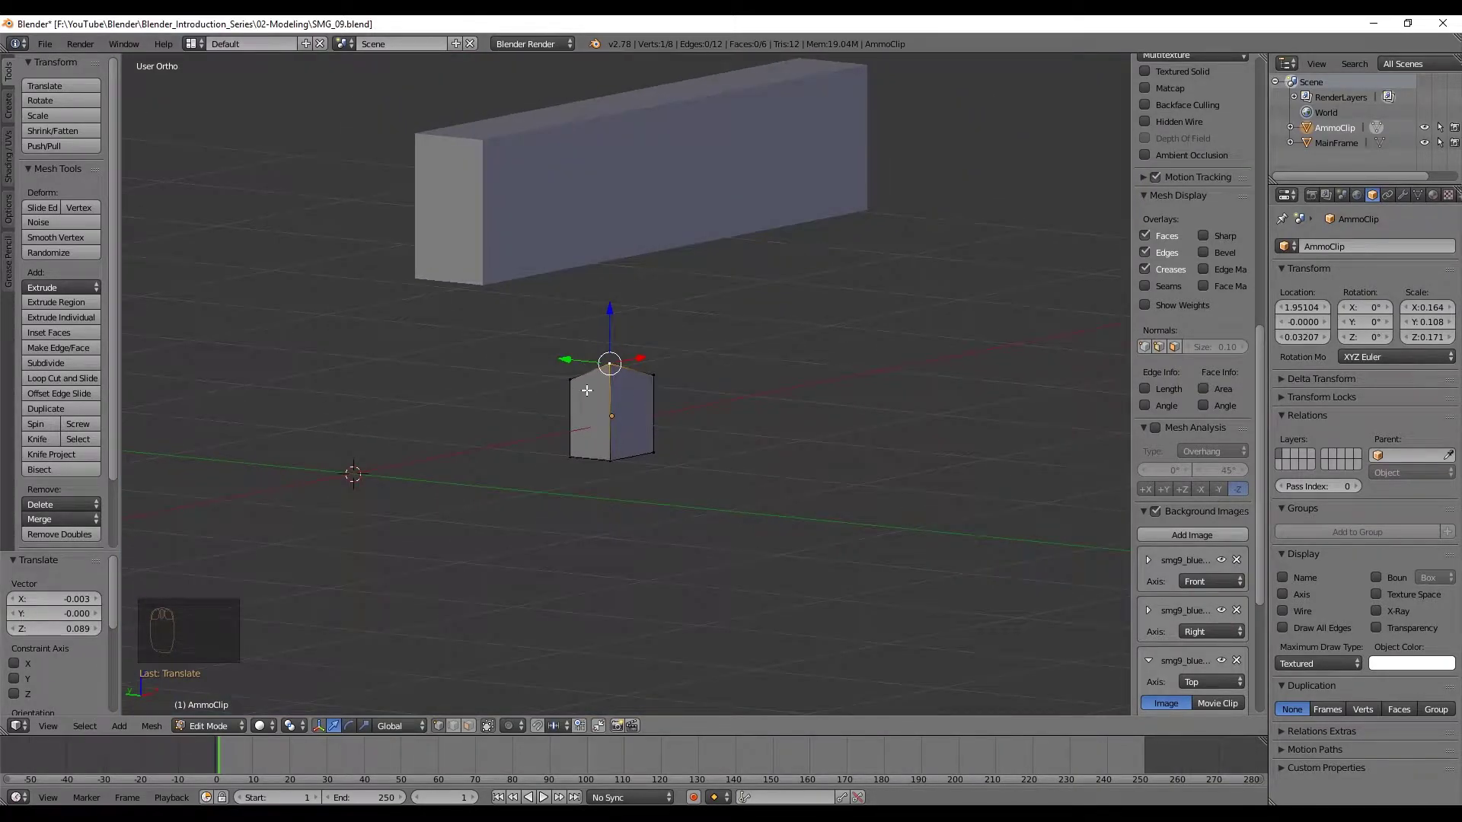
# Undo the vertex move so the AmmoClip cube returns to a plain box
pyautogui.press('ctrl+z')
pyautogui.press('g')
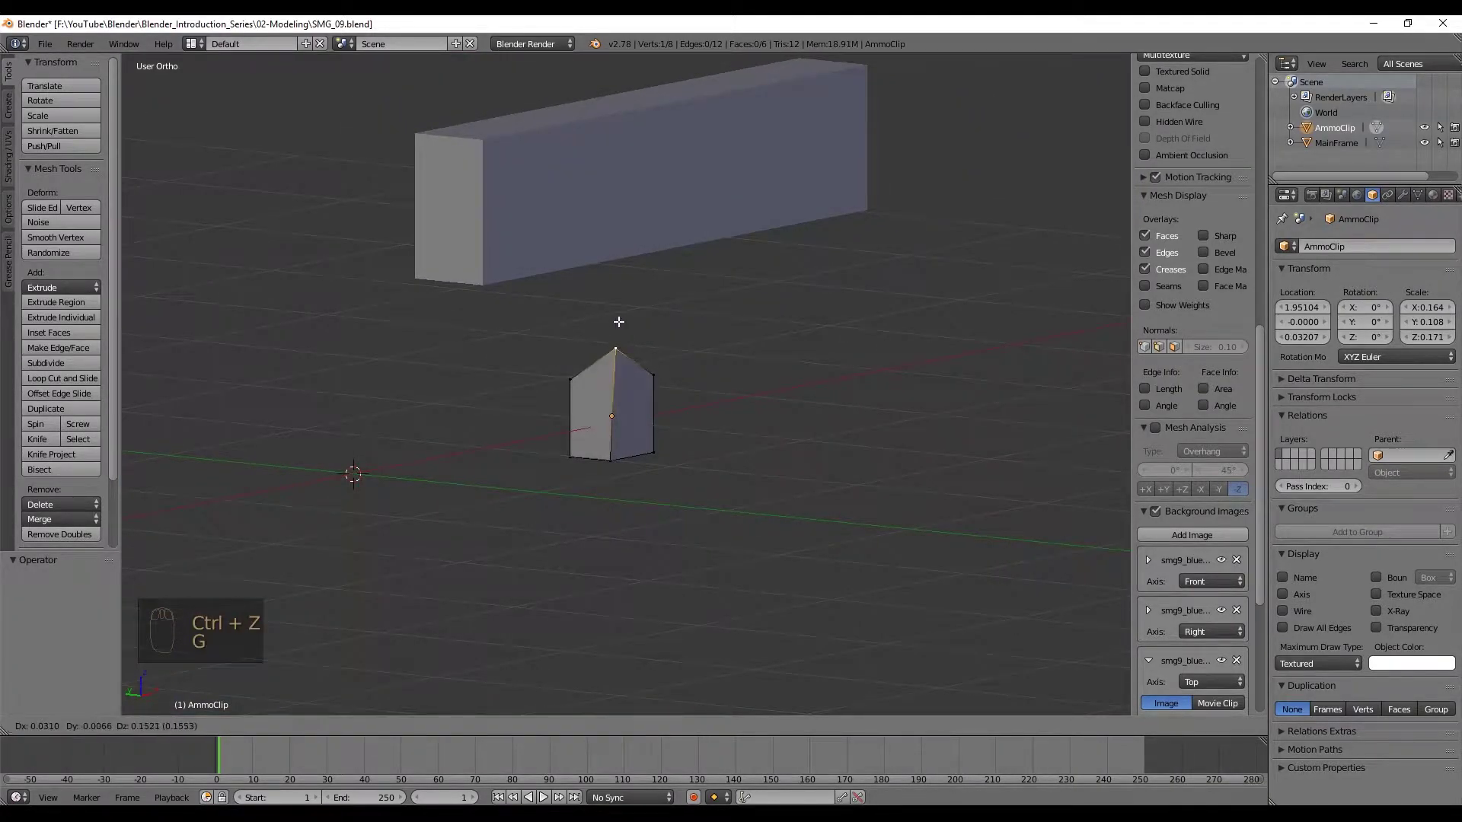
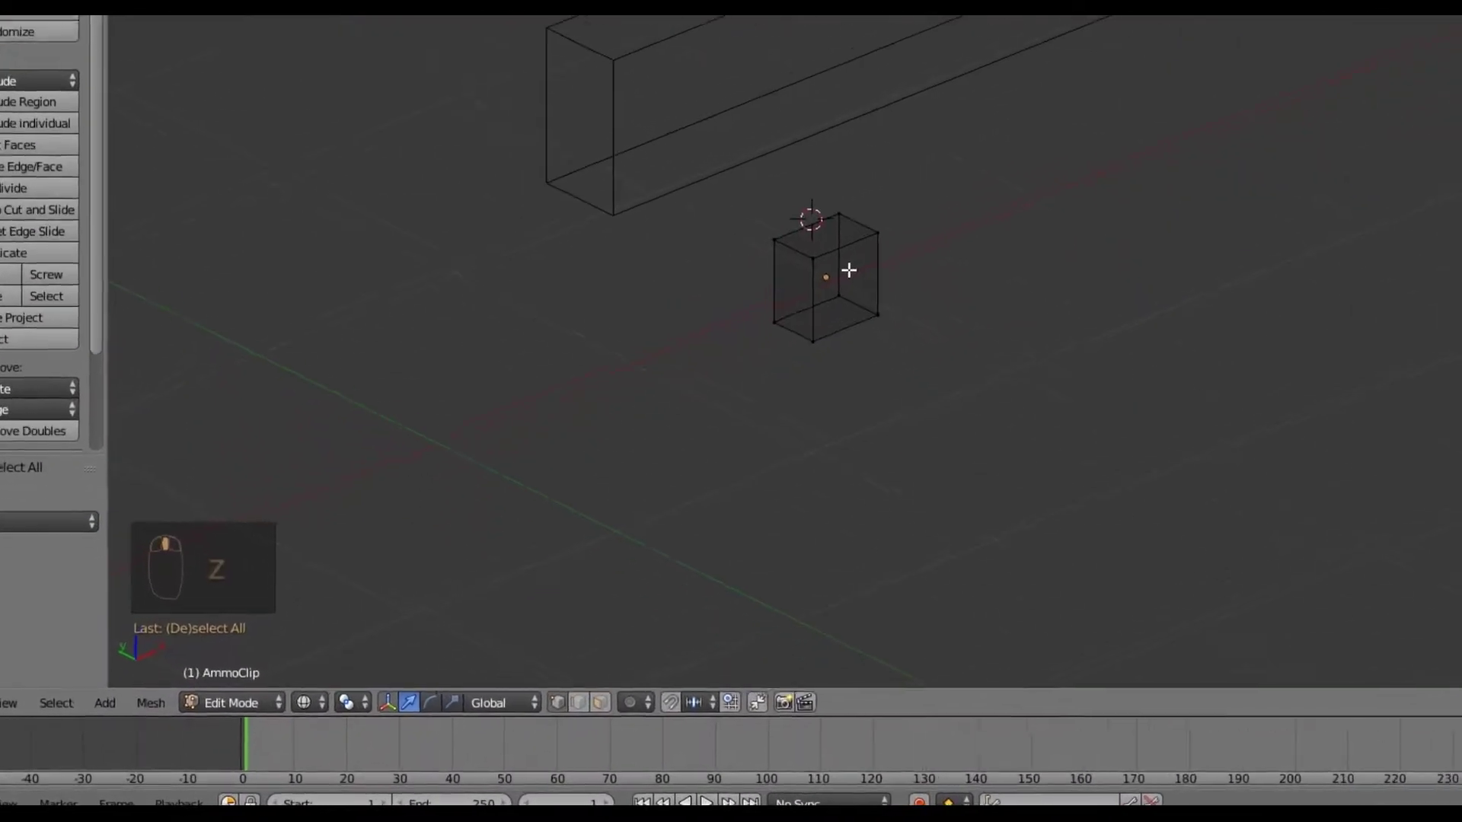
# Switch the viewport back to solid shading for the AmmoClip bar
pyautogui.press('z')
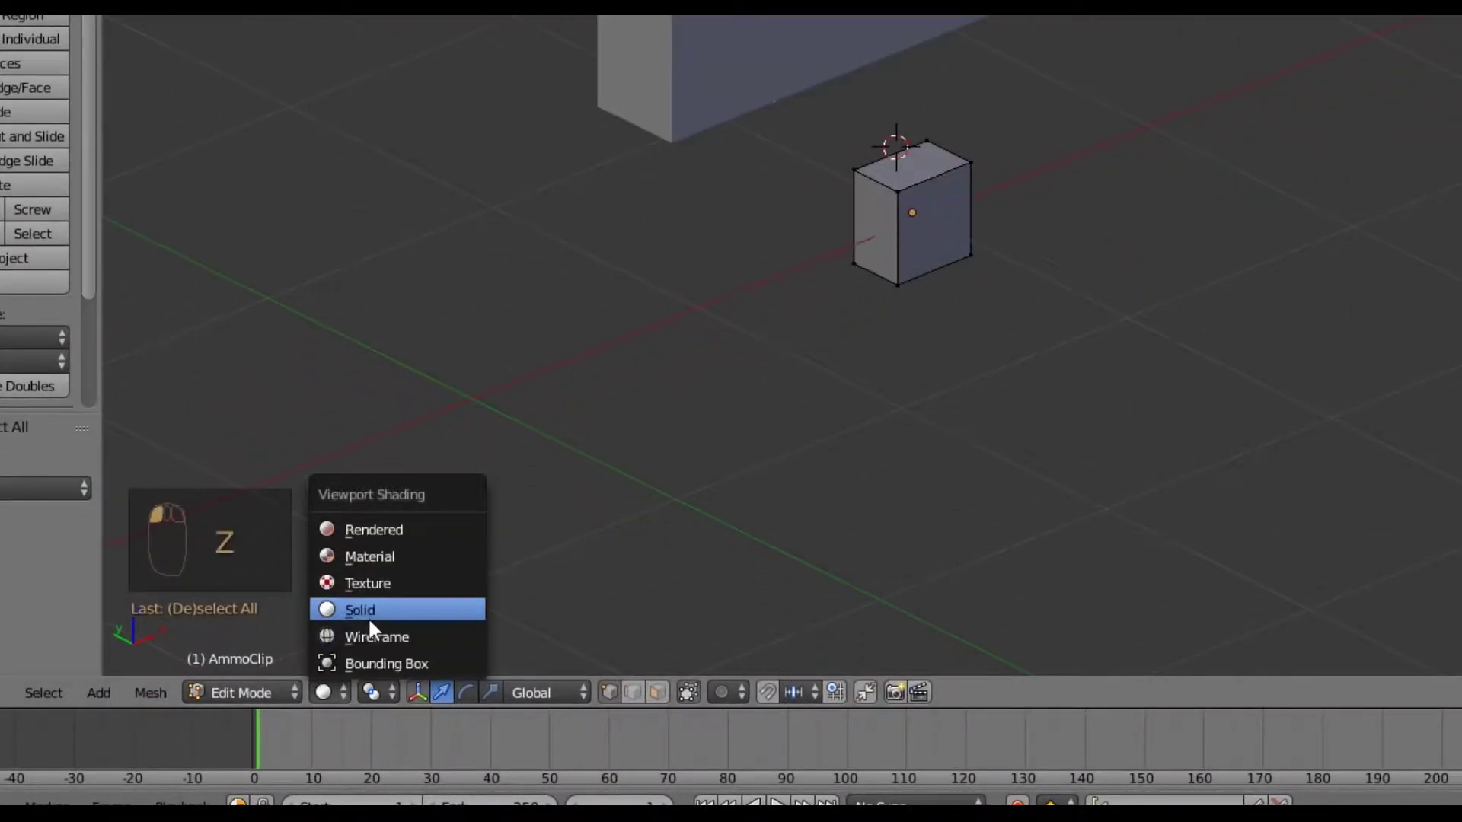
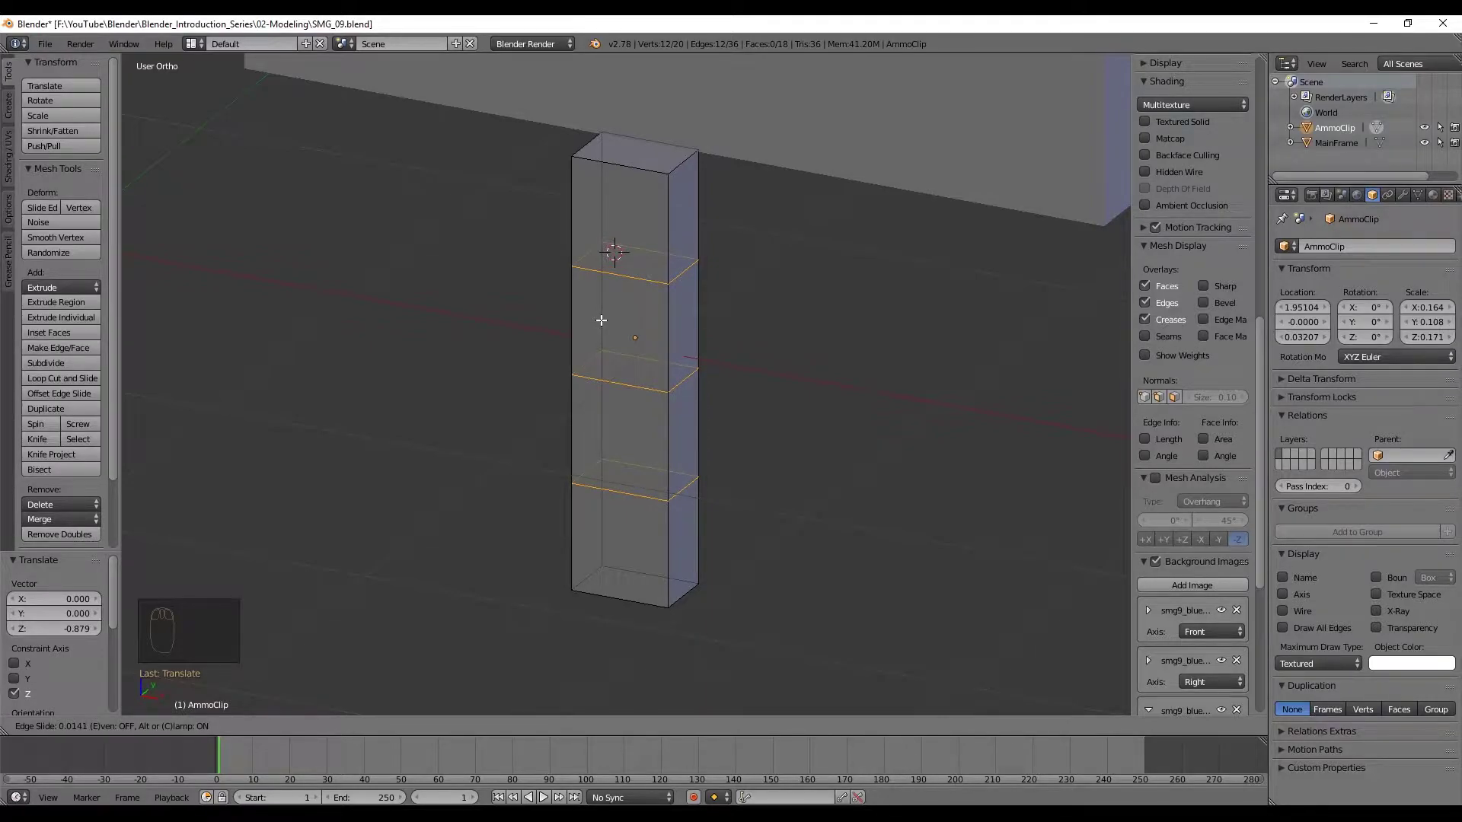
# Confirm the new vertical edge loops on the MainFrame block
pyautogui.press('Escape')
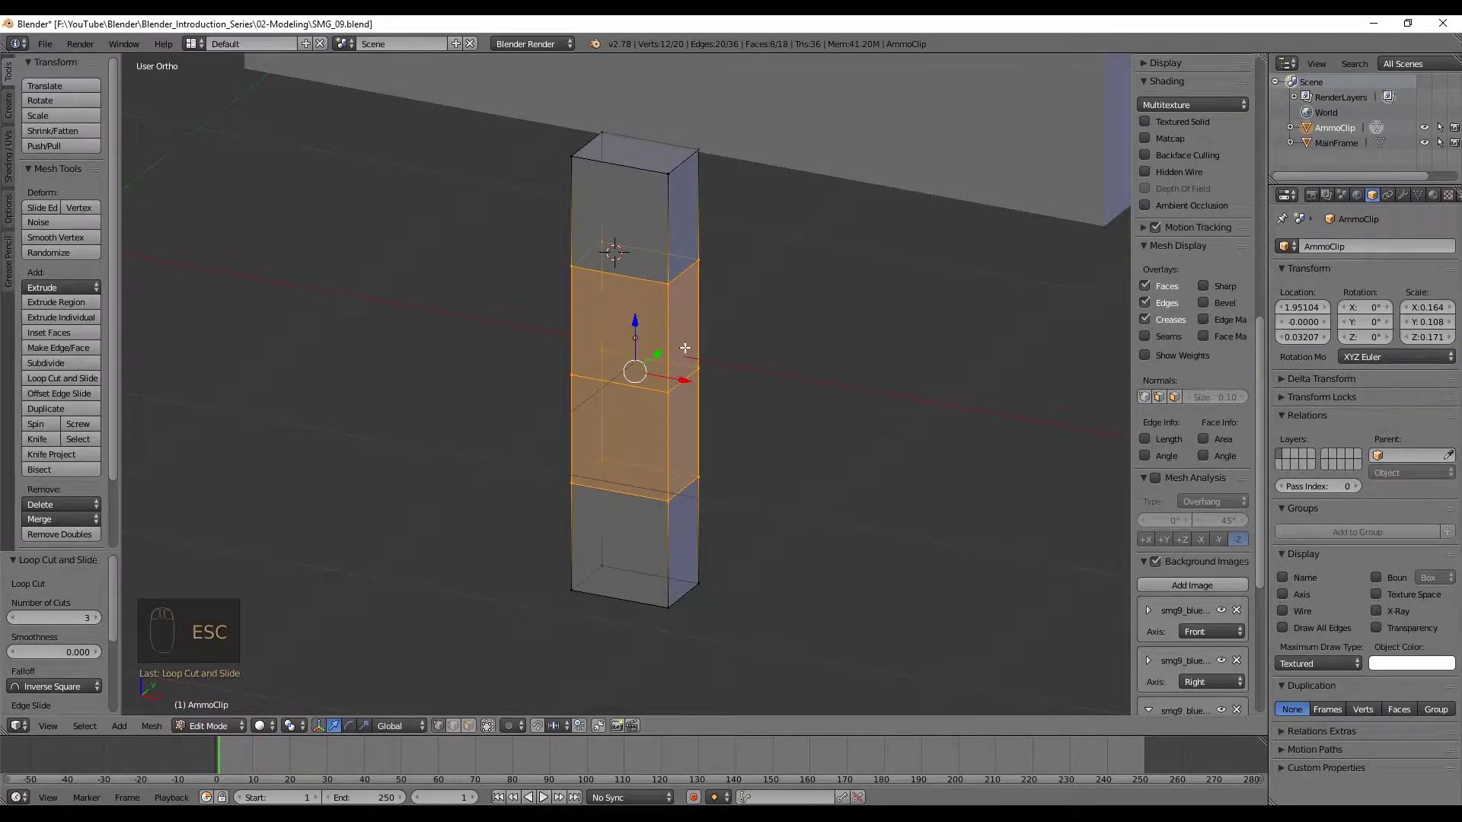
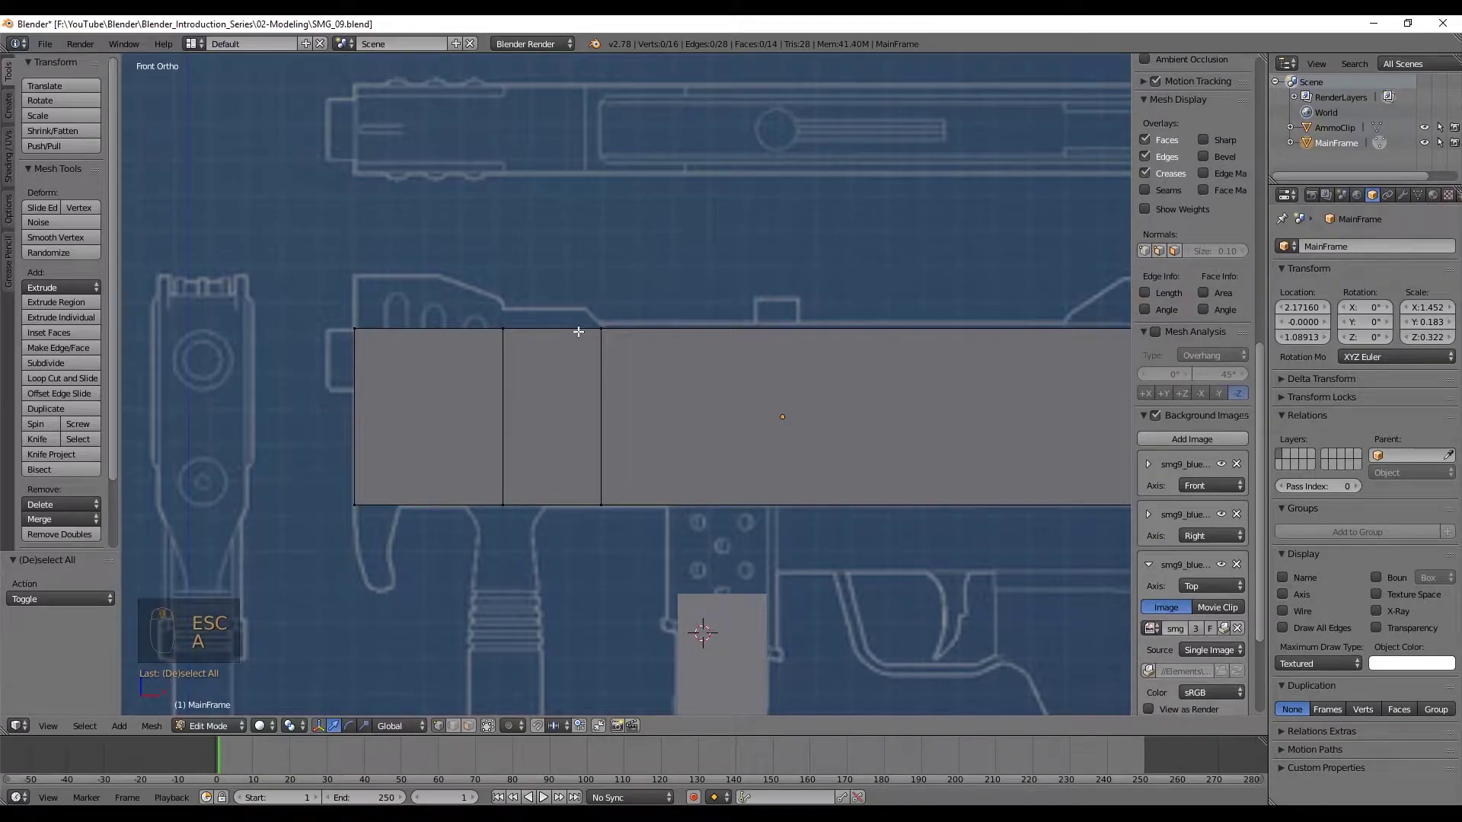
# Add and confirm vertical edge loops on the main frame near its left end
pyautogui.press('ctrl+r')
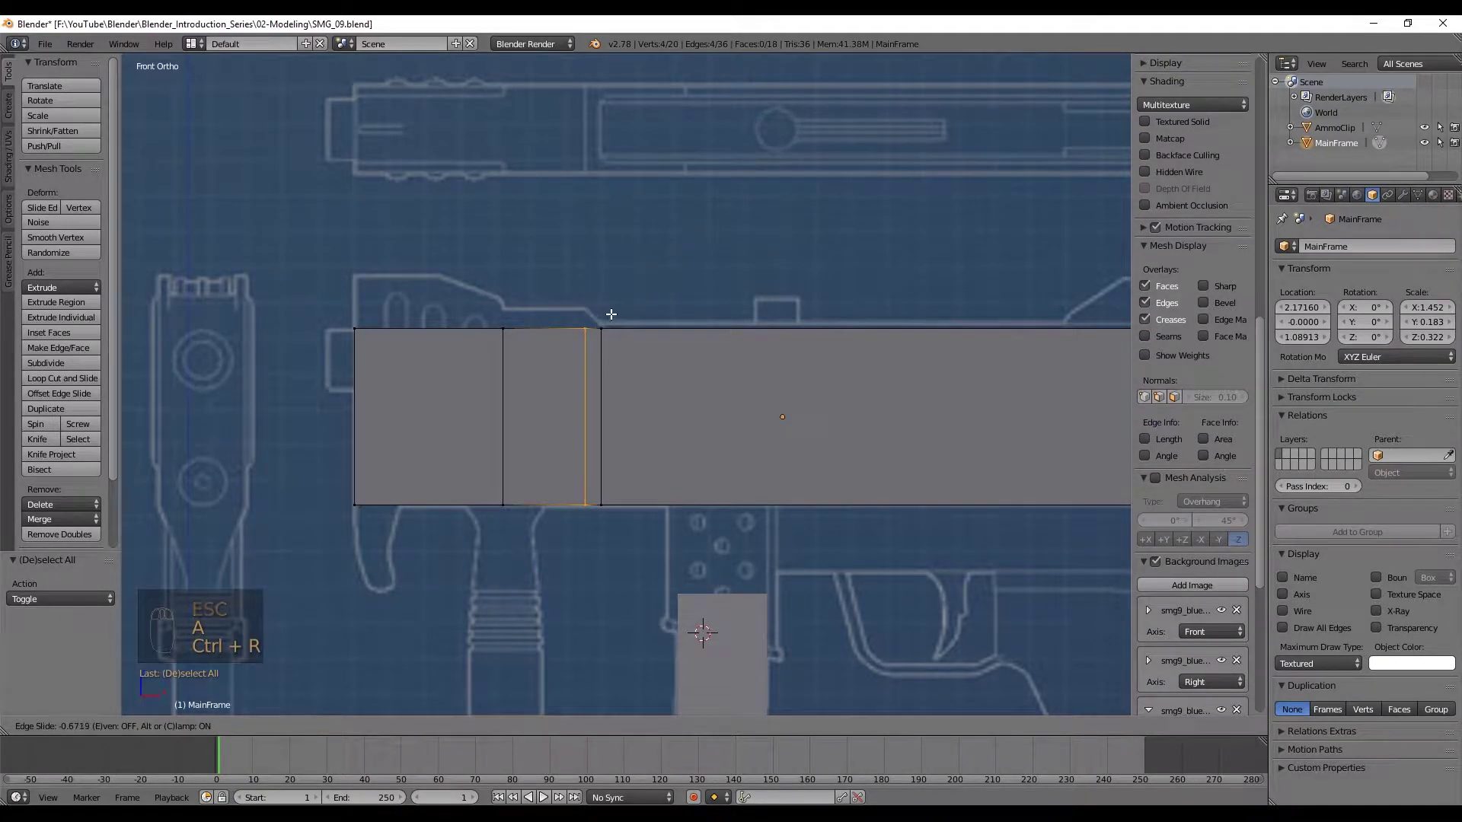
pyautogui.press('a')
pyautogui.press('z')
pyautogui.press('a')
pyautogui.press('a')
pyautogui.press('b')
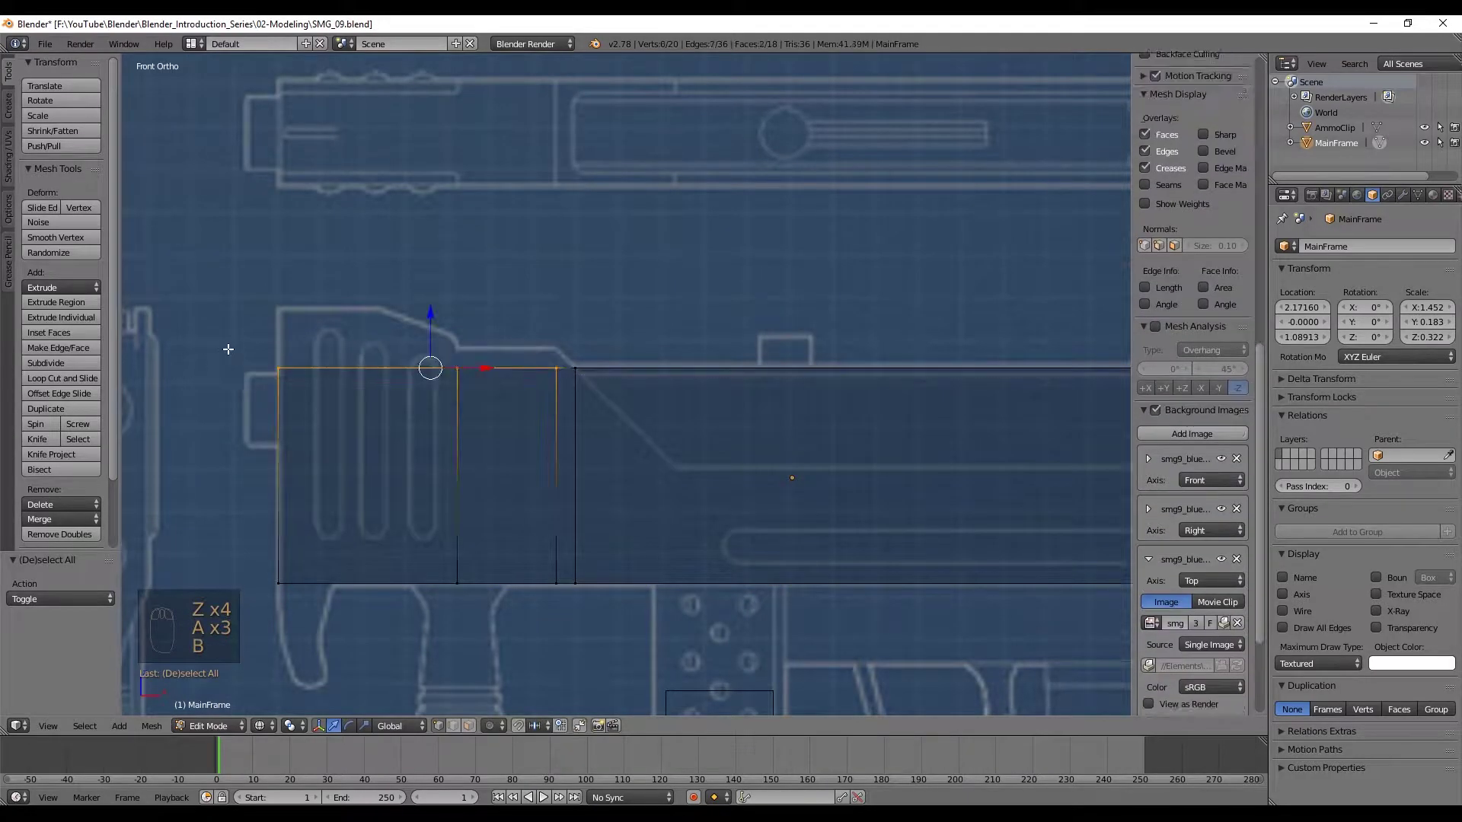
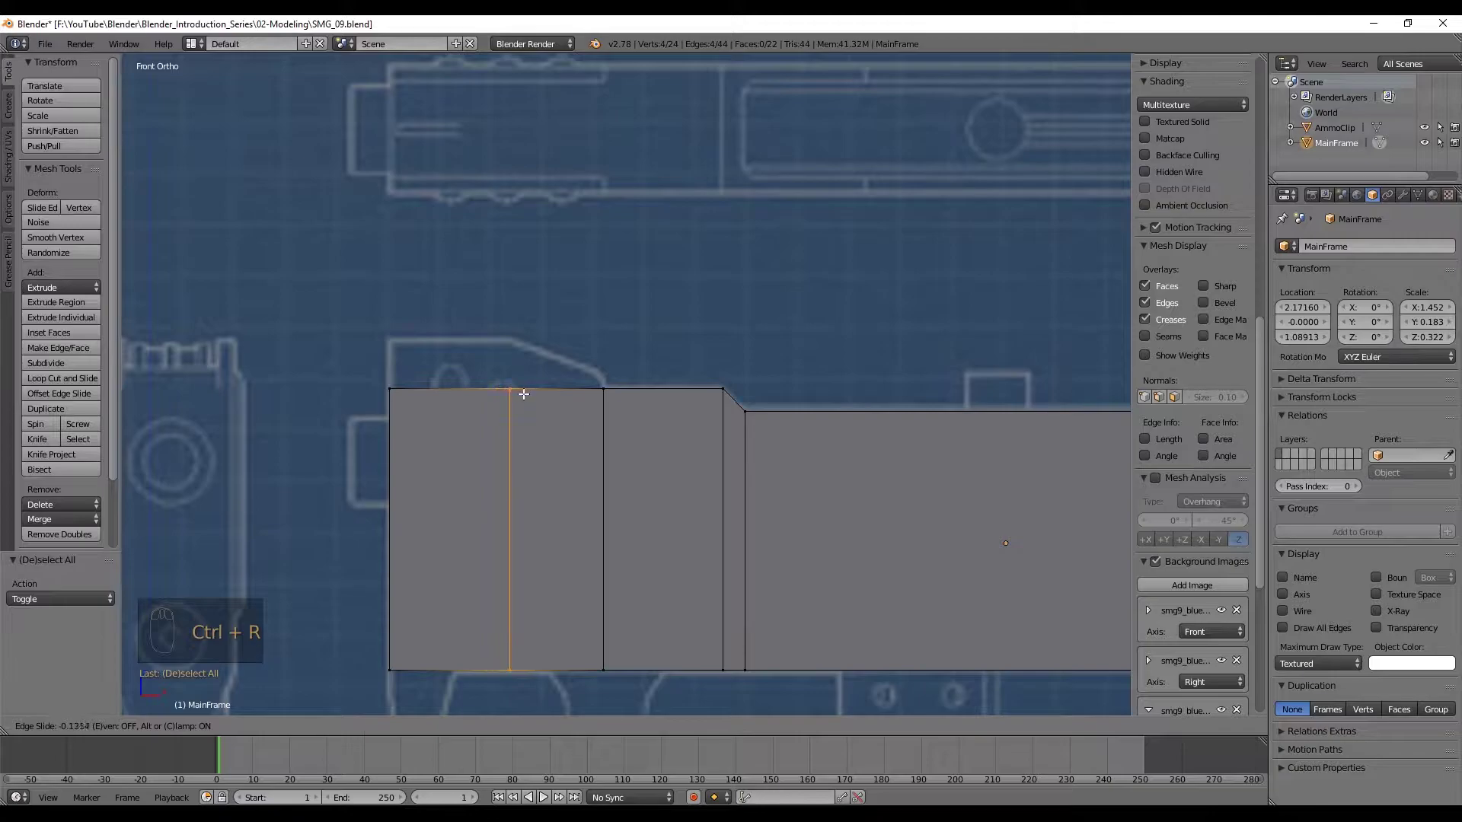
pyautogui.press('a')
pyautogui.press('b')
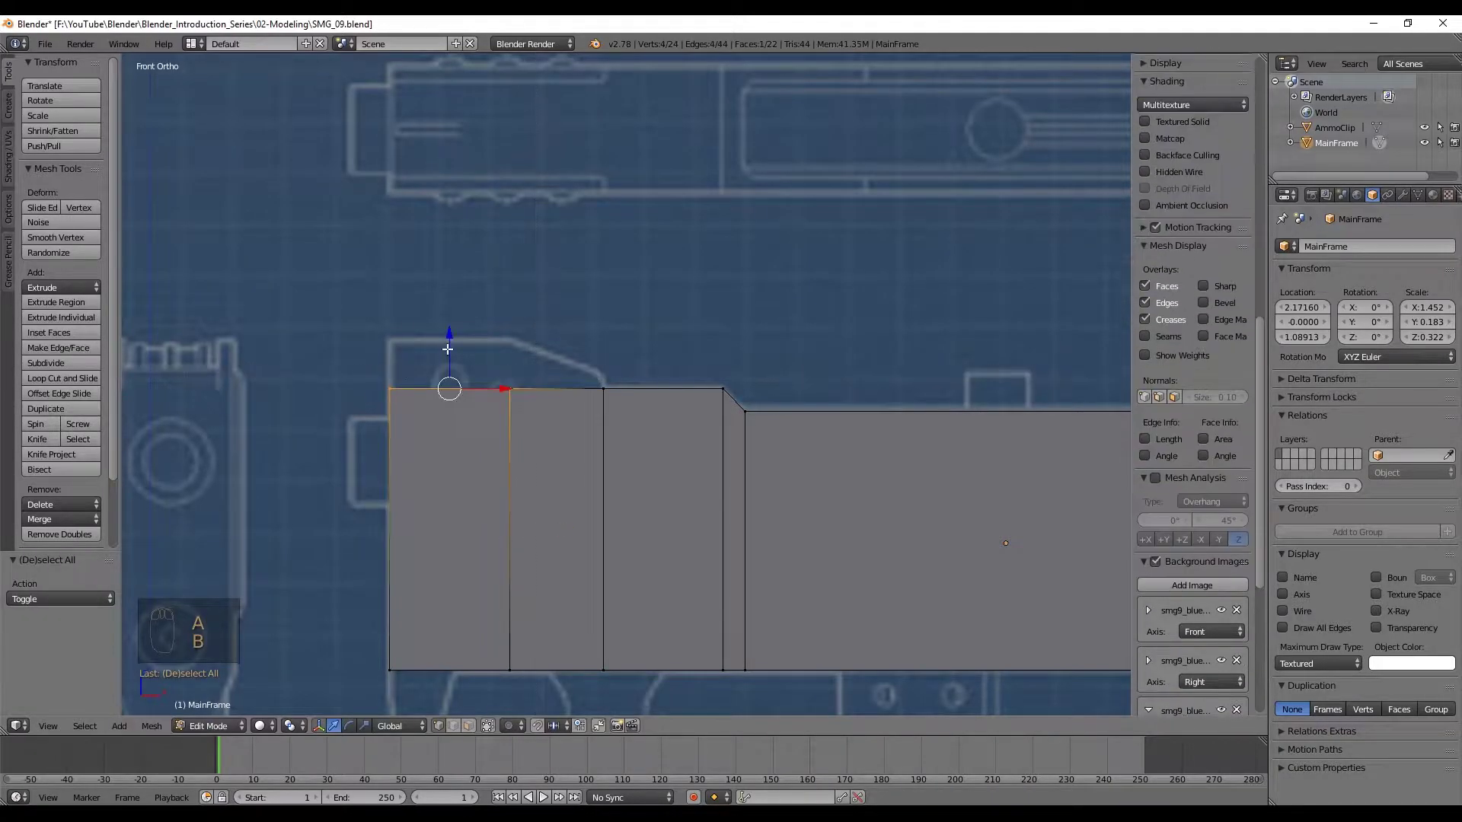
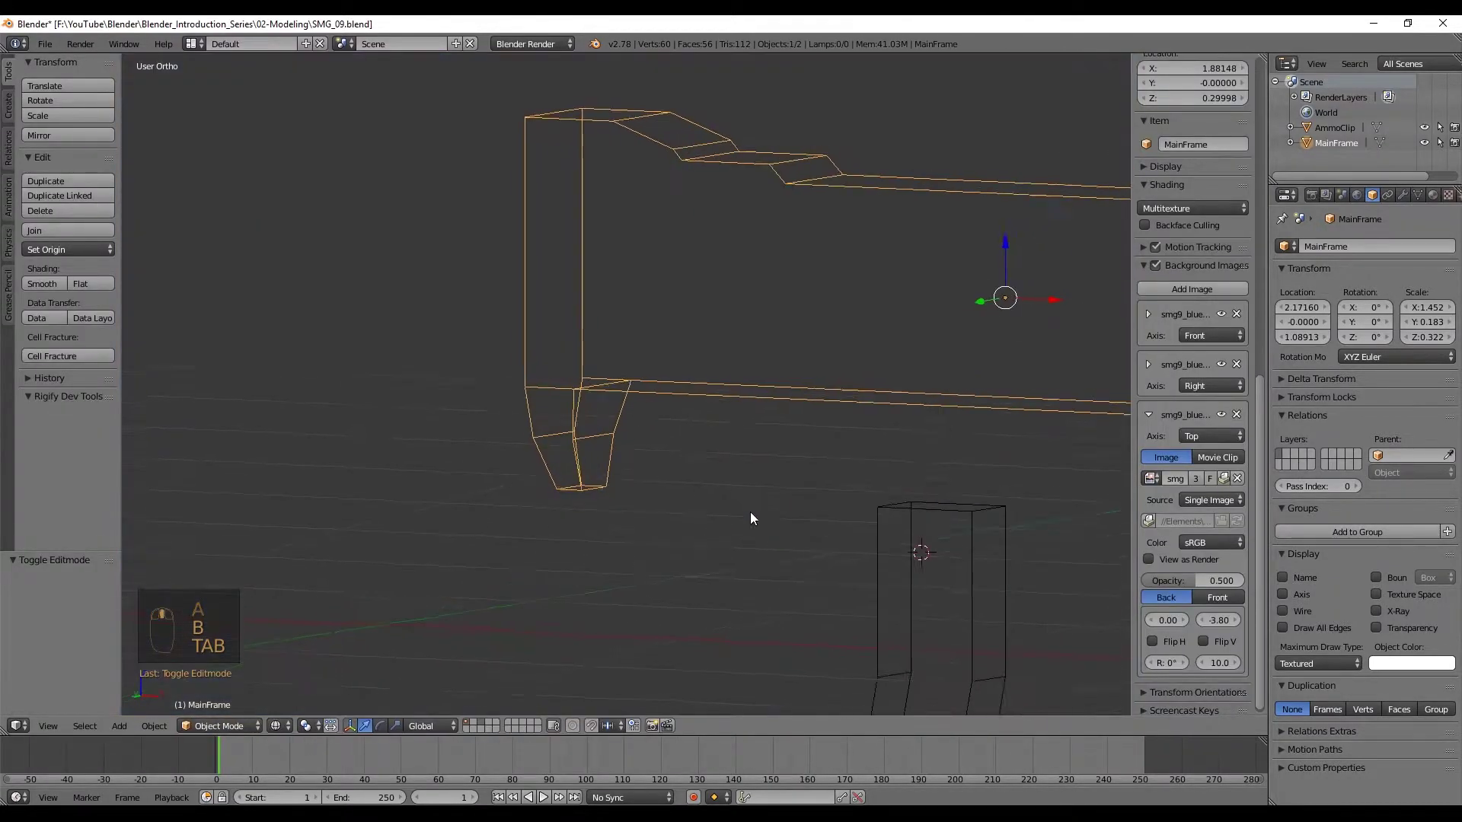
# Show the main frame solid and frame both pieces in front ortho view over the blueprint
pyautogui.press('z')
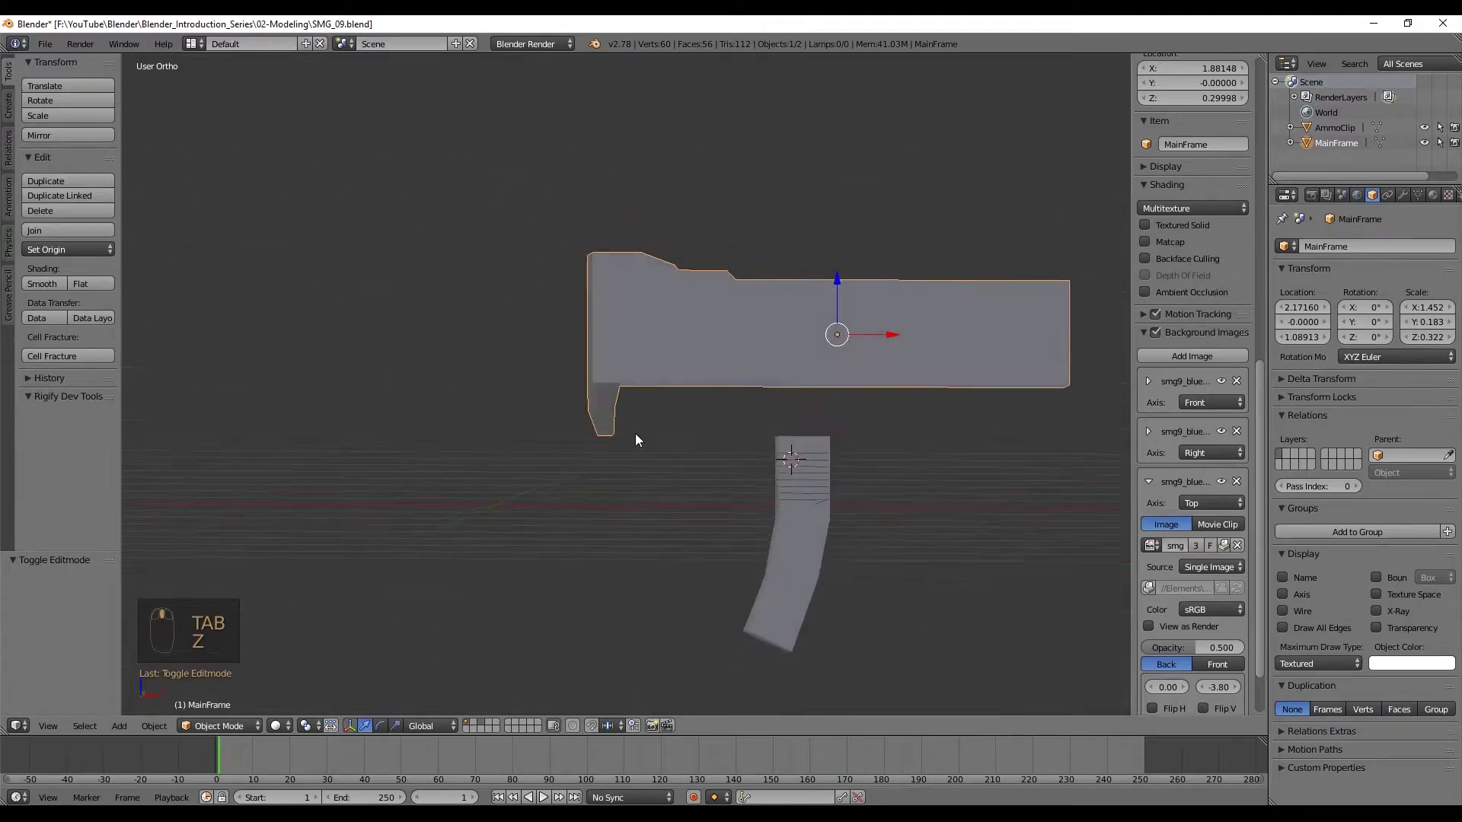
pyautogui.middleClick(596, 485)
pyautogui.press('KP_1')
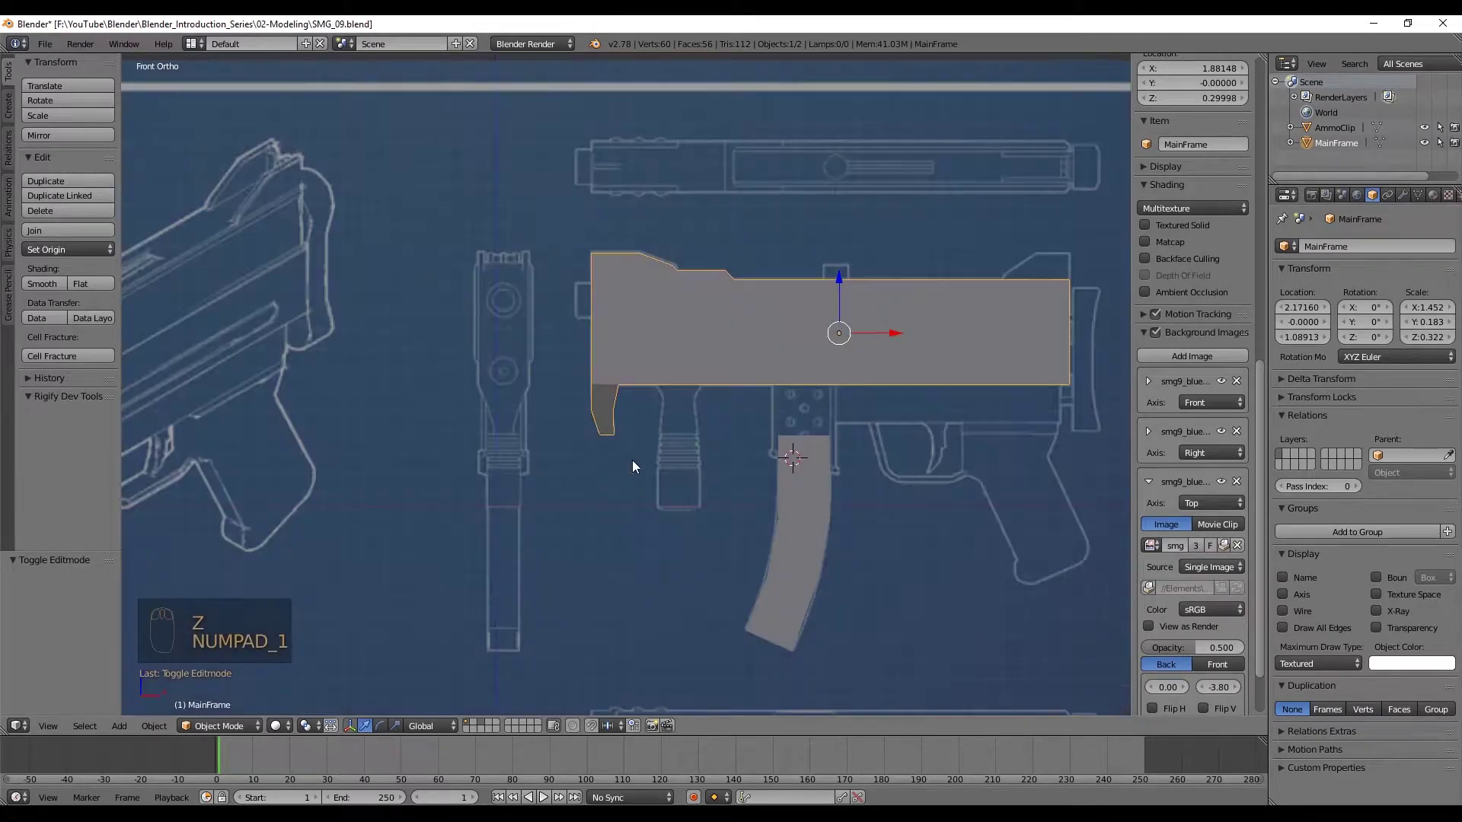
pyautogui.middleClick(717, 407)
pyautogui.press('shift+c')
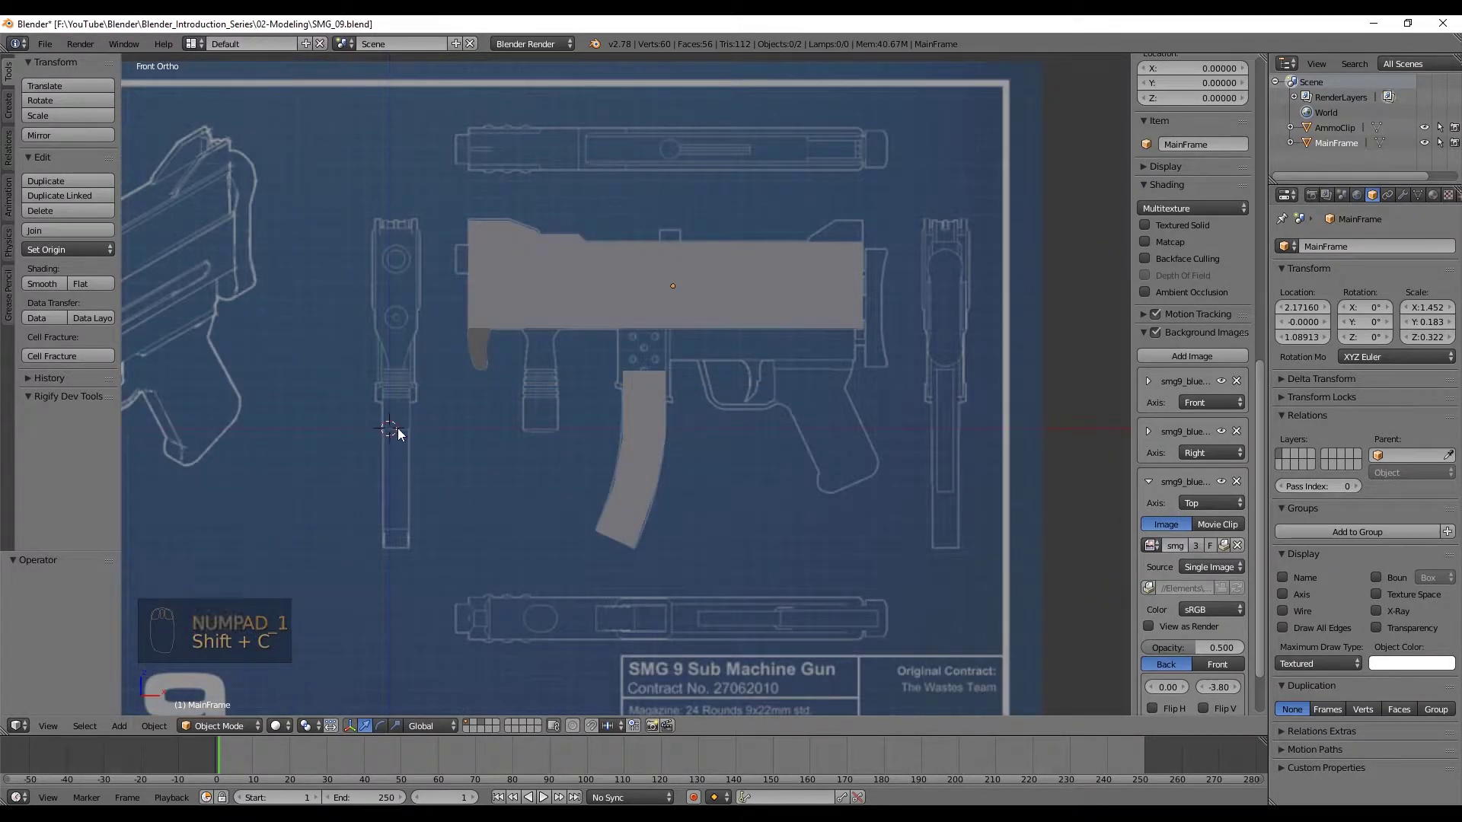
pyautogui.moveTo(392, 434); pyautogui.dragTo(951, 362)
pyautogui.moveTo(951, 362); pyautogui.dragTo(919, 424)
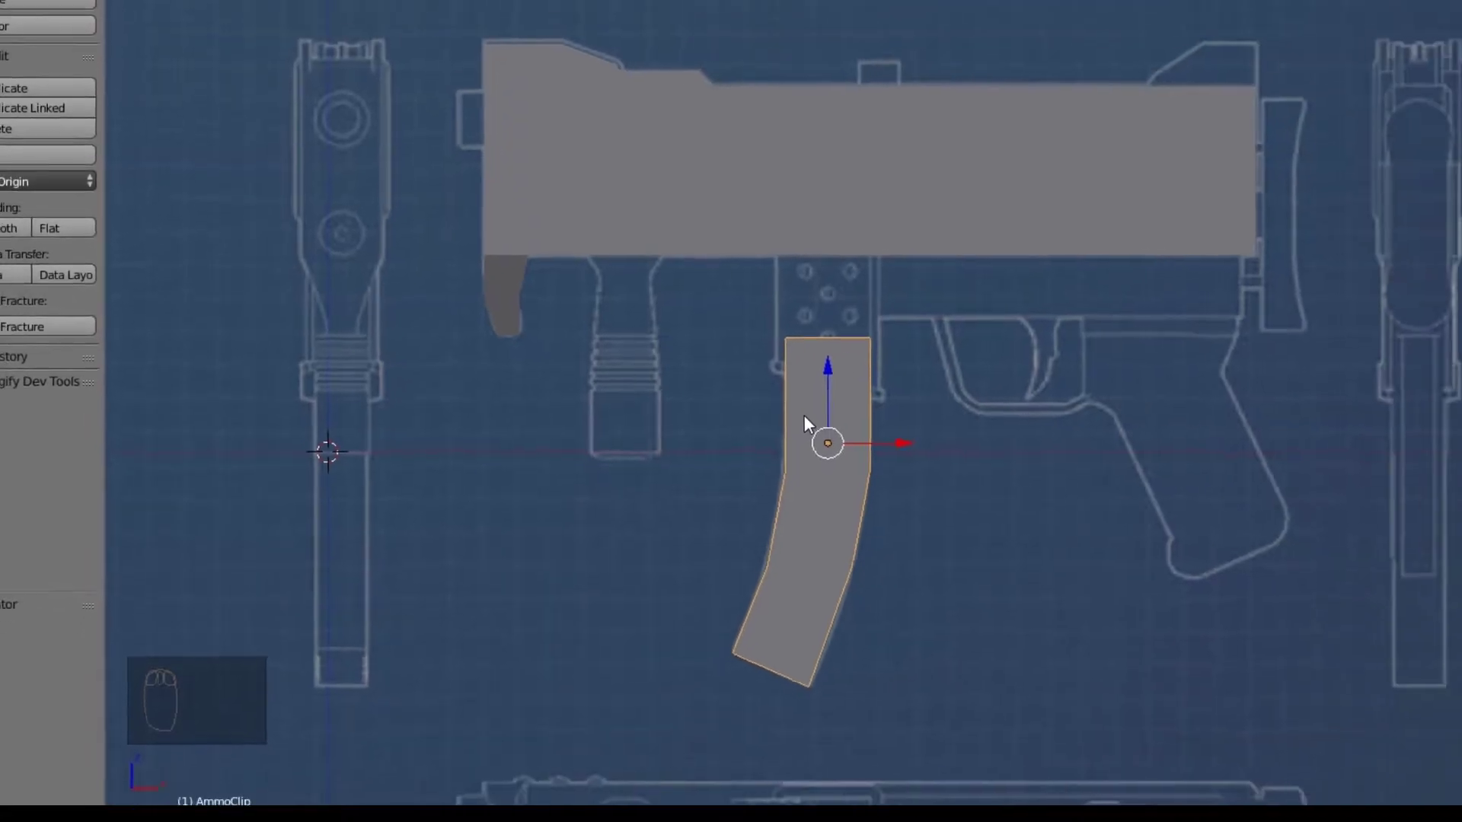
# Snap the 3D cursor to the ammo clip and add a new cube there
pyautogui.press('shift+s')
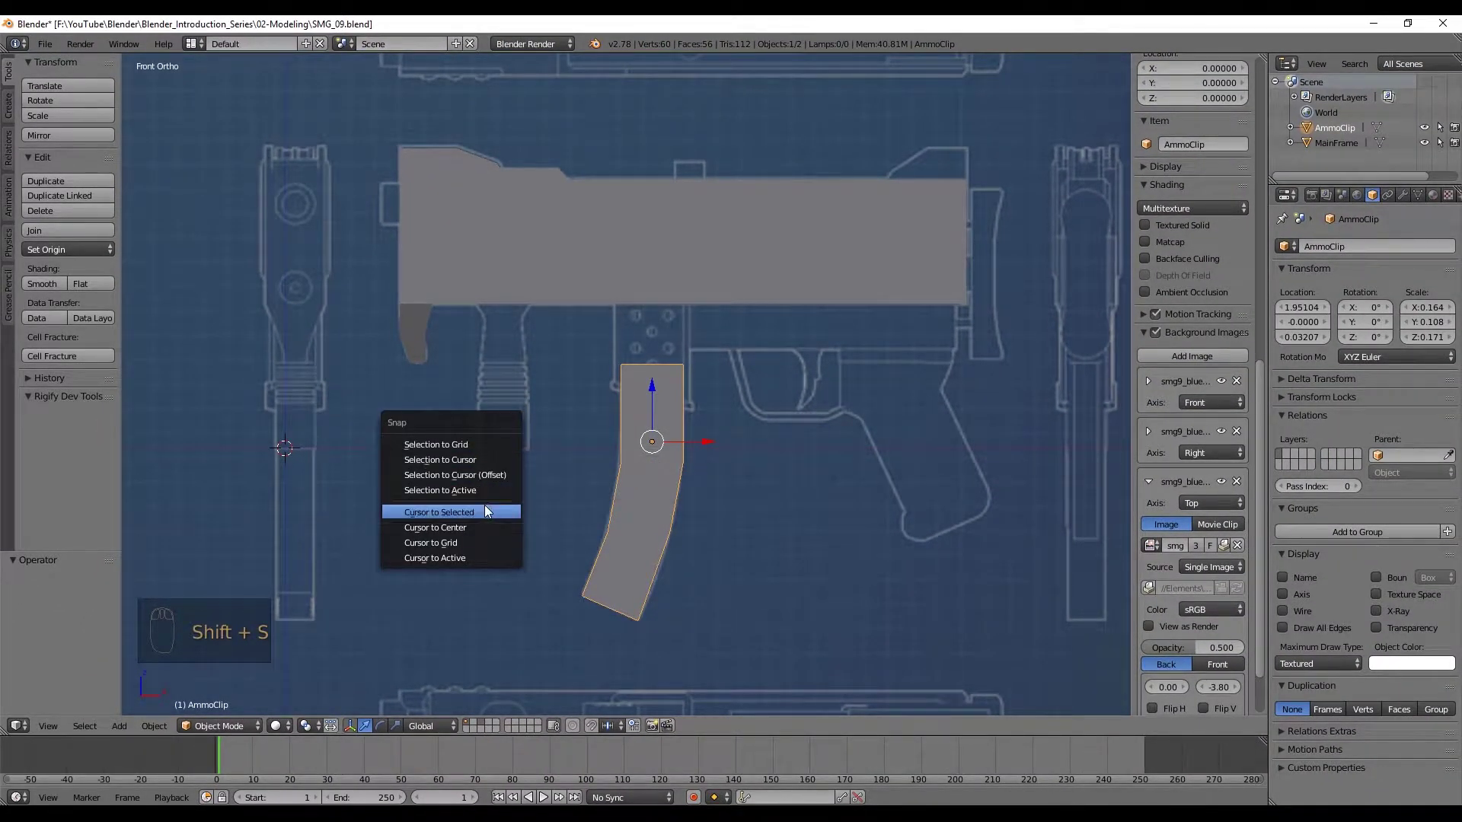
pyautogui.press('shift+s')
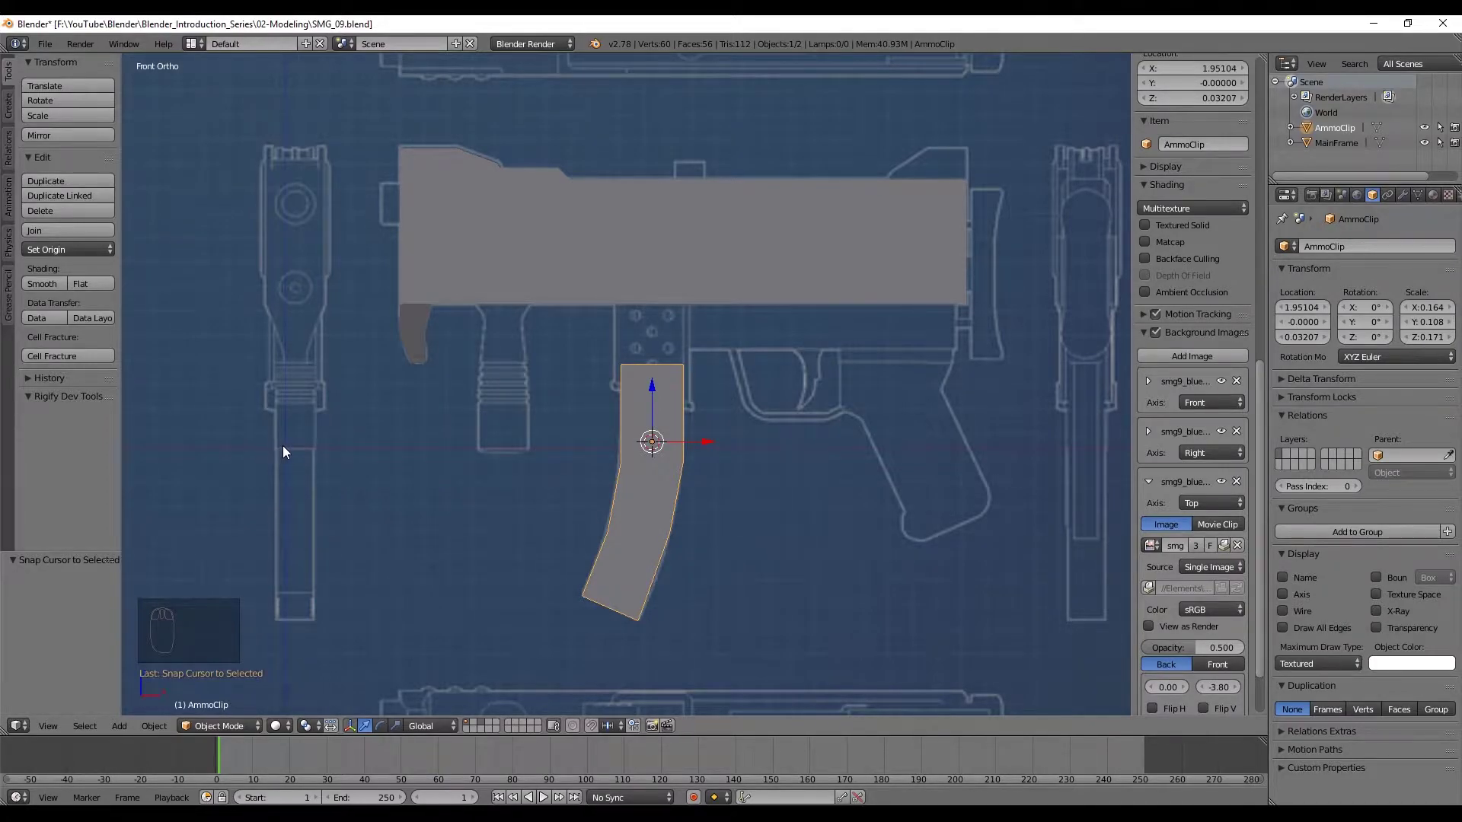
pyautogui.press('KP_1')
pyautogui.click(681, 423)
pyautogui.press('shift+a')
# Shrink the new cube to a small square and move it right toward the grip area
pyautogui.middleClick(779, 390)
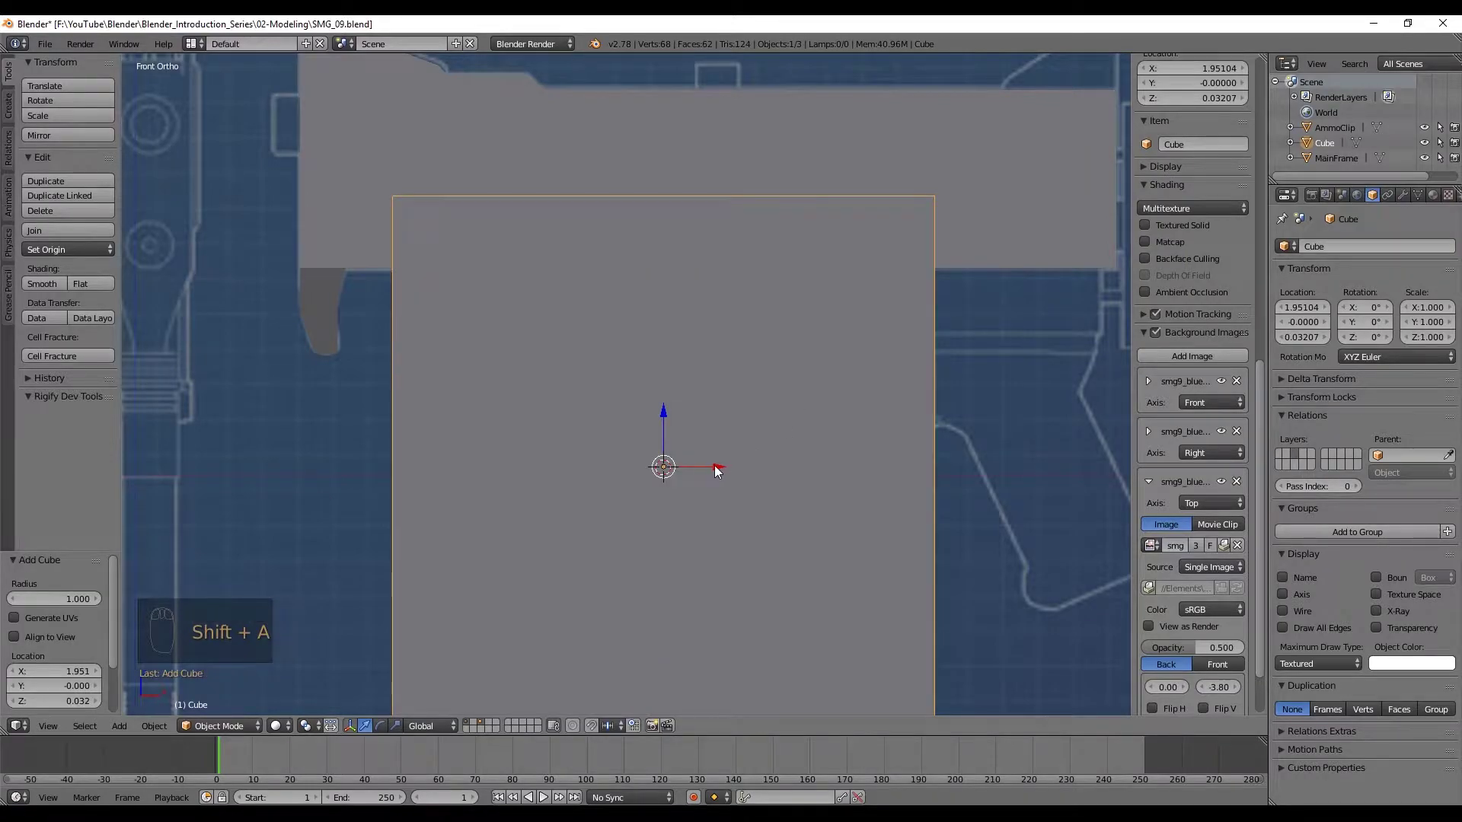
pyautogui.middleClick(1036, 366)
pyautogui.press('s')
pyautogui.press('KP_1')
pyautogui.press('s')
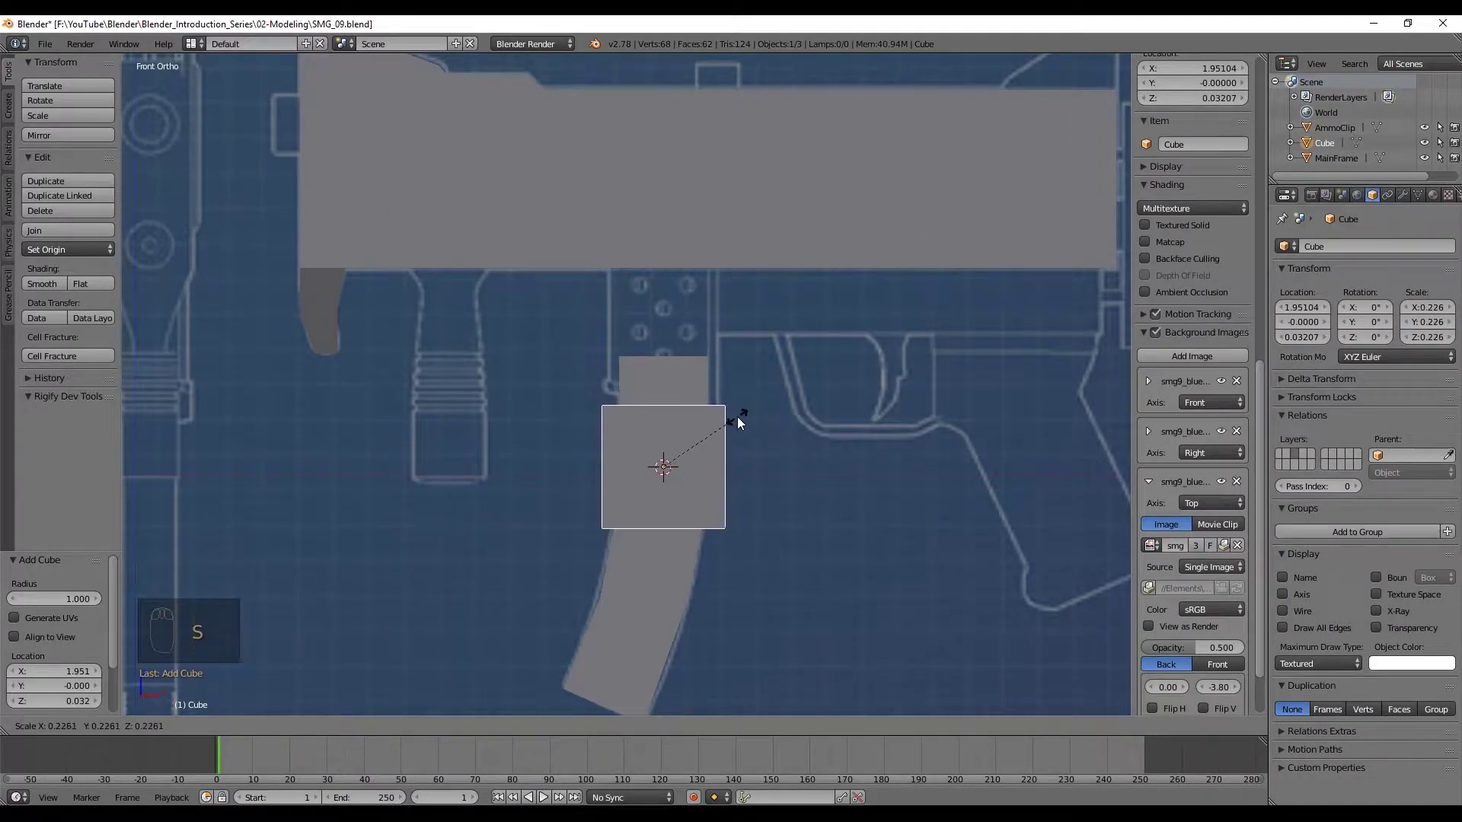
pyautogui.moveTo(689, 470); pyautogui.dragTo(879, 341)
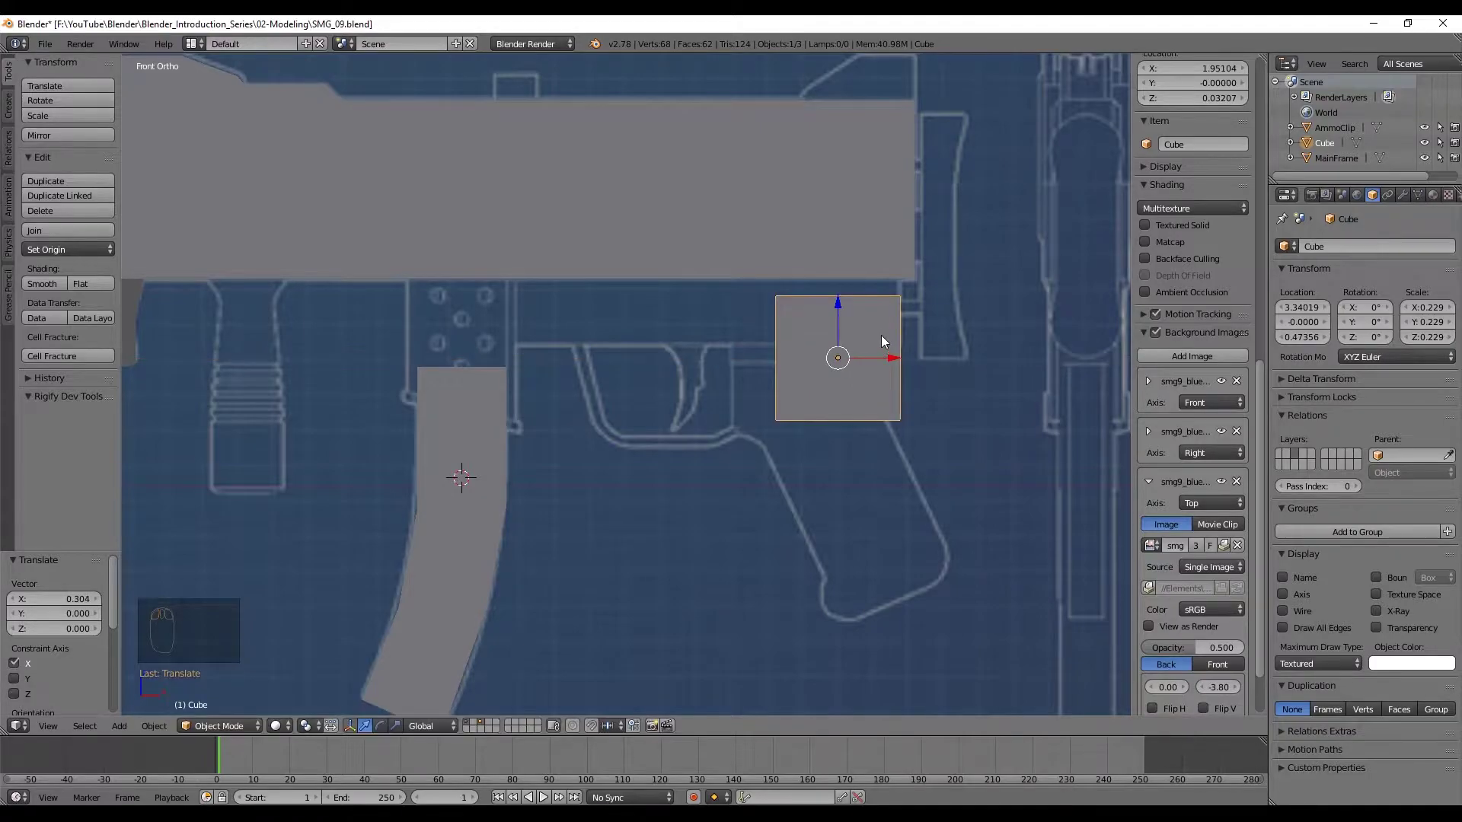
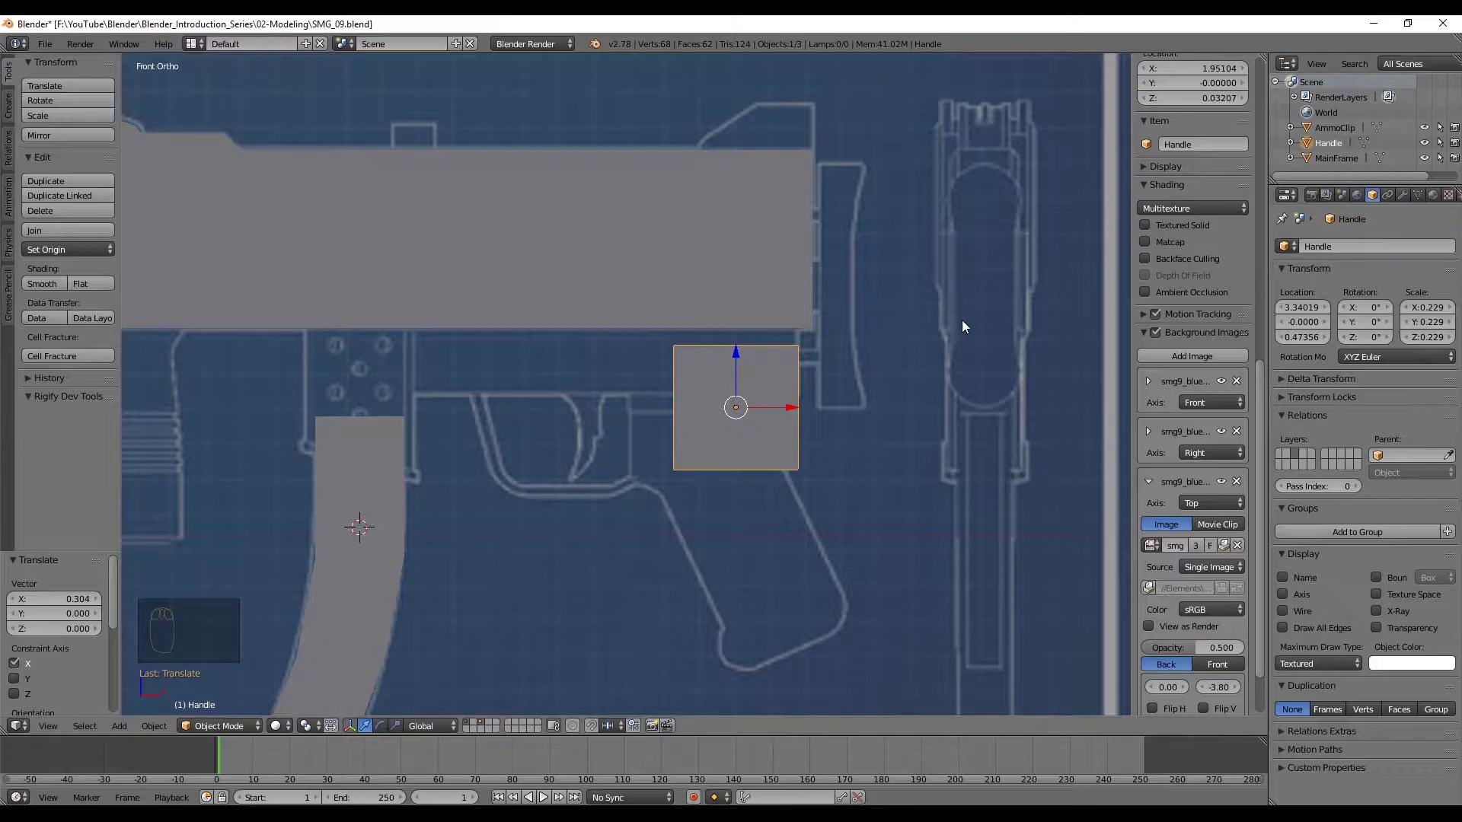
# Inspect the handle cube in 3D, undo stray edits and return to front ortho view
pyautogui.moveTo(724, 374); pyautogui.dragTo(685, 346)
pyautogui.moveTo(715, 353); pyautogui.dragTo(719, 296)
pyautogui.middleClick(718, 297)
pyautogui.click(770, 324)
pyautogui.moveTo(862, 274); pyautogui.dragTo(950, 461)
pyautogui.click(950, 460)
pyautogui.click(963, 423)
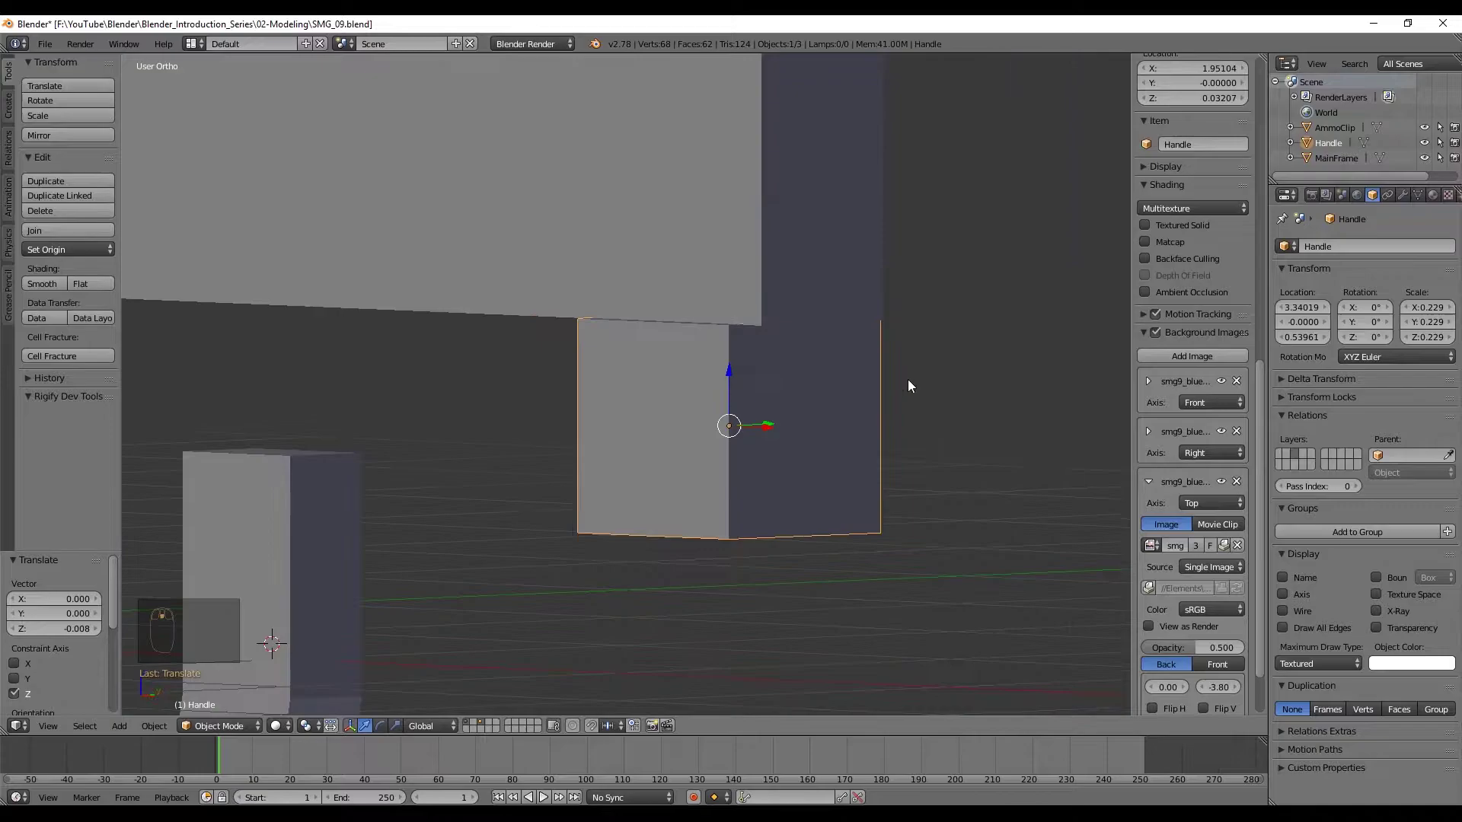
pyautogui.press('ctrl+z')
pyautogui.press('ctrl+z')
pyautogui.press('ctrl+z')
pyautogui.middleClick(567, 459)
pyautogui.press('KP_1')
pyautogui.click(753, 425)
pyautogui.middleClick(572, 616)
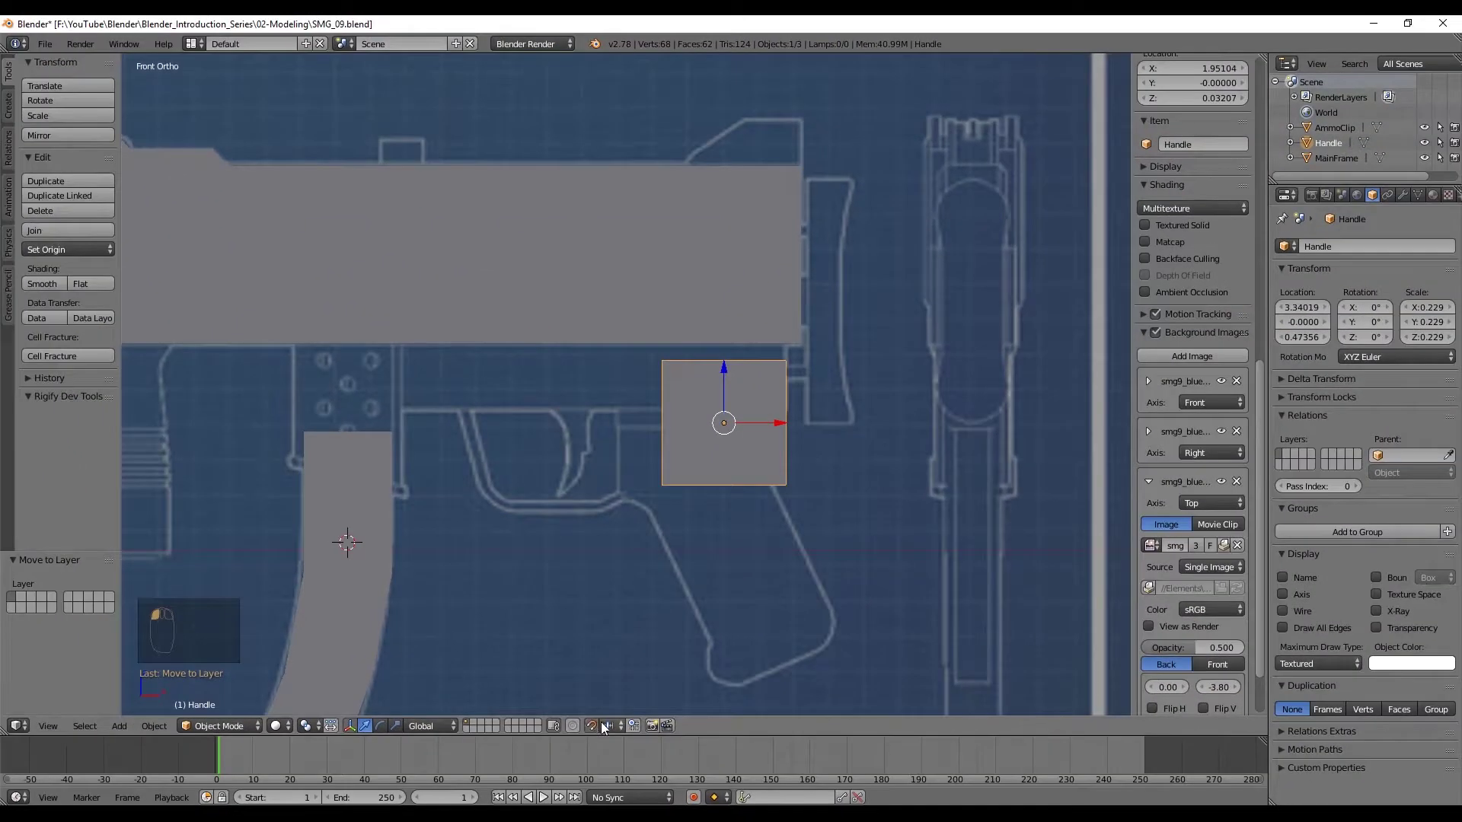
# Move the Handle cube right past the edge of the blueprint into empty space
pyautogui.press('g')
pyautogui.moveTo(859, 370); pyautogui.dragTo(646, 450)
pyautogui.press('f')
pyautogui.press('g')
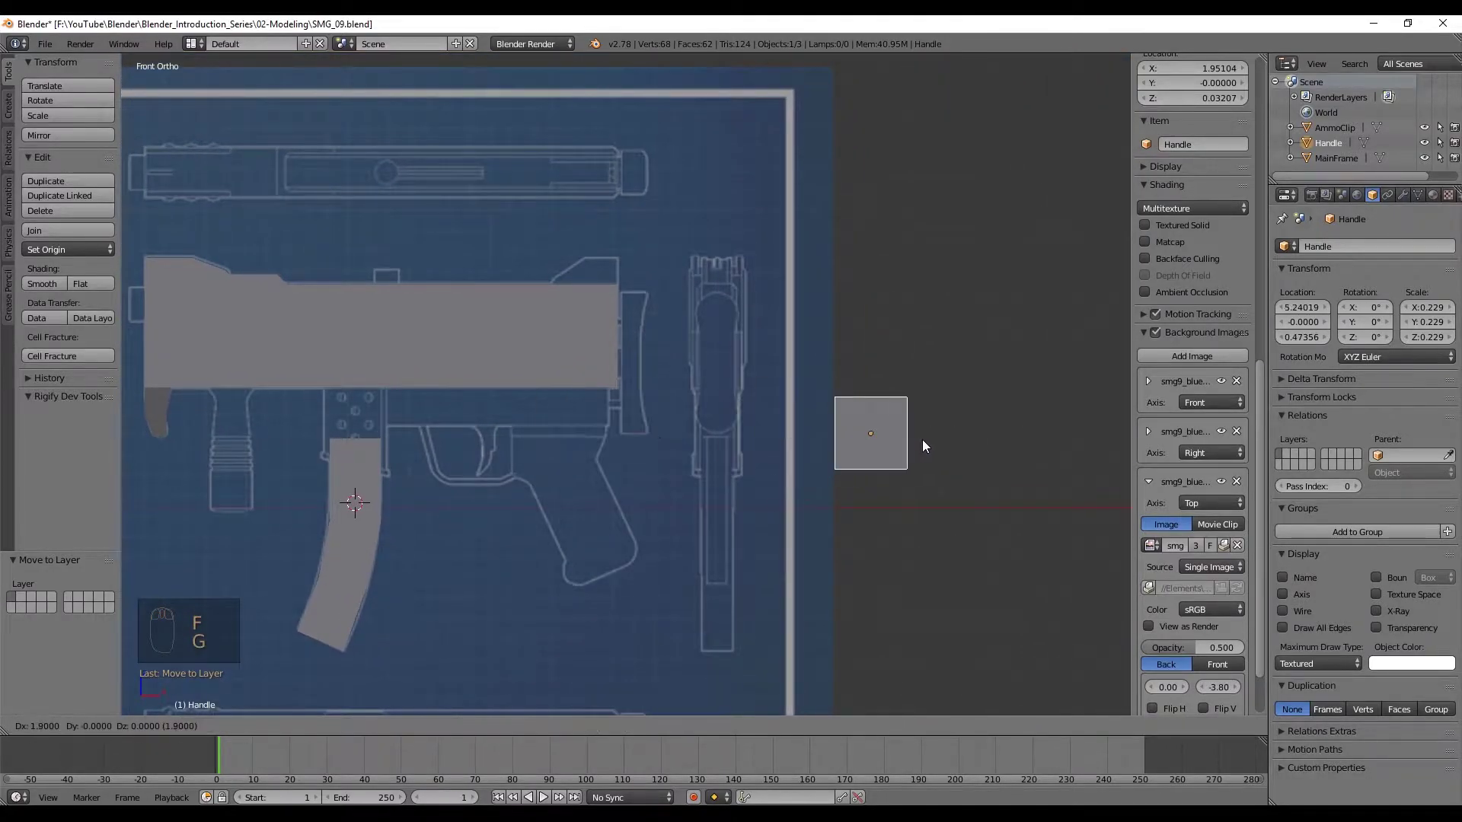
pyautogui.middleClick(975, 382)
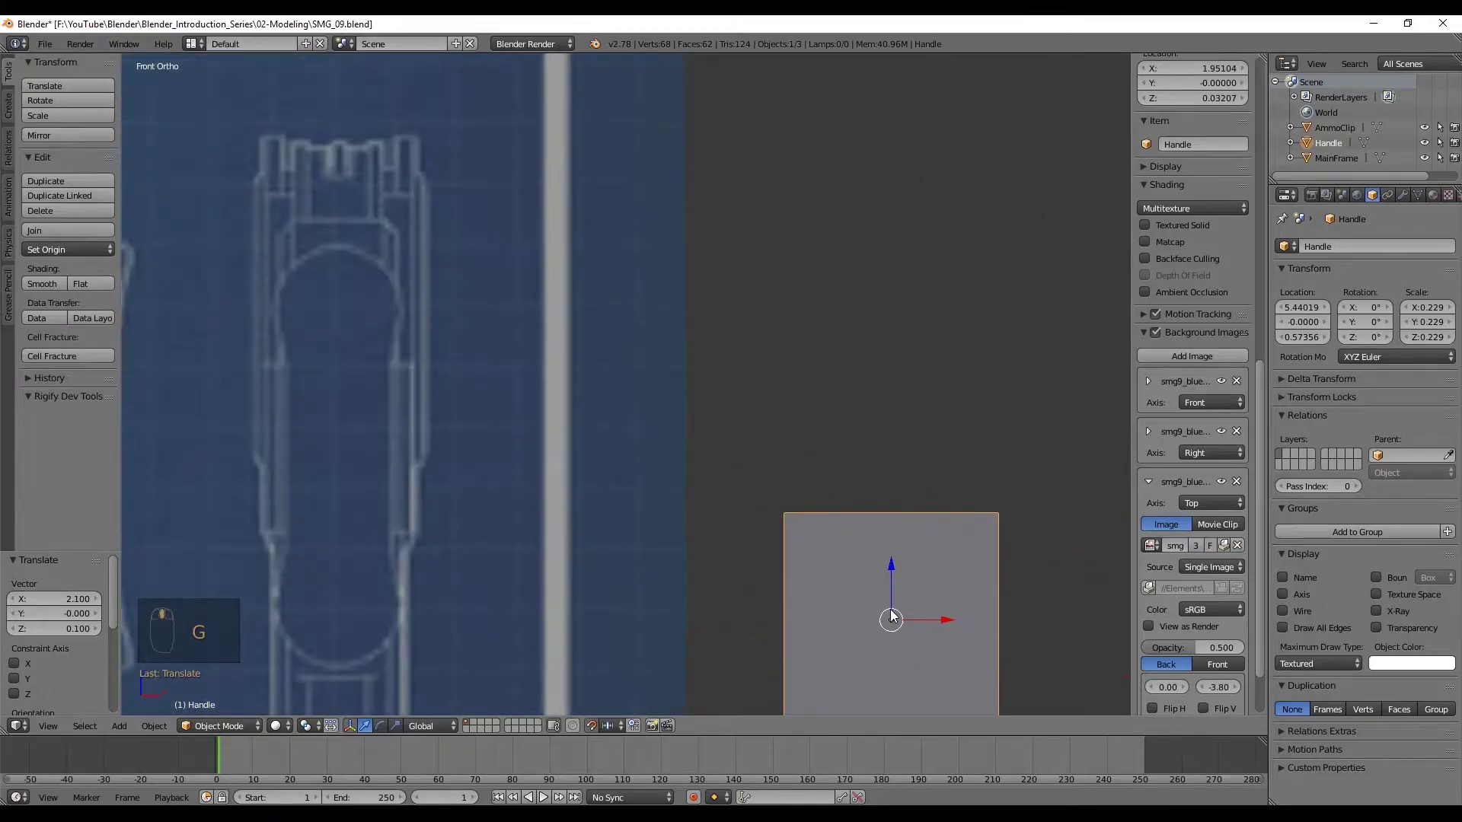
# Move the Handle block over the grip area of the side blueprint
pyautogui.press('g')
pyautogui.middleClick(899, 614)
pyautogui.click(879, 514)
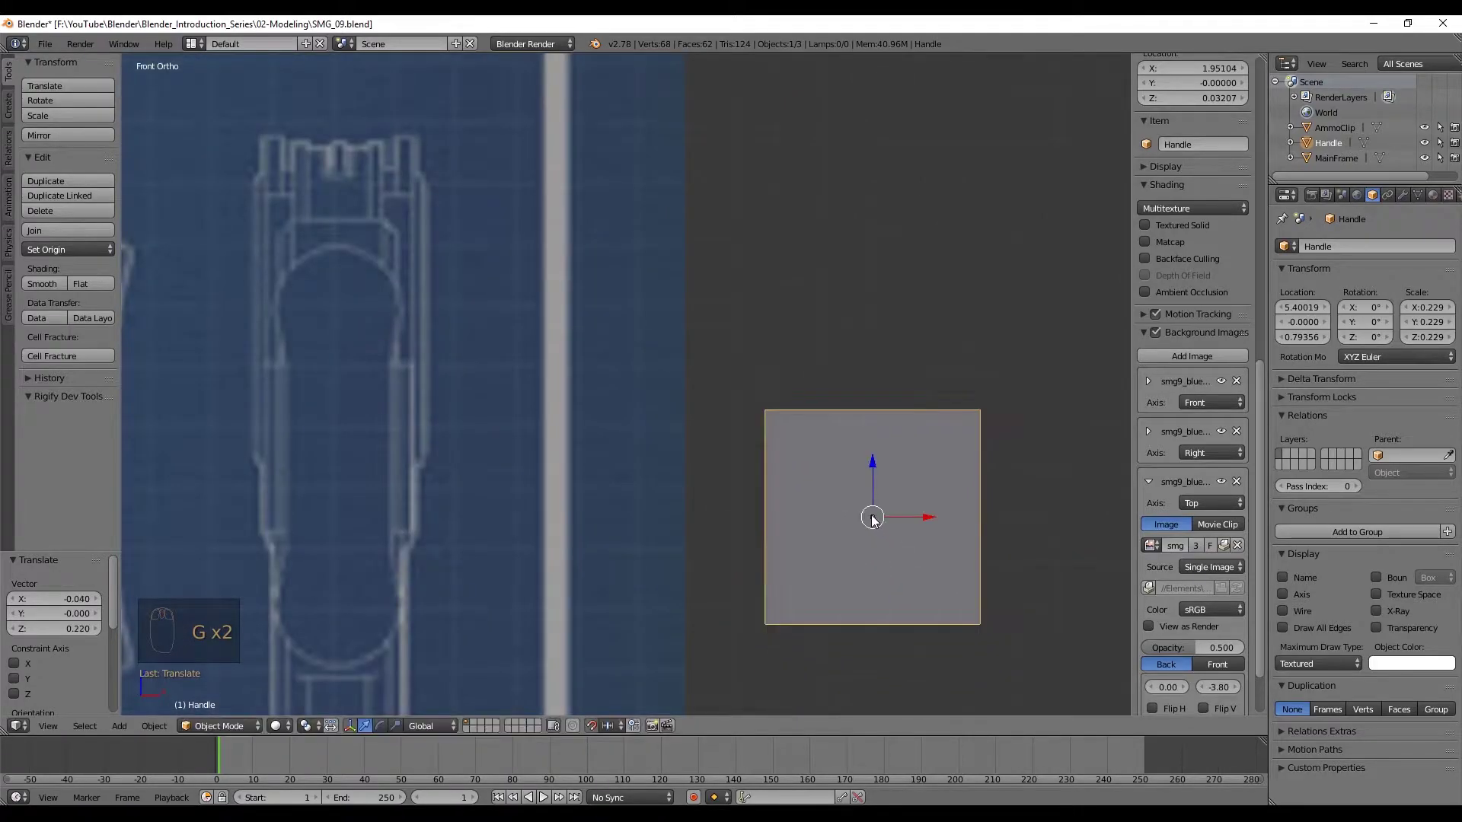
pyautogui.press('z')
pyautogui.press('g')
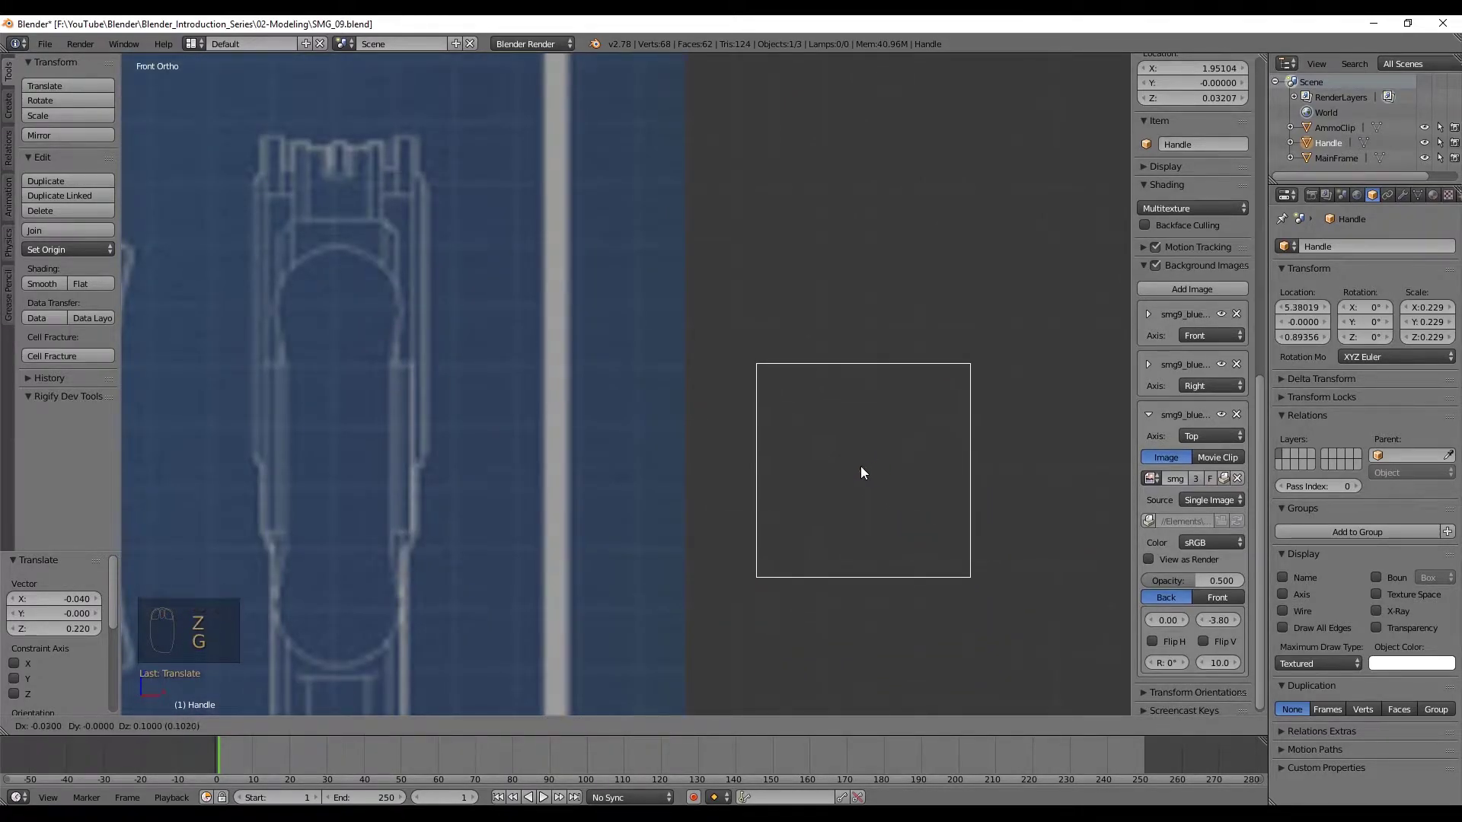
pyautogui.moveTo(835, 495); pyautogui.dragTo(622, 429)
pyautogui.press('ctrl+z')
pyautogui.press('ctrl+z')
pyautogui.press('ctrl+z')
pyautogui.middleClick(622, 429)
pyautogui.press('z')
pyautogui.click(613, 426)
pyautogui.moveTo(539, 435); pyautogui.dragTo(568, 412)
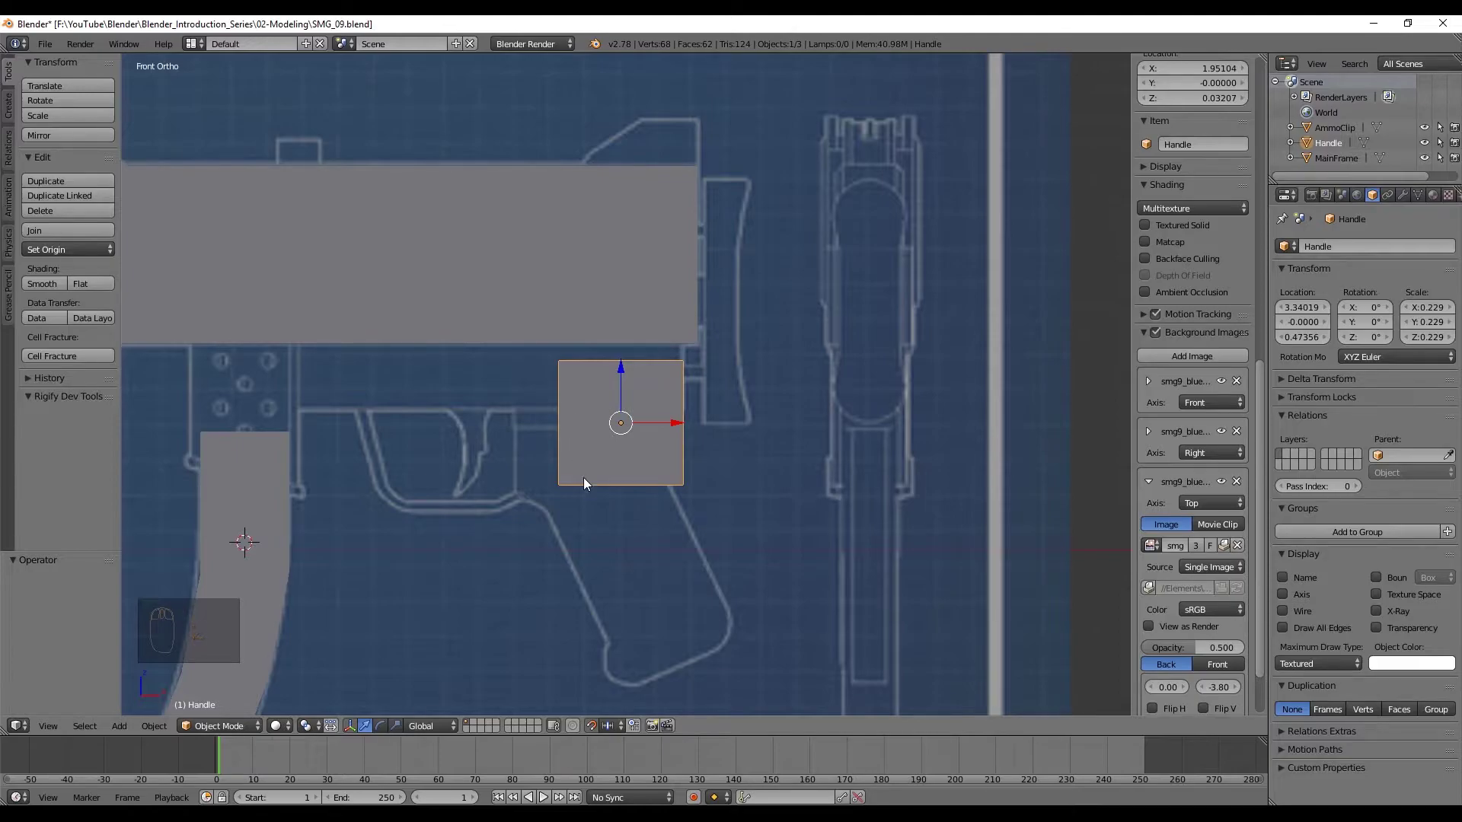
# Set the snap element to Vertex and turn snapping on
pyautogui.moveTo(583, 481); pyautogui.dragTo(595, 729)
pyautogui.moveTo(595, 728); pyautogui.dragTo(600, 684)
pyautogui.press('shift+Tab')
pyautogui.press('shift+Tab')
pyautogui.press('shift+Tab')
pyautogui.press('shift+Tab')
pyautogui.press('shift+Tab')
pyautogui.press('shift+Tab')
pyautogui.press('shift+Tab')
pyautogui.press('shift+Tab')
pyautogui.press('shift+Tab')
pyautogui.moveTo(616, 727); pyautogui.dragTo(627, 679)
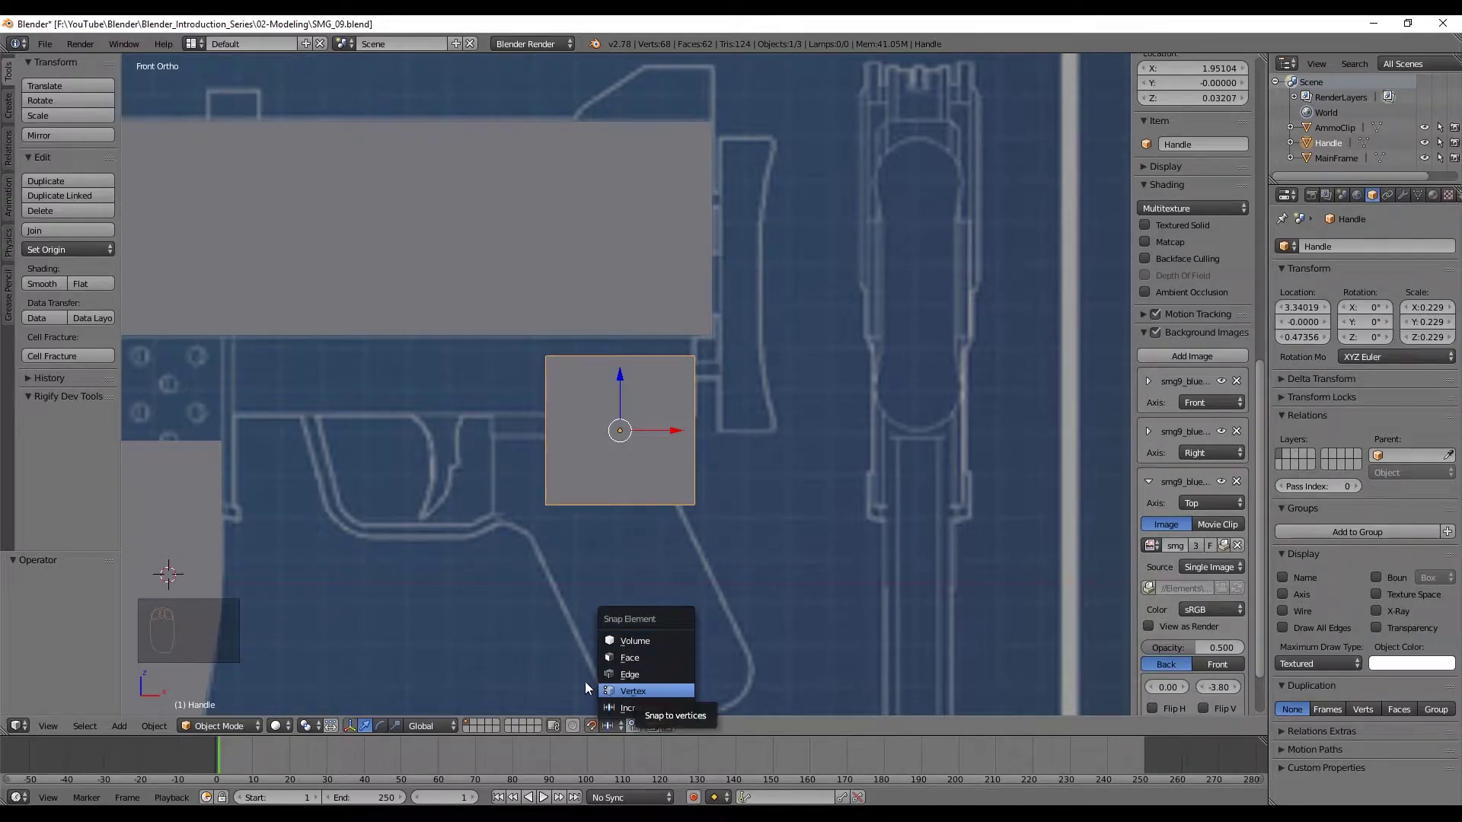
pyautogui.press('ctrl+shift+Tab')
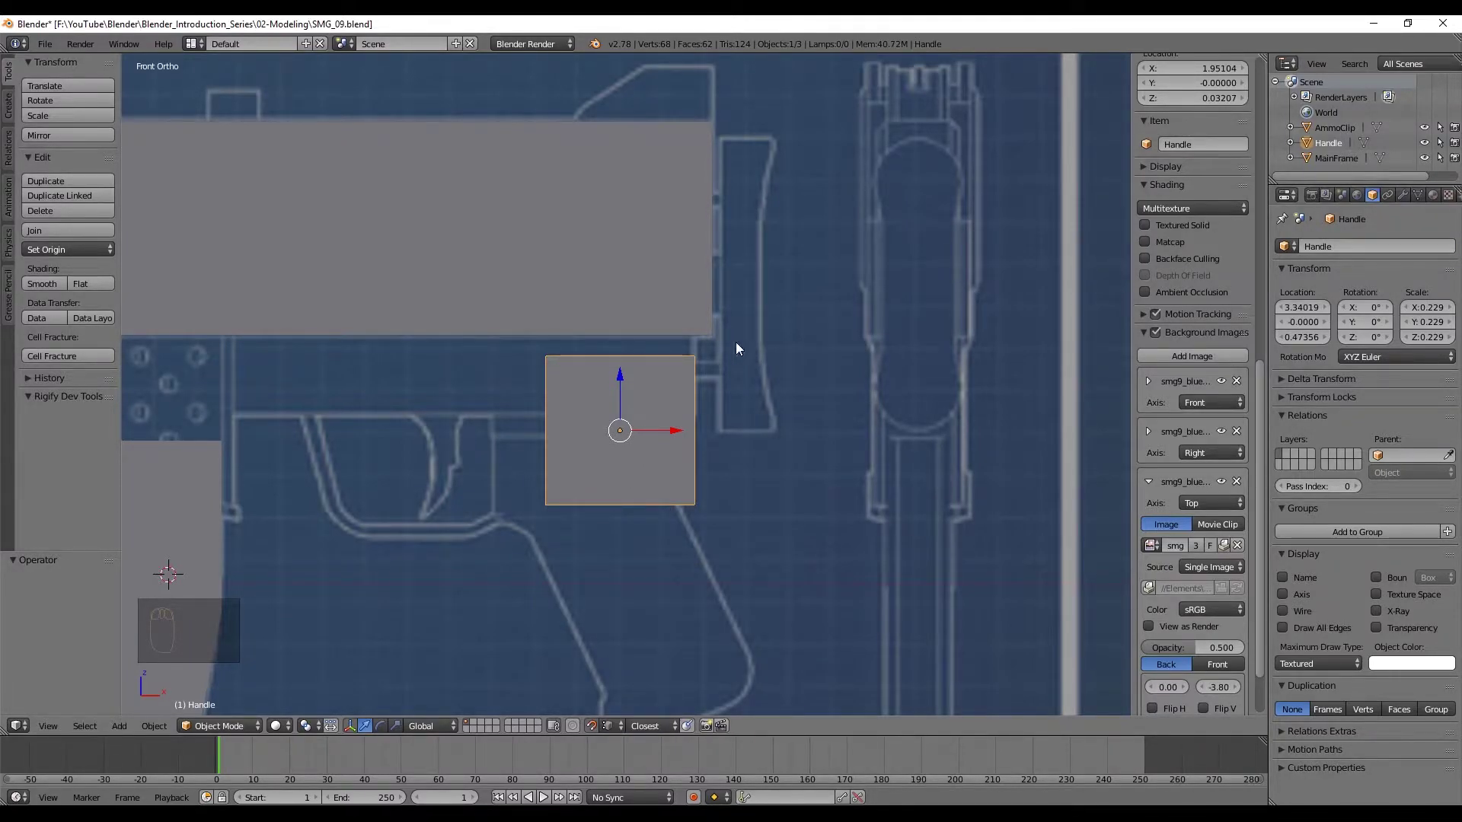
# Snap the Handle block flush against the main frame's underside and enter Edit Mode
pyautogui.moveTo(719, 364); pyautogui.dragTo(673, 379)
pyautogui.press('g')
pyautogui.moveTo(677, 371); pyautogui.dragTo(606, 429)
pyautogui.press('ctrl+z')
pyautogui.press('g')
pyautogui.moveTo(520, 390); pyautogui.dragTo(570, 424)
pyautogui.press('ctrl+z')
pyautogui.press('g')
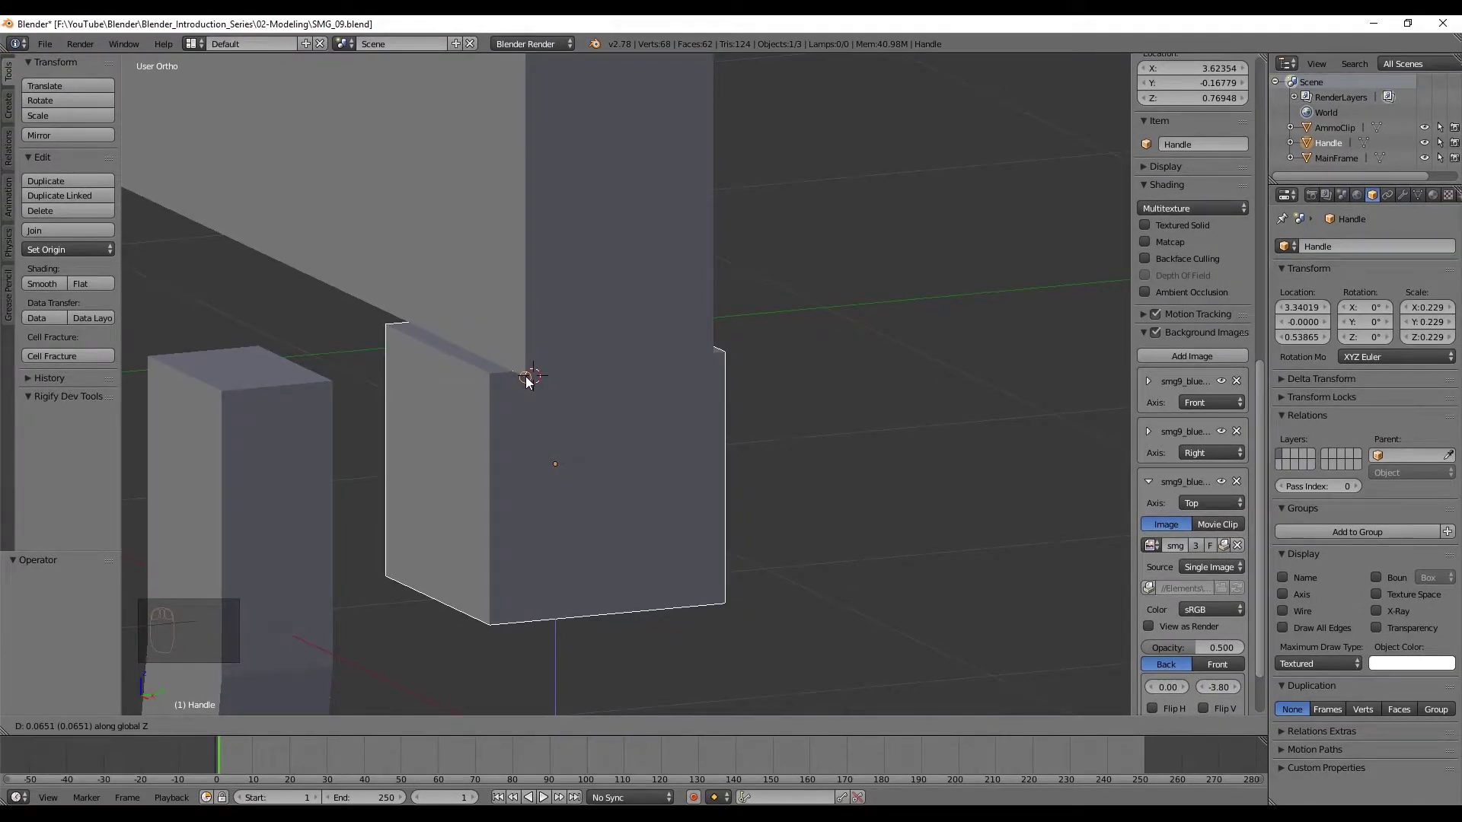
pyautogui.moveTo(578, 361); pyautogui.dragTo(511, 343)
pyautogui.press('Tab')
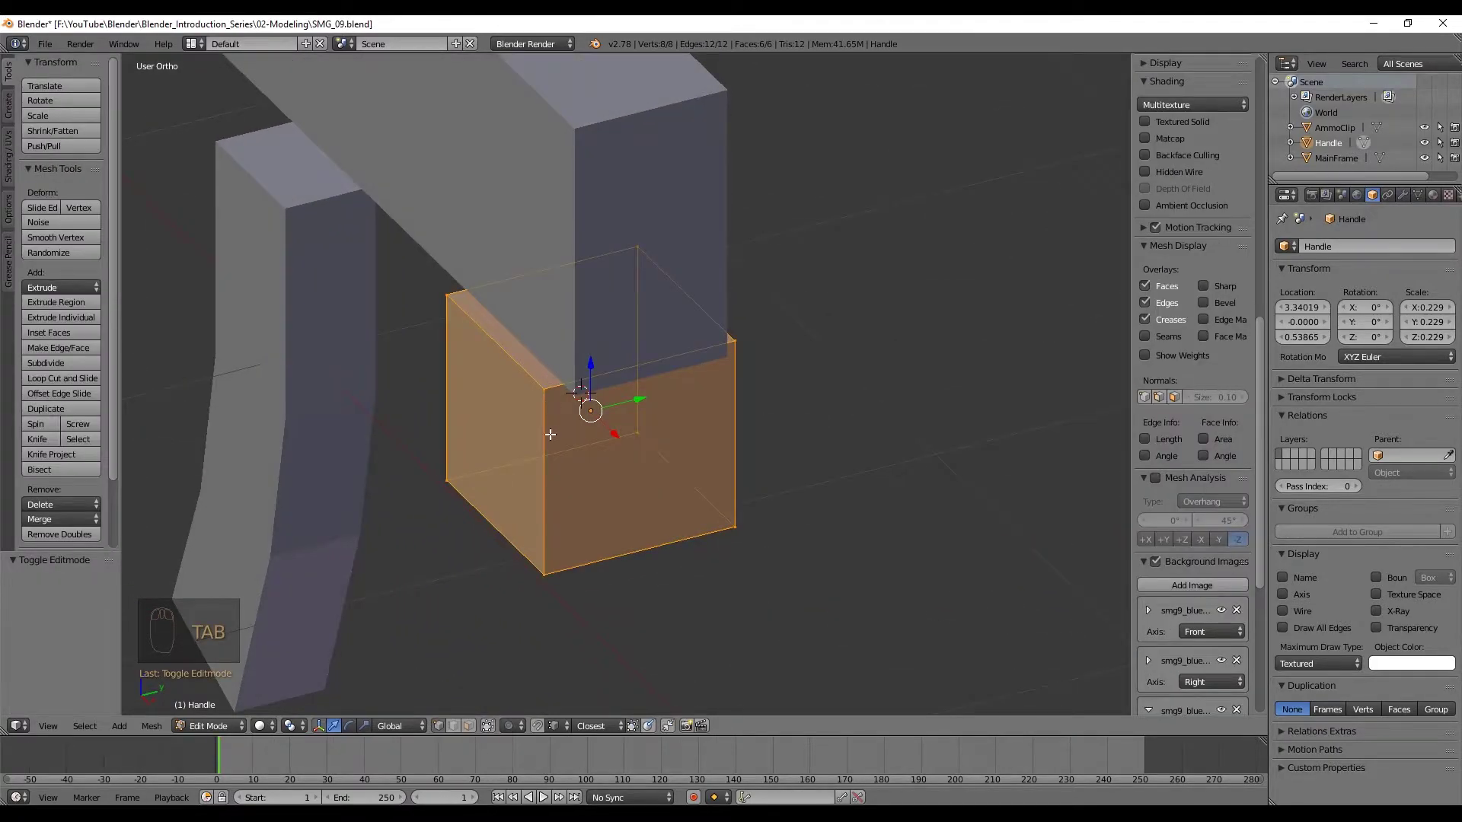
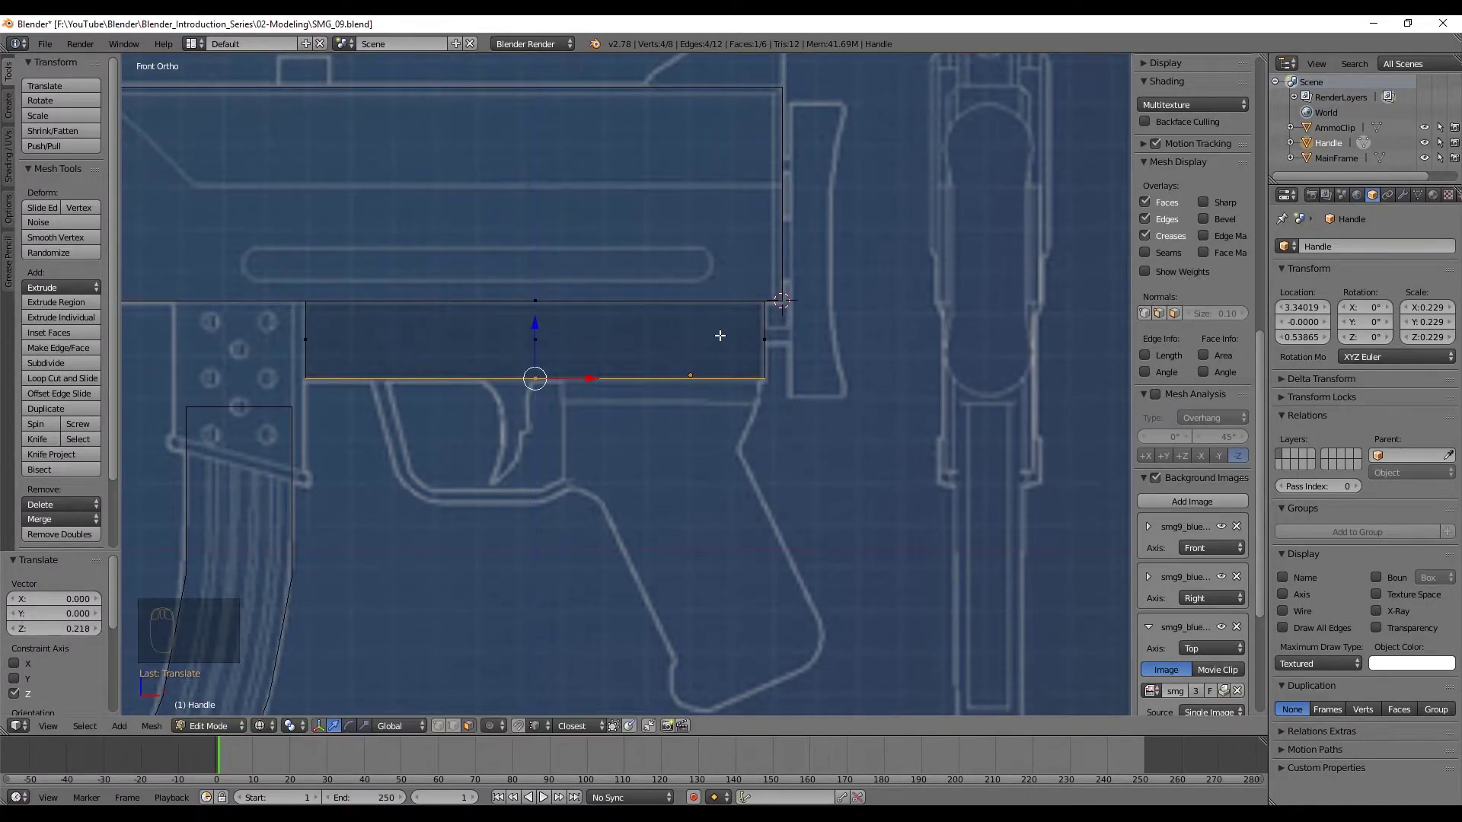
# Add loop cuts through the Handle mesh, bending the front edge inward along the grip outline
pyautogui.press('ctrl+r')
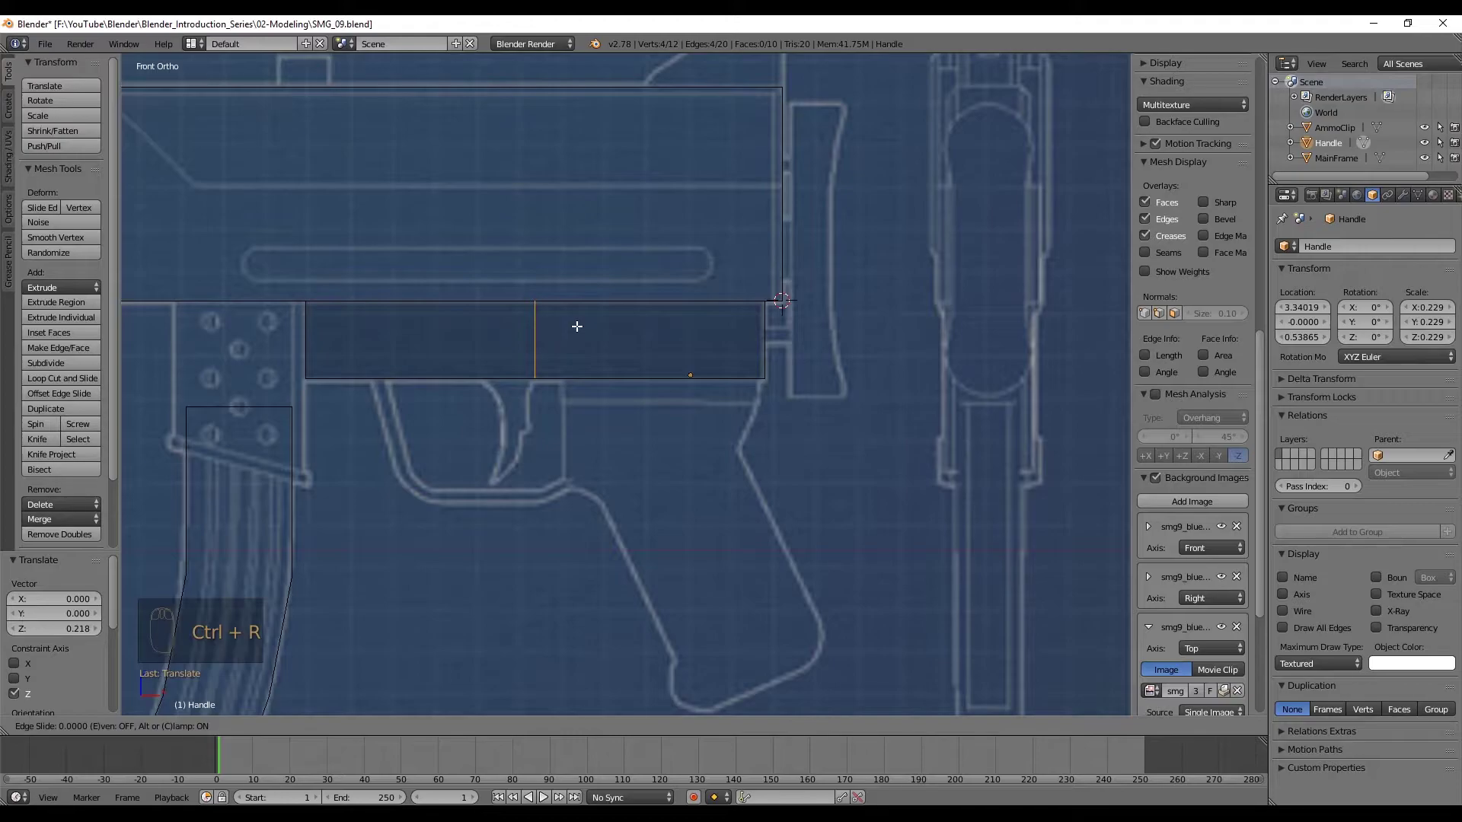
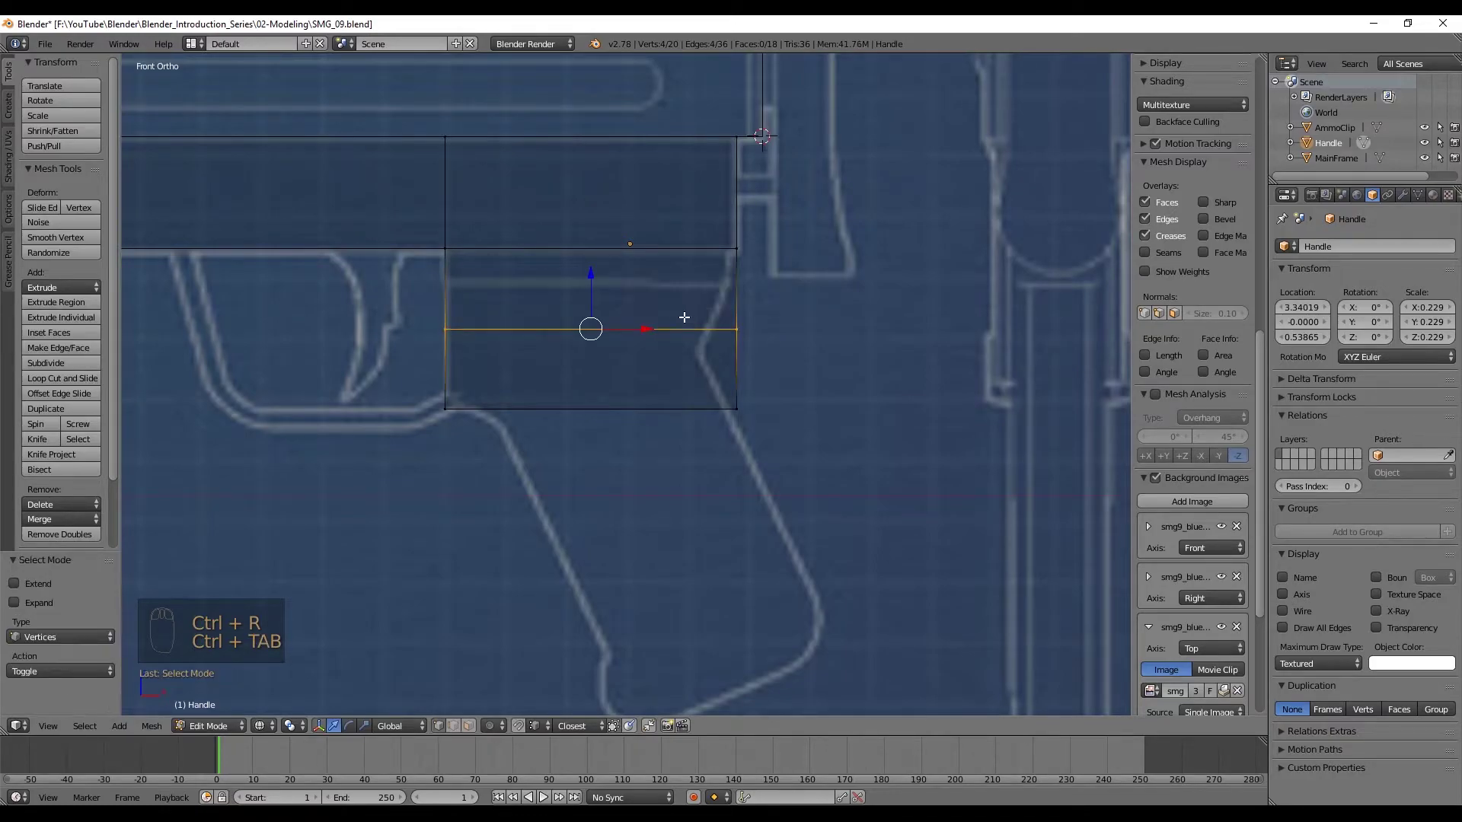
pyautogui.press('a')
pyautogui.press('b')
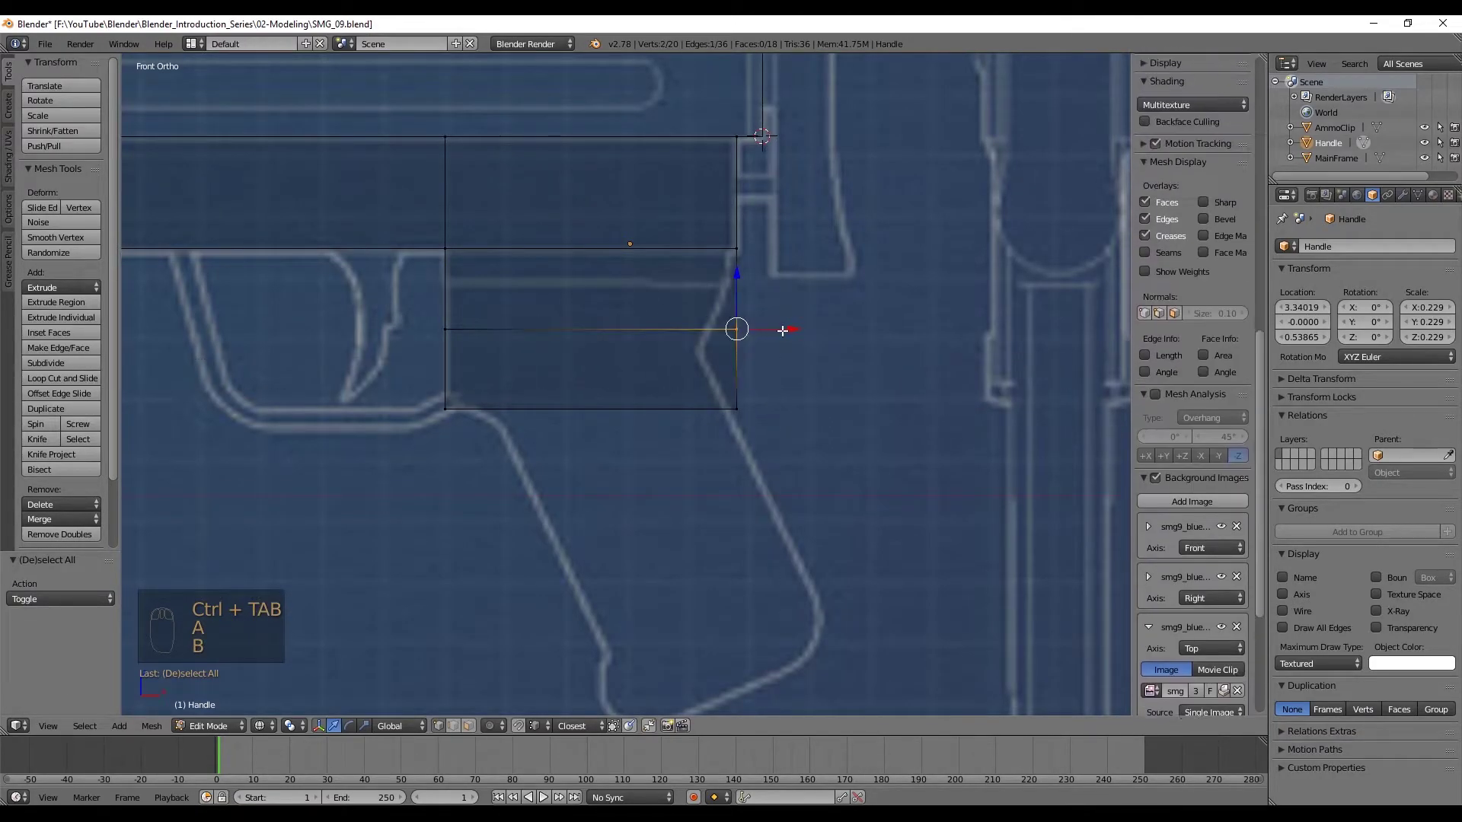
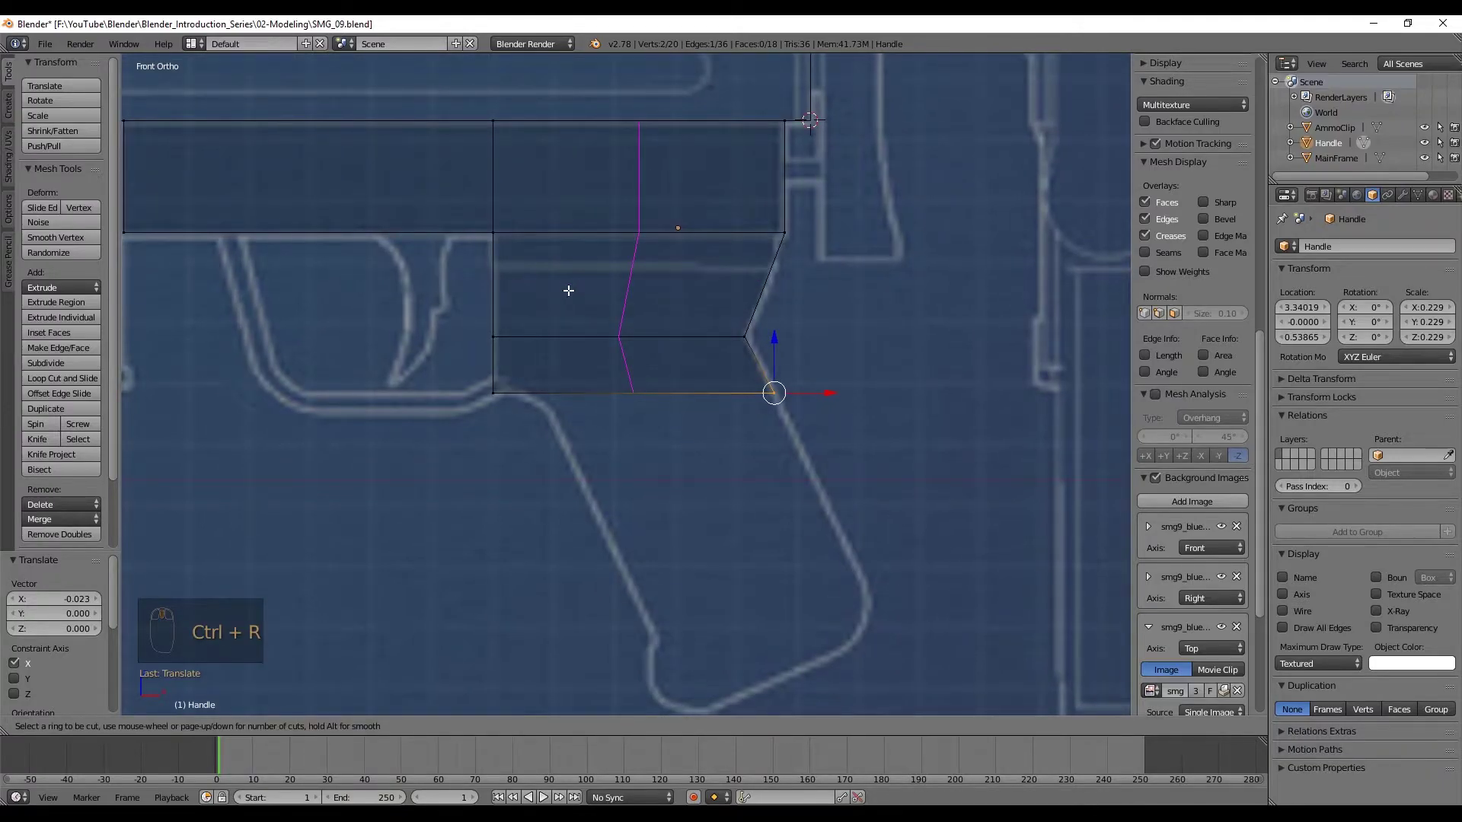
pyautogui.press('ctrl+Tab')
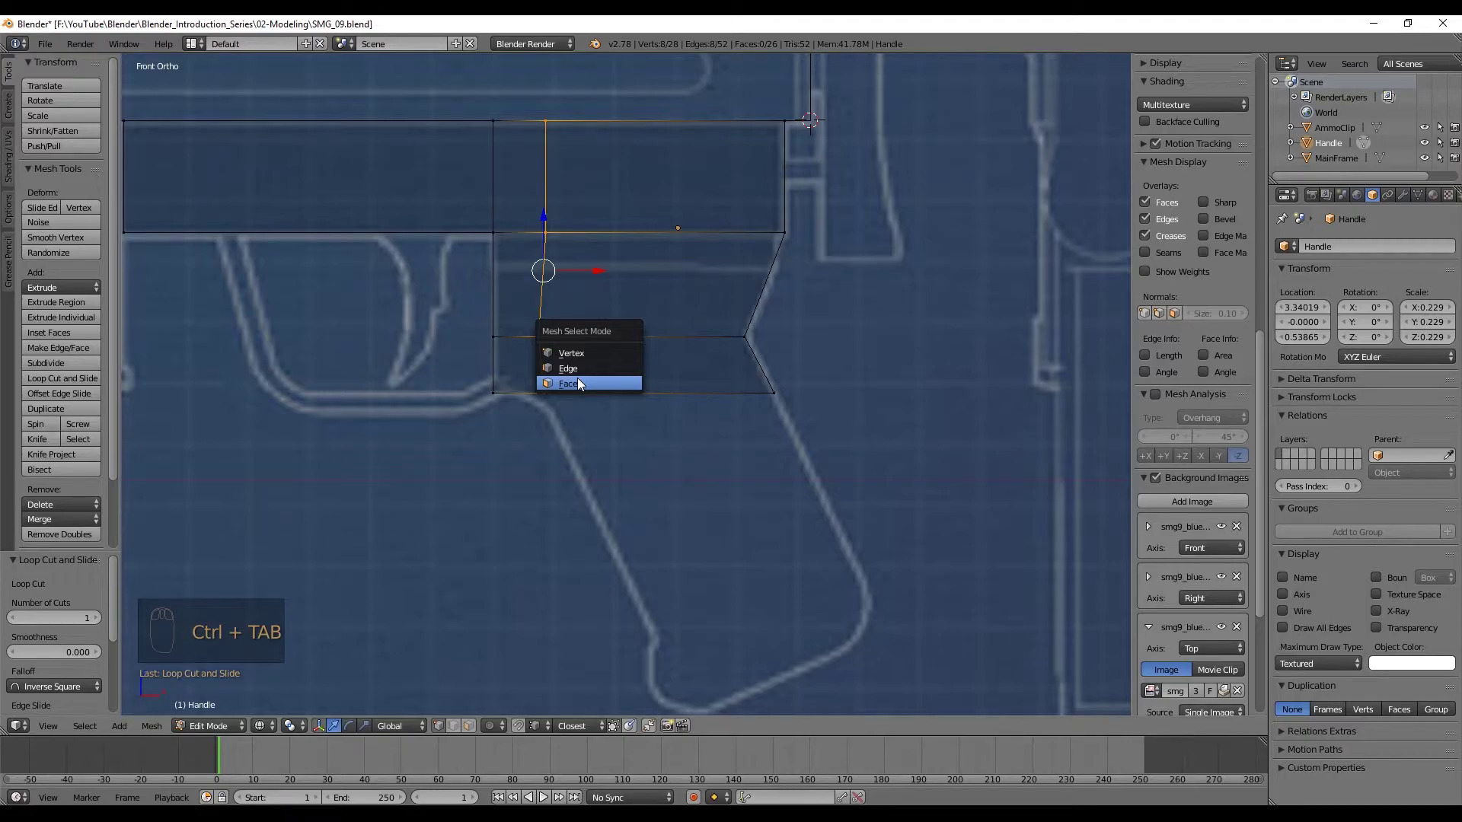
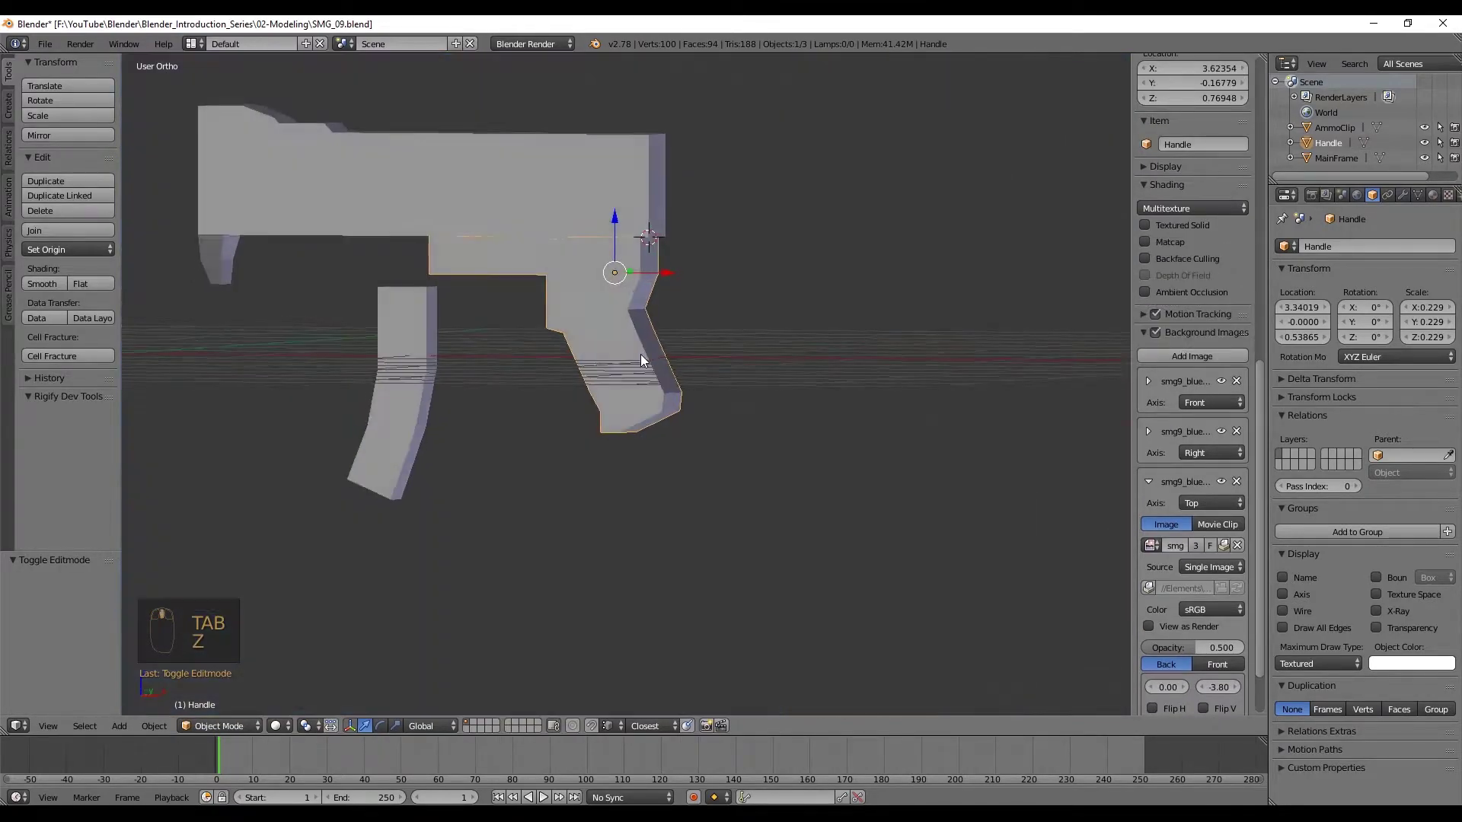
# Switch to the right-side ortho view over the rear-view blueprint
pyautogui.press('z')
pyautogui.press('z')
pyautogui.press('KP_1')
pyautogui.press('KP_3')
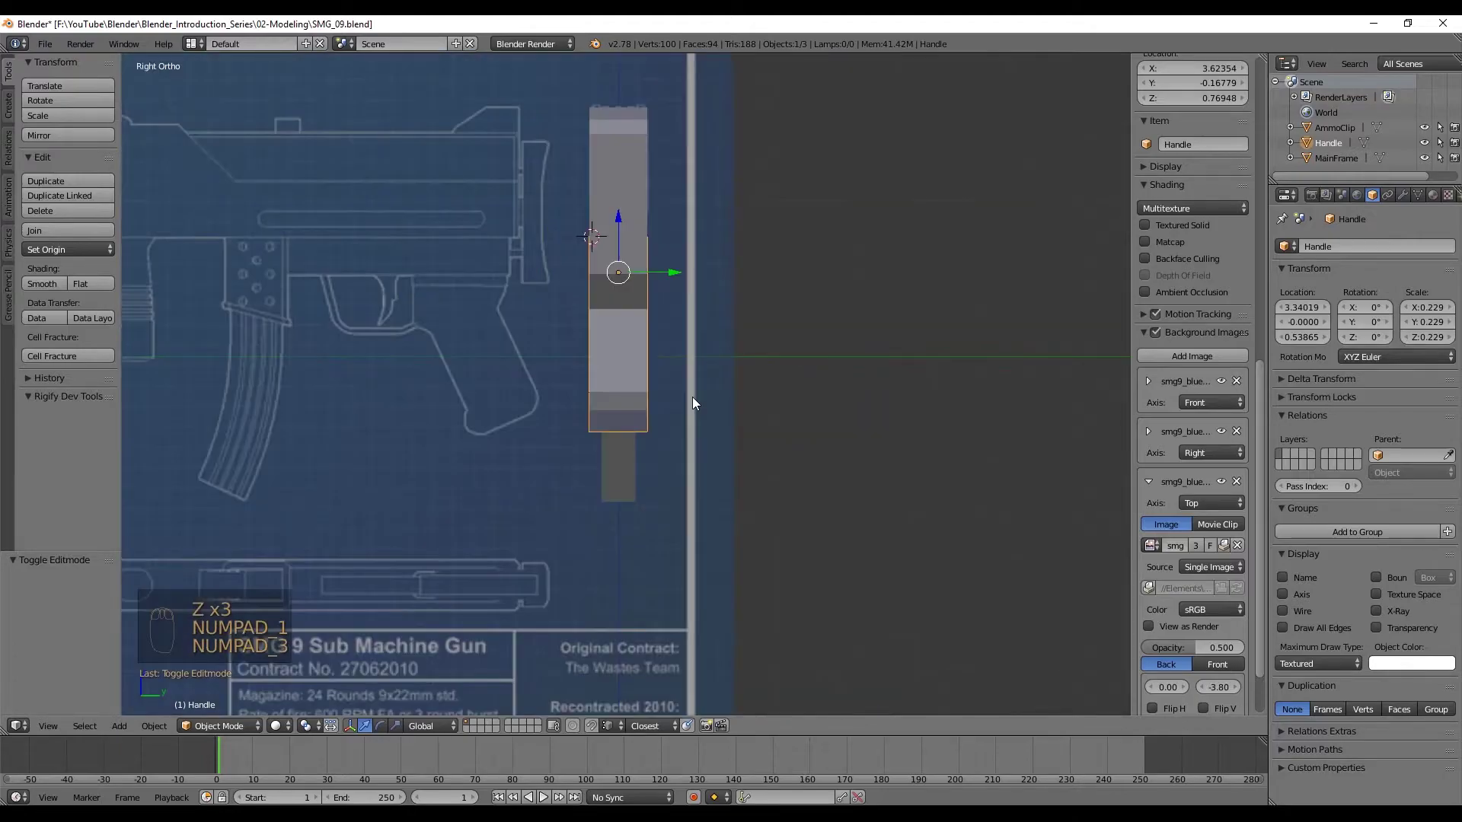
# Scale the Handle along Y to narrow it to the blueprint's grip width
pyautogui.press('z')
pyautogui.moveTo(636, 358); pyautogui.dragTo(768, 321)
pyautogui.press('s')
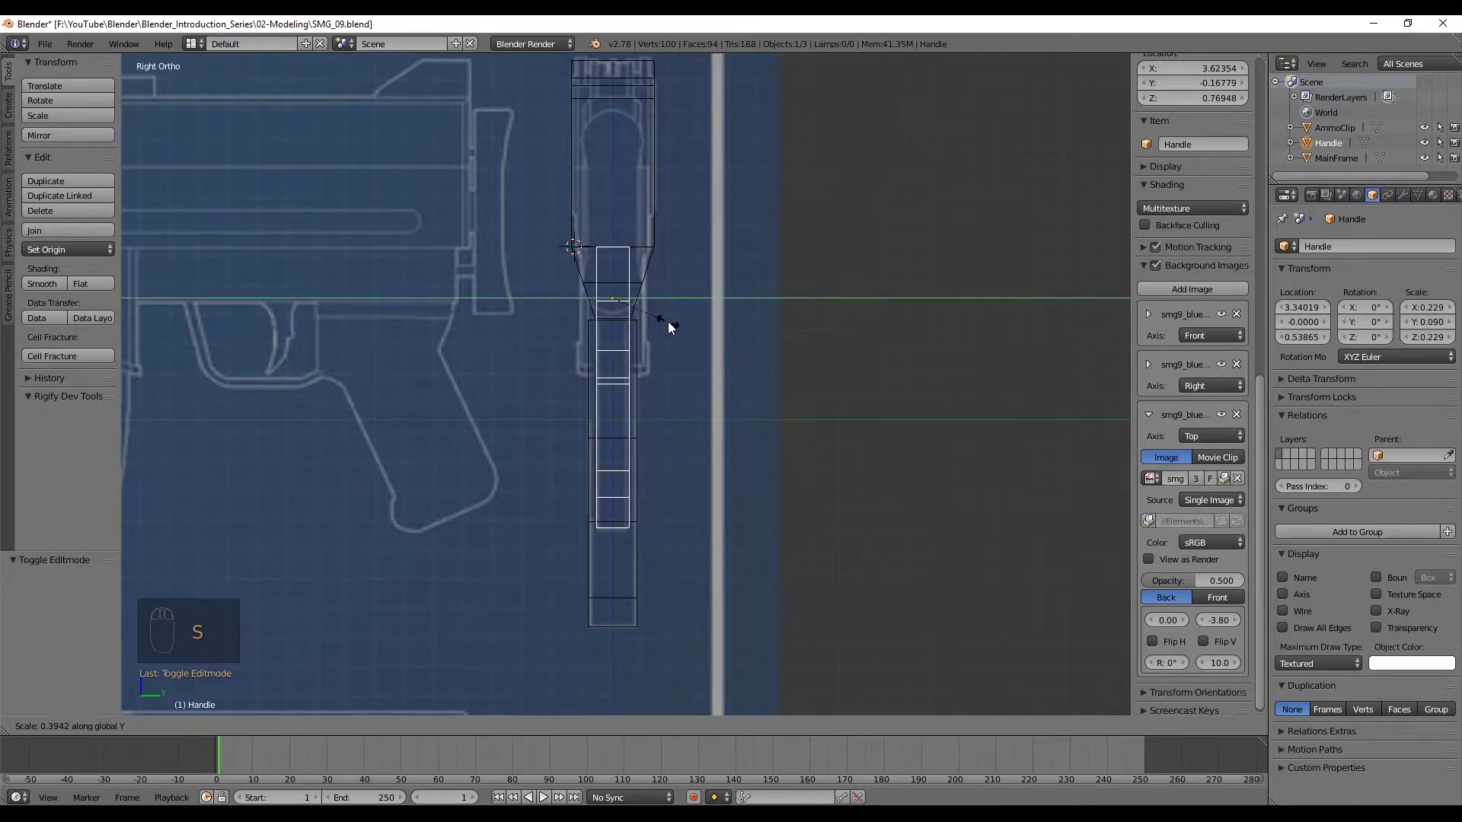
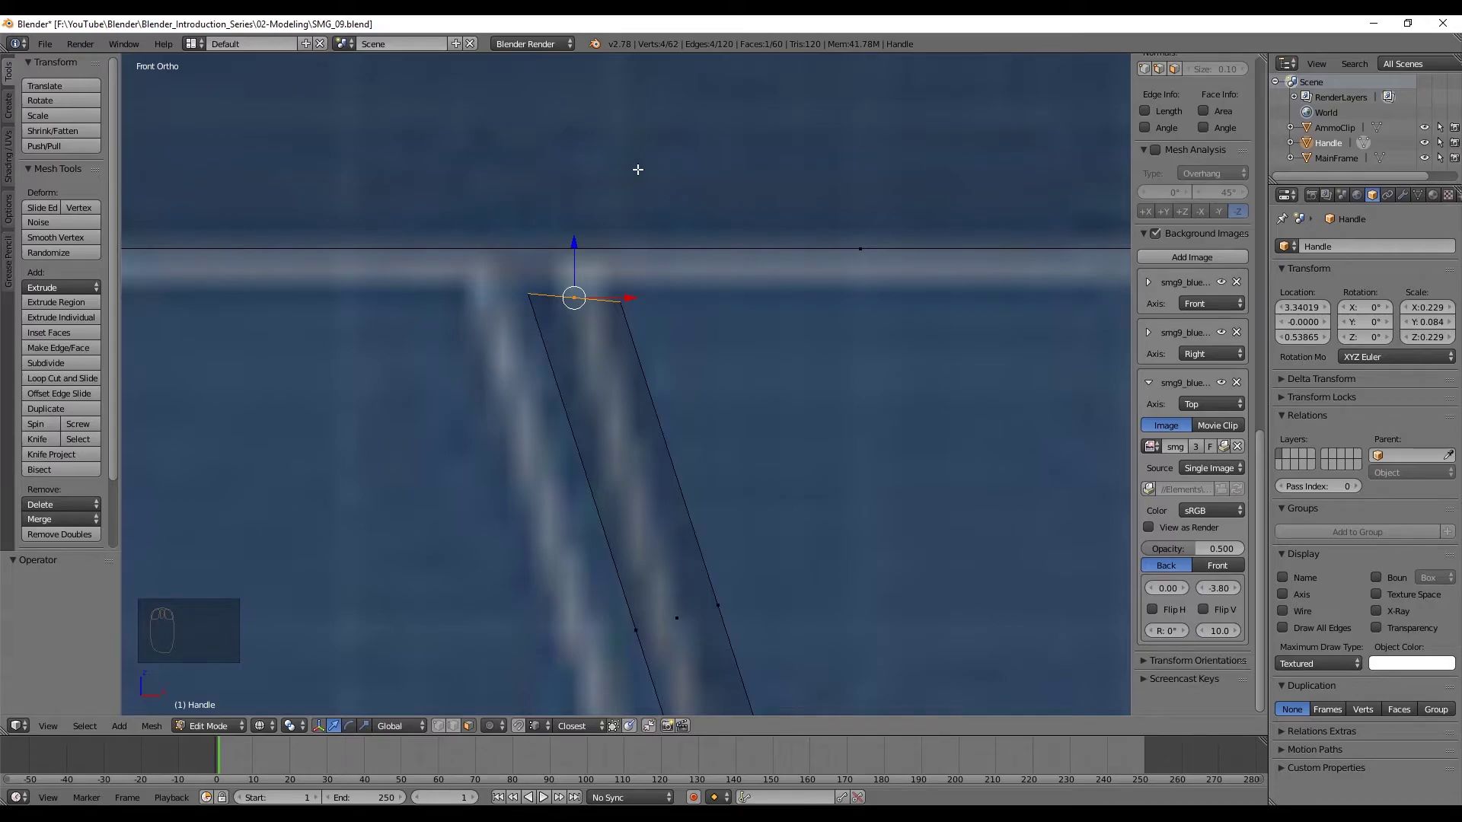
# Reshape the trigger-guard strip's top edge and corner vertex to follow the blueprint bend
pyautogui.press('s')
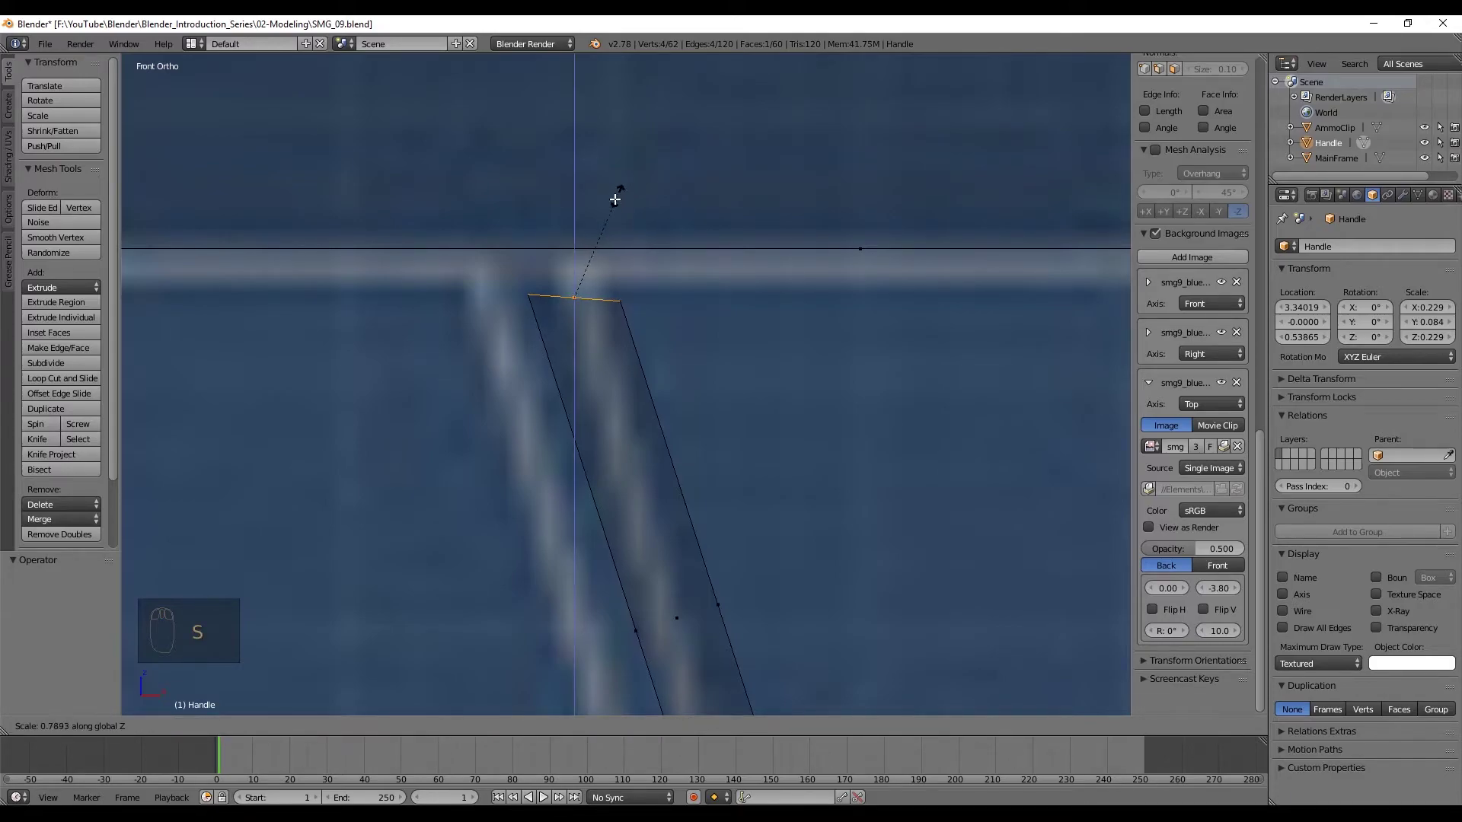
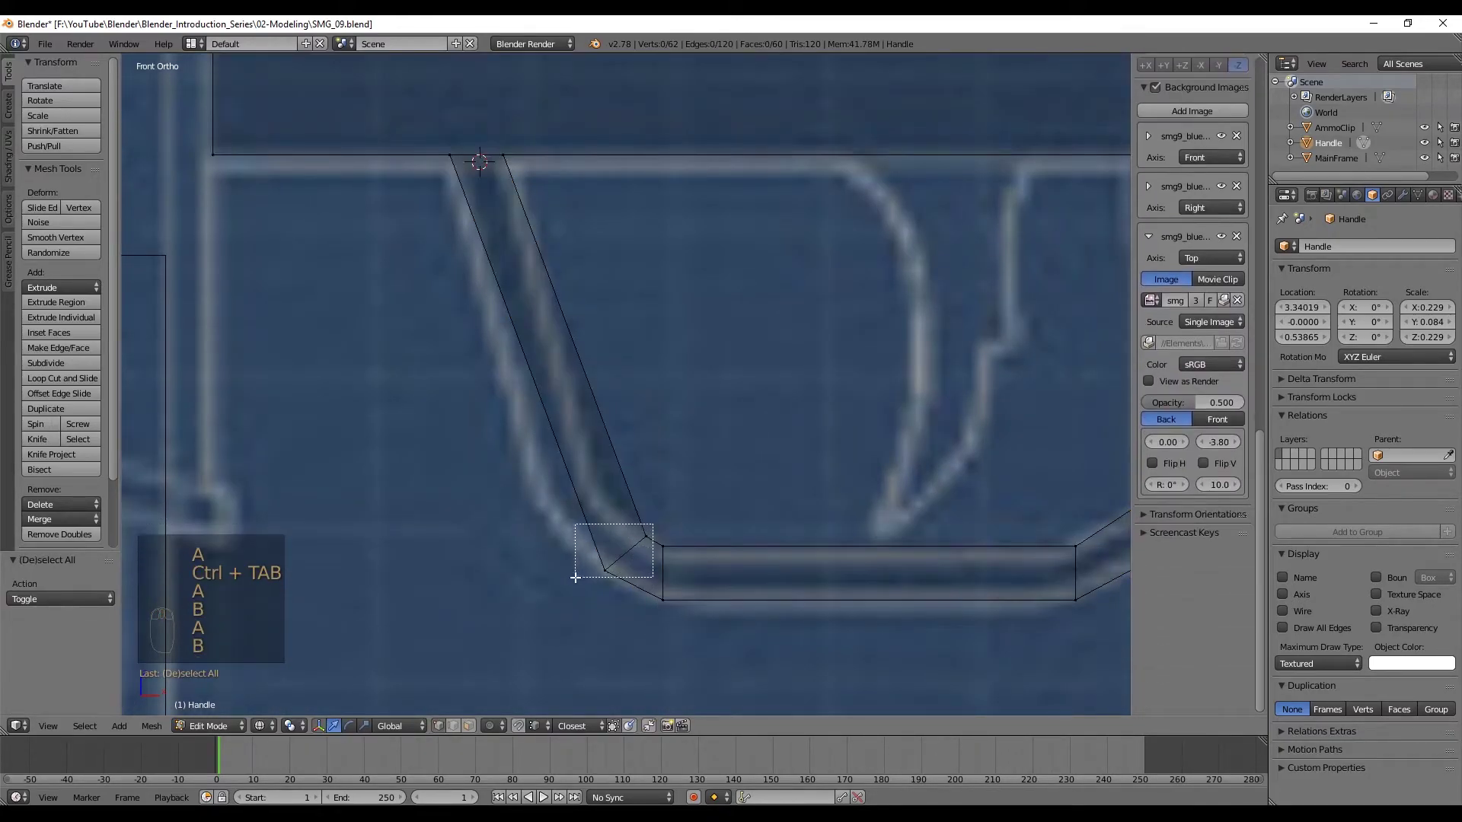
pyautogui.press('g')
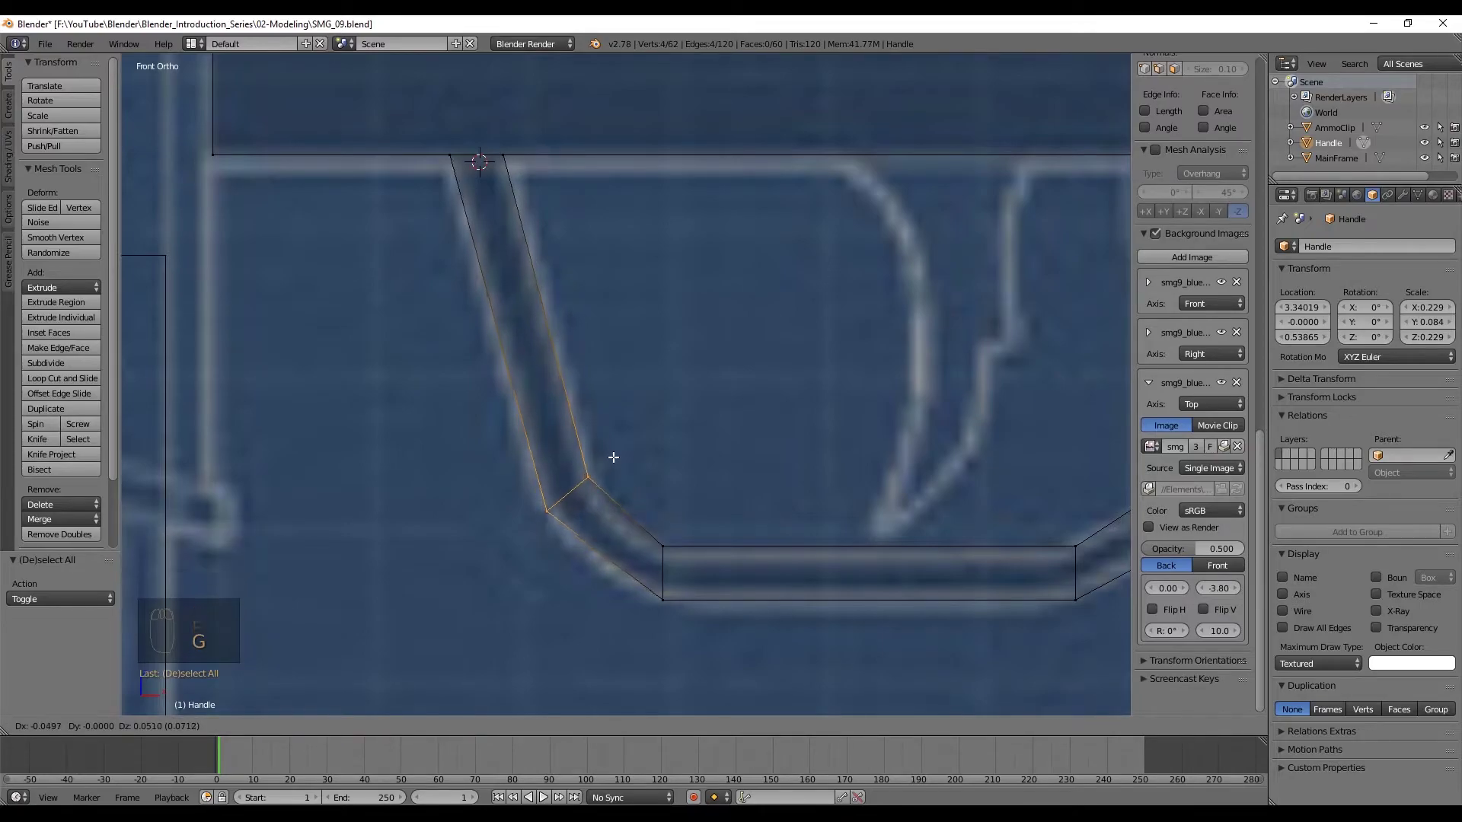
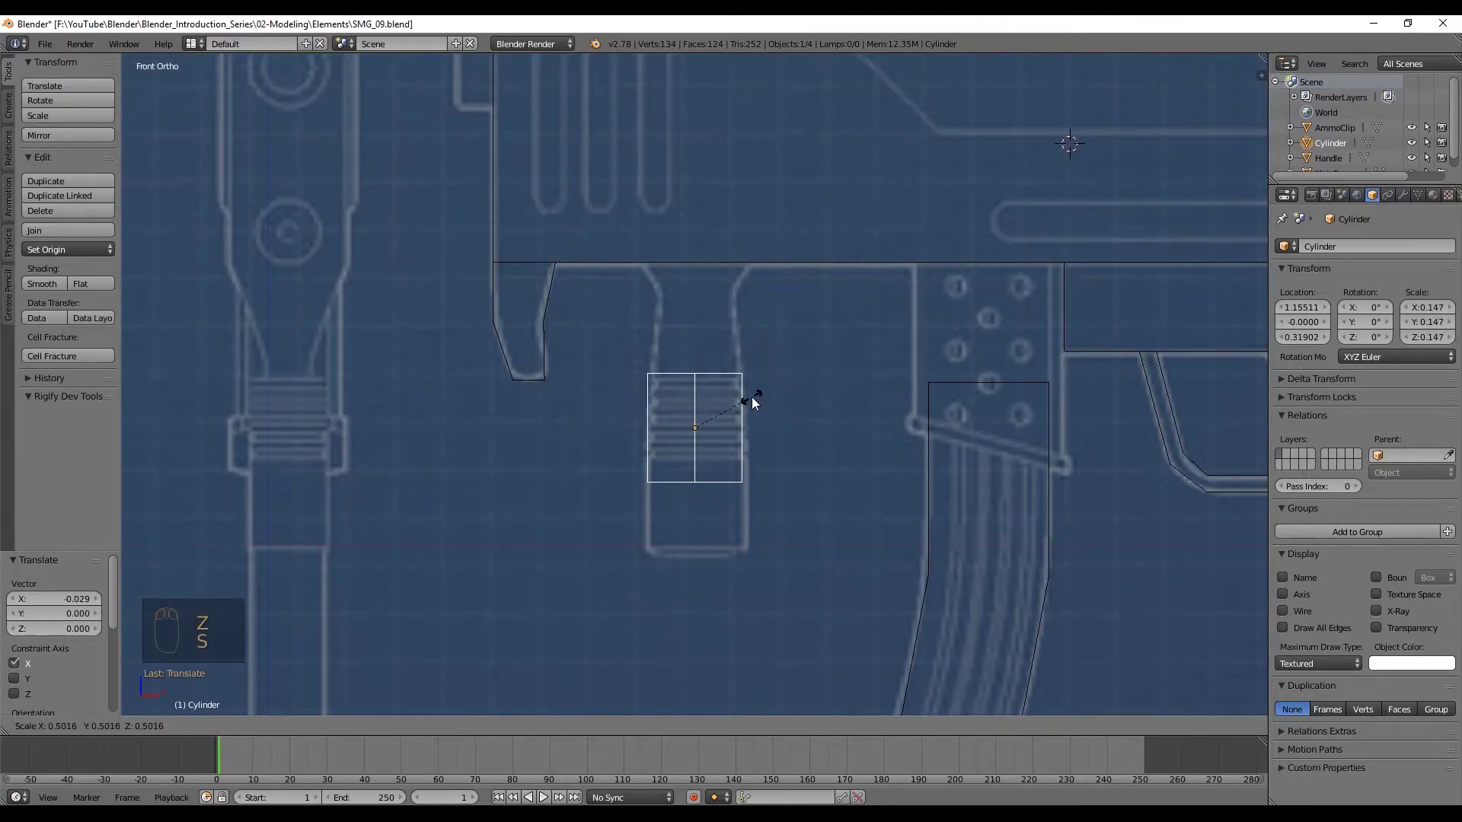
# Stretch the cylinder to the trigger's height and add an edge loop to narrow it
pyautogui.moveTo(742, 405); pyautogui.dragTo(743, 299)
pyautogui.press('s')
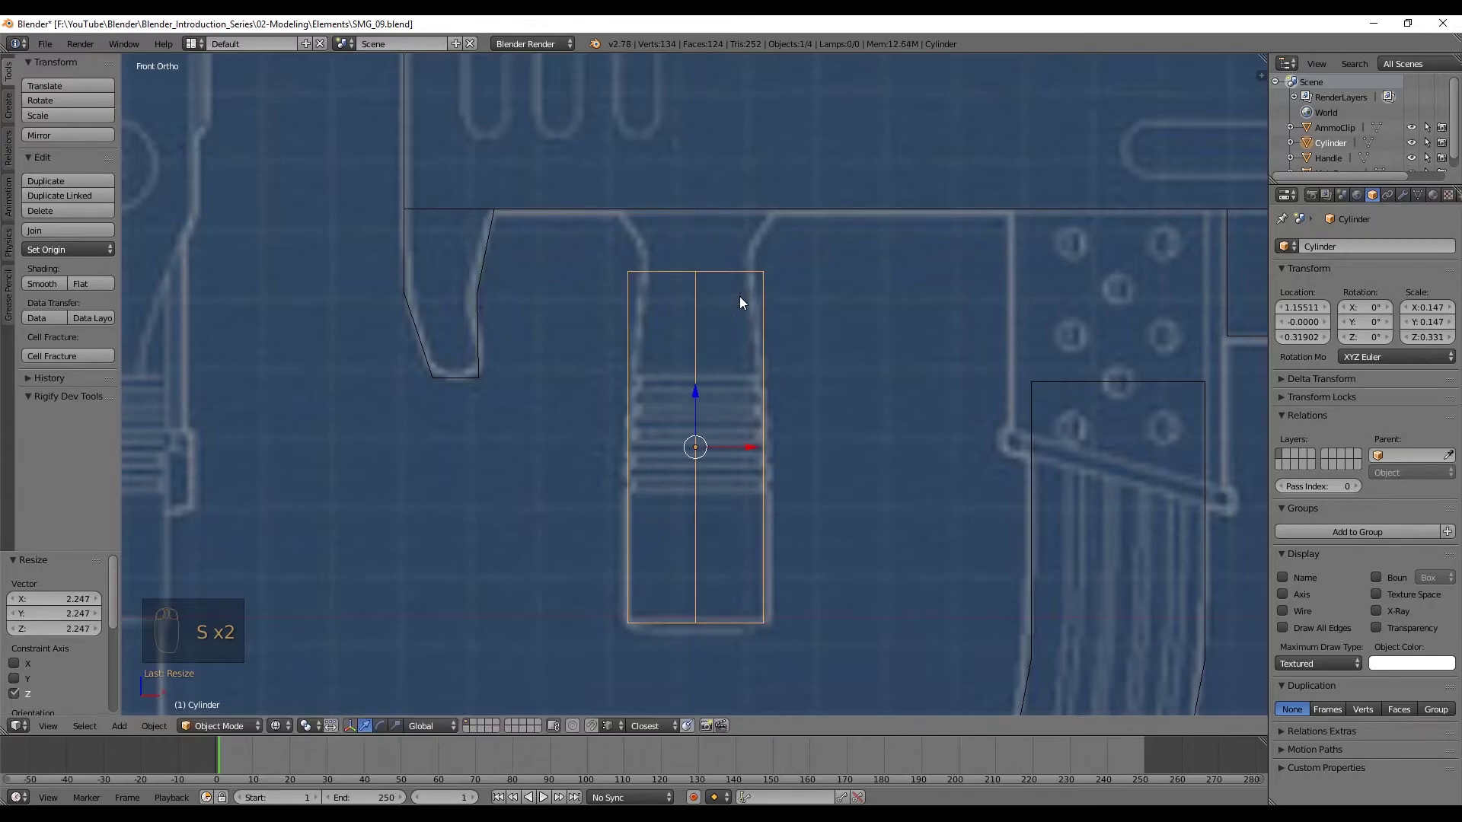
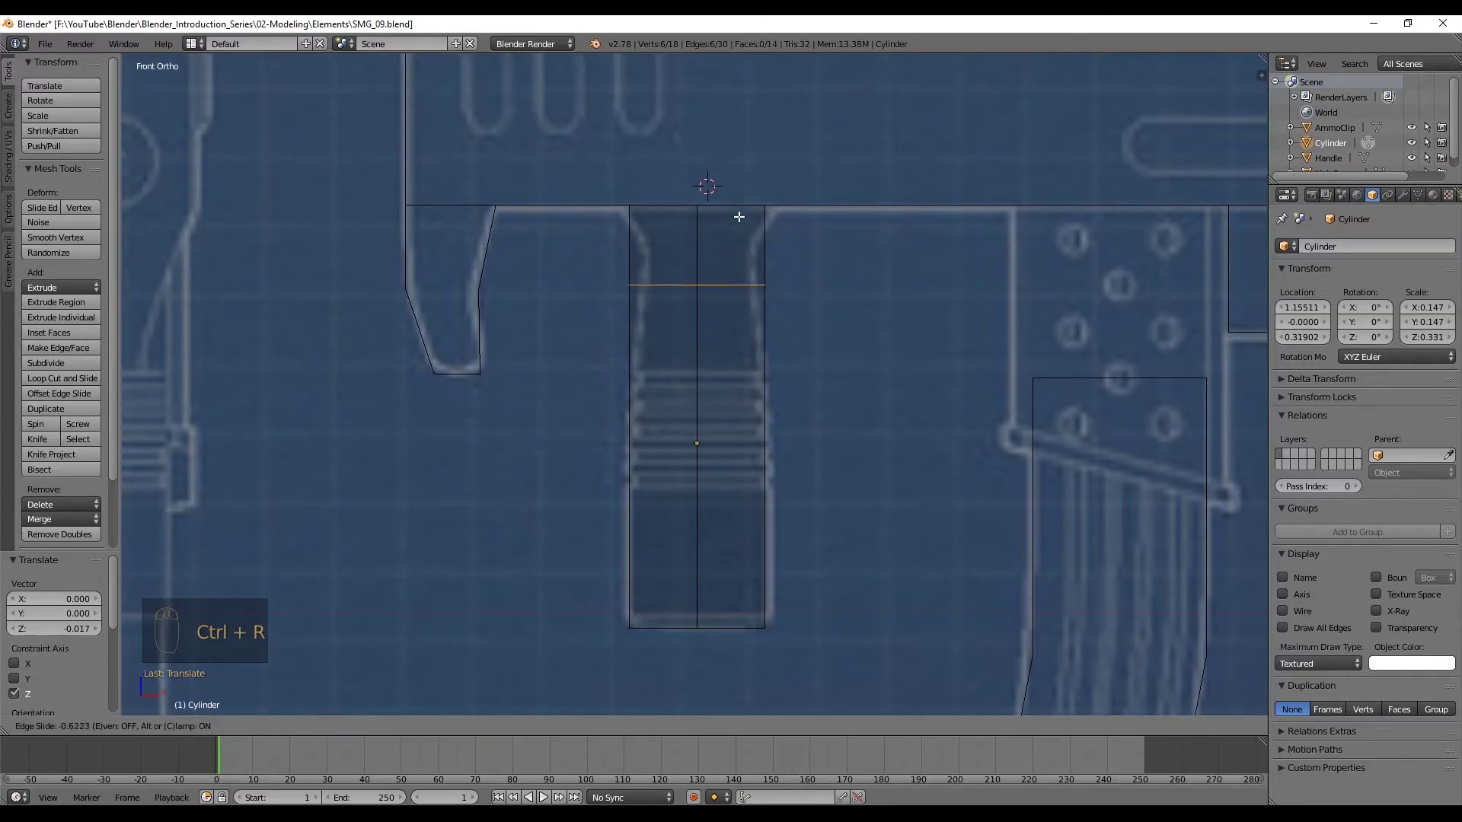
pyautogui.press('ctrl+r')
pyautogui.press('s')
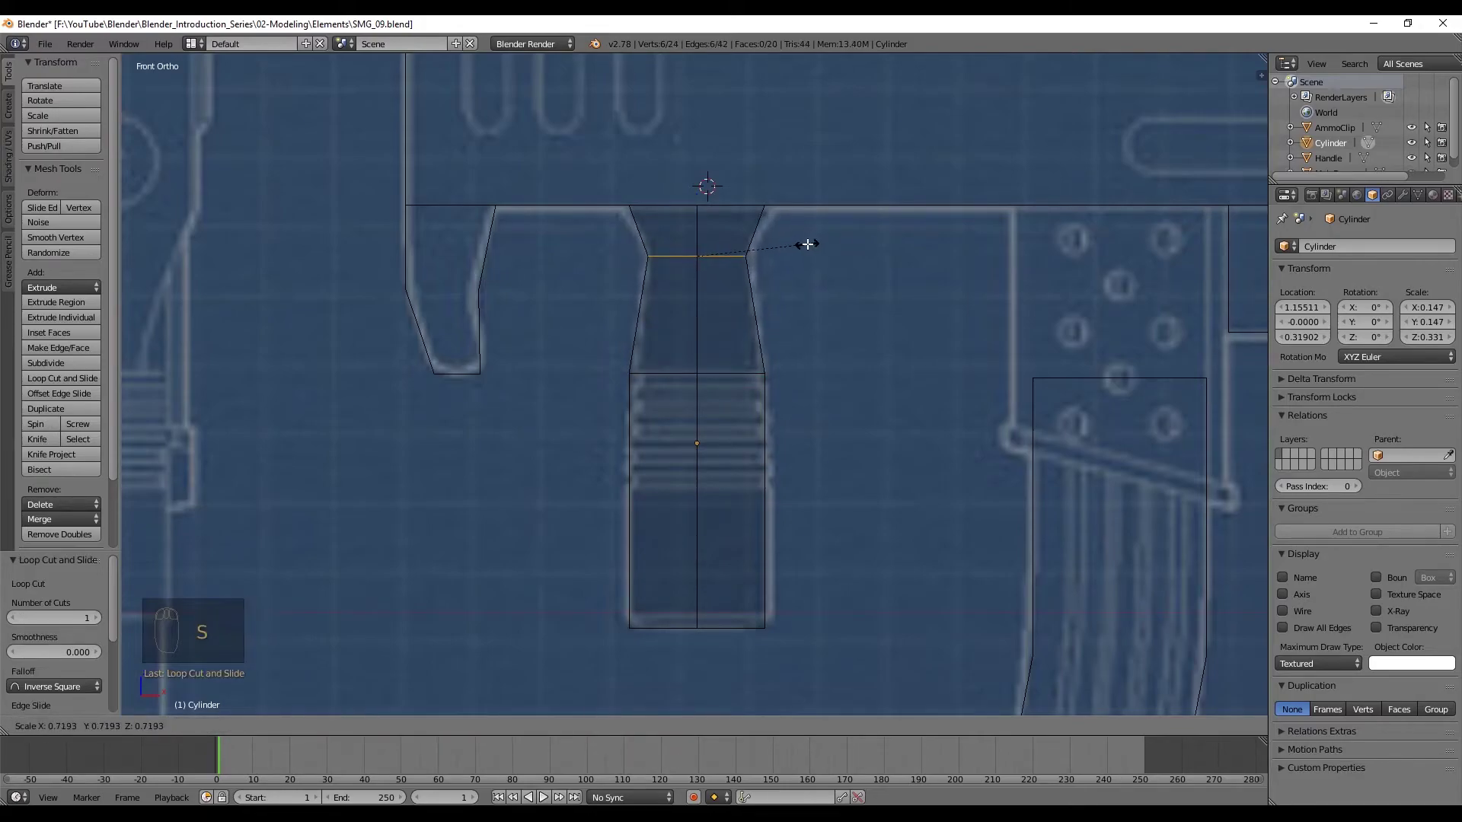
# Select the trigger piece's top edge and widen it to the blueprint outline
pyautogui.press('ctrl+Tab')
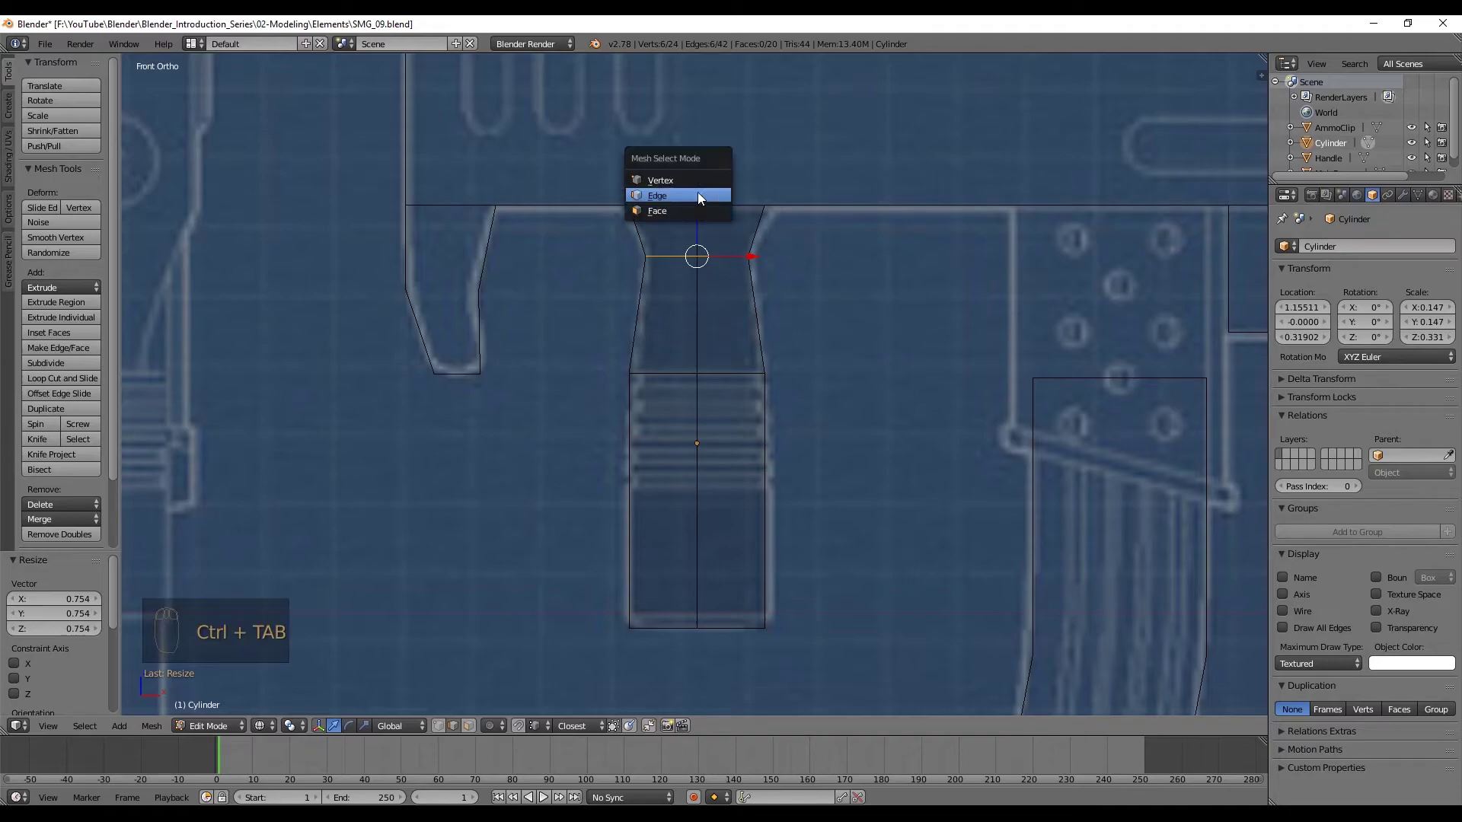
pyautogui.press('a')
pyautogui.press('b')
pyautogui.press('s')
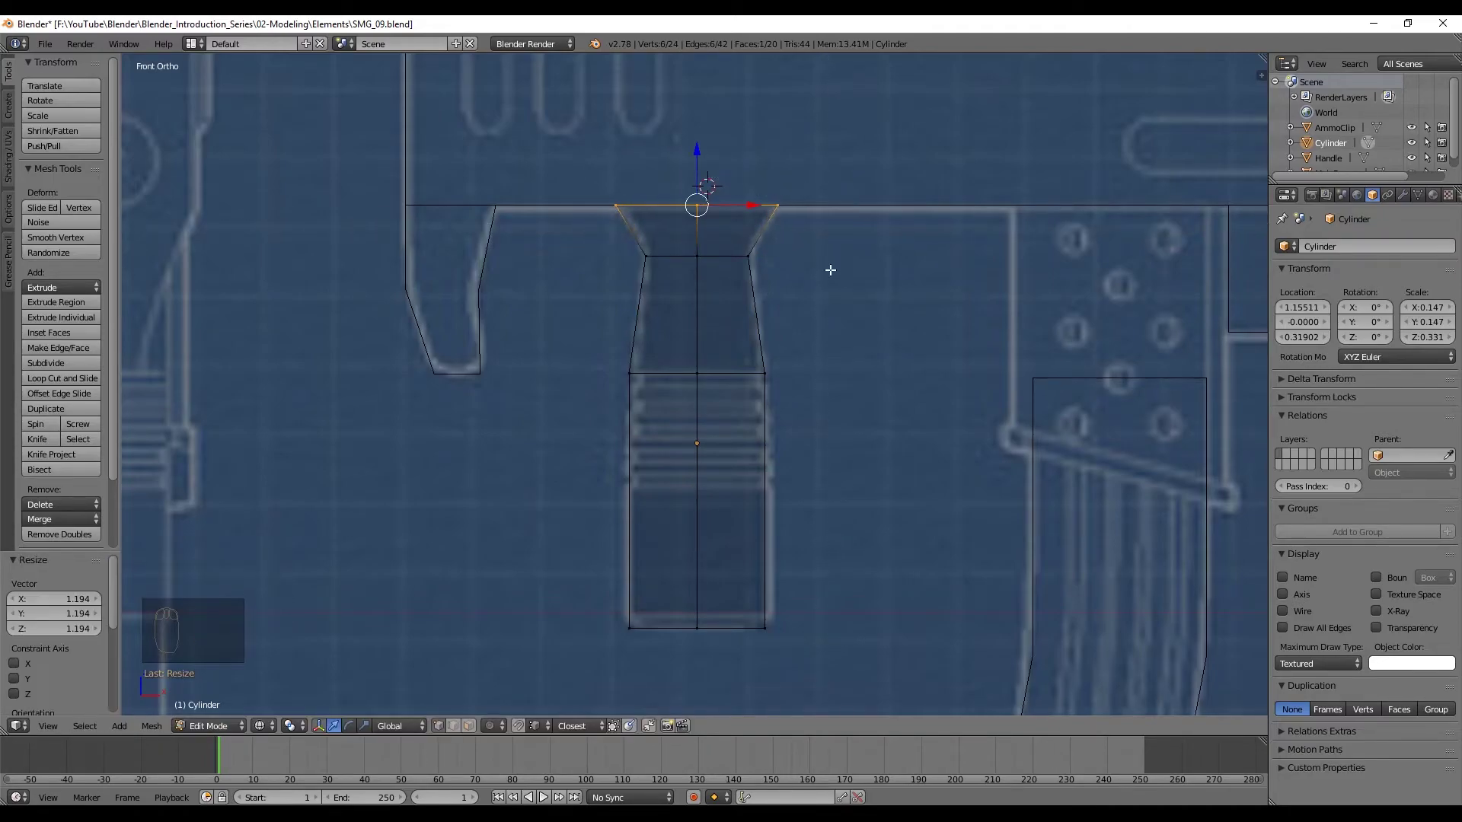
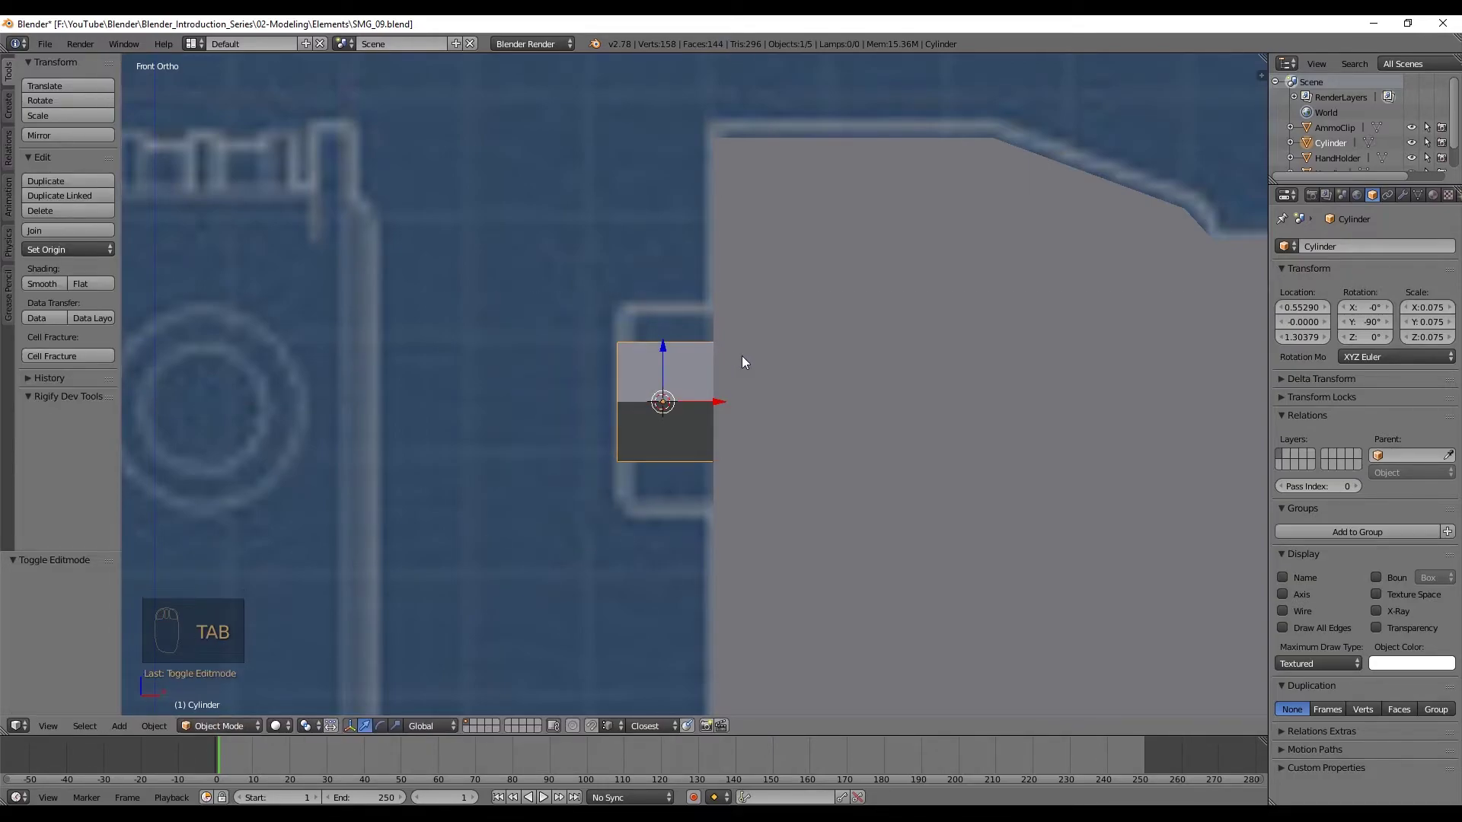
# In Front view, scale the Cylinder up to fill the blueprint's cylinder outline
pyautogui.middleClick(750, 355)
pyautogui.moveTo(735, 313); pyautogui.dragTo(832, 323)
pyautogui.press('shift+s')
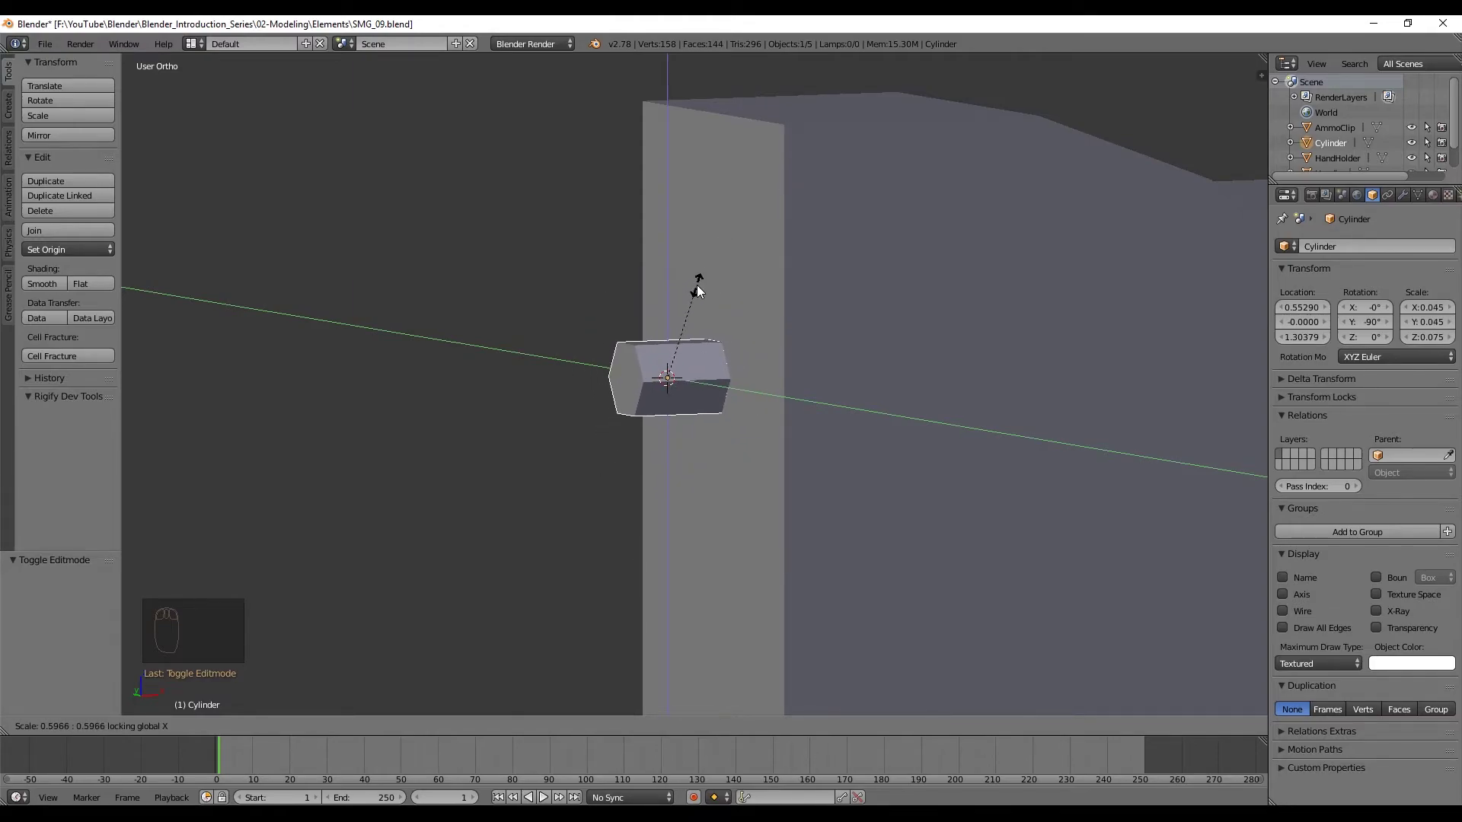
pyautogui.press('KP_1')
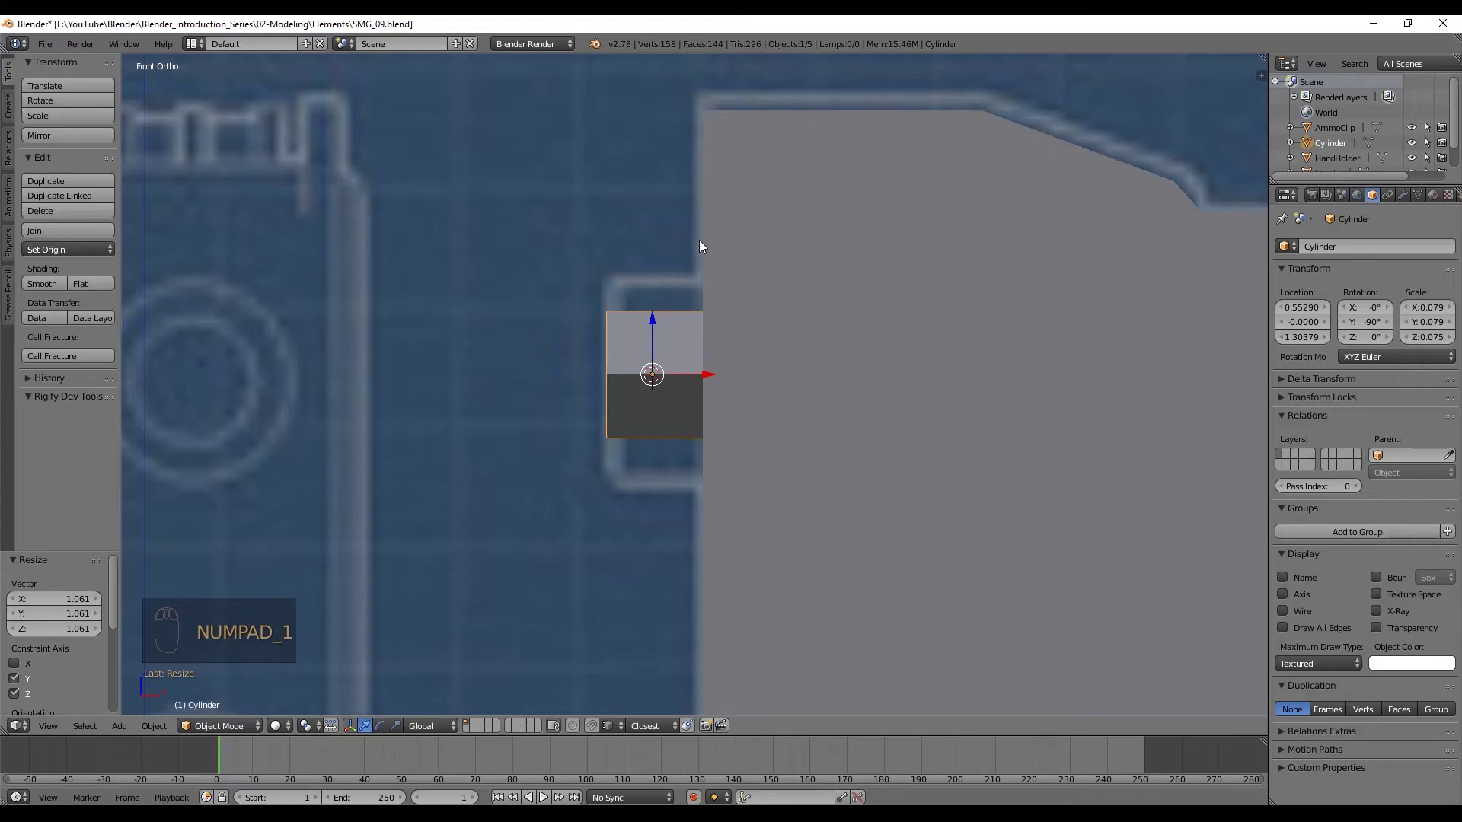
pyautogui.press('s')
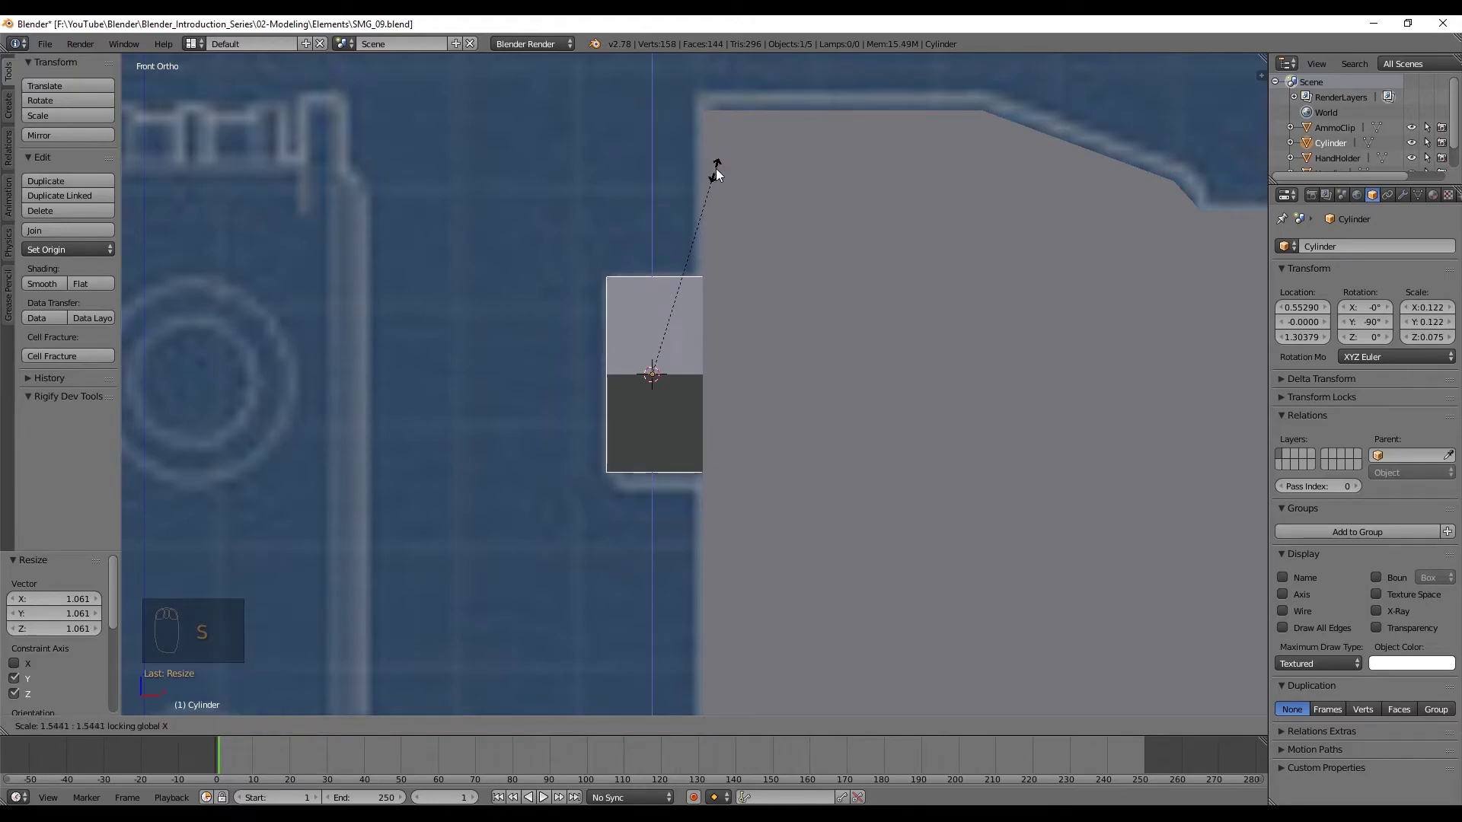
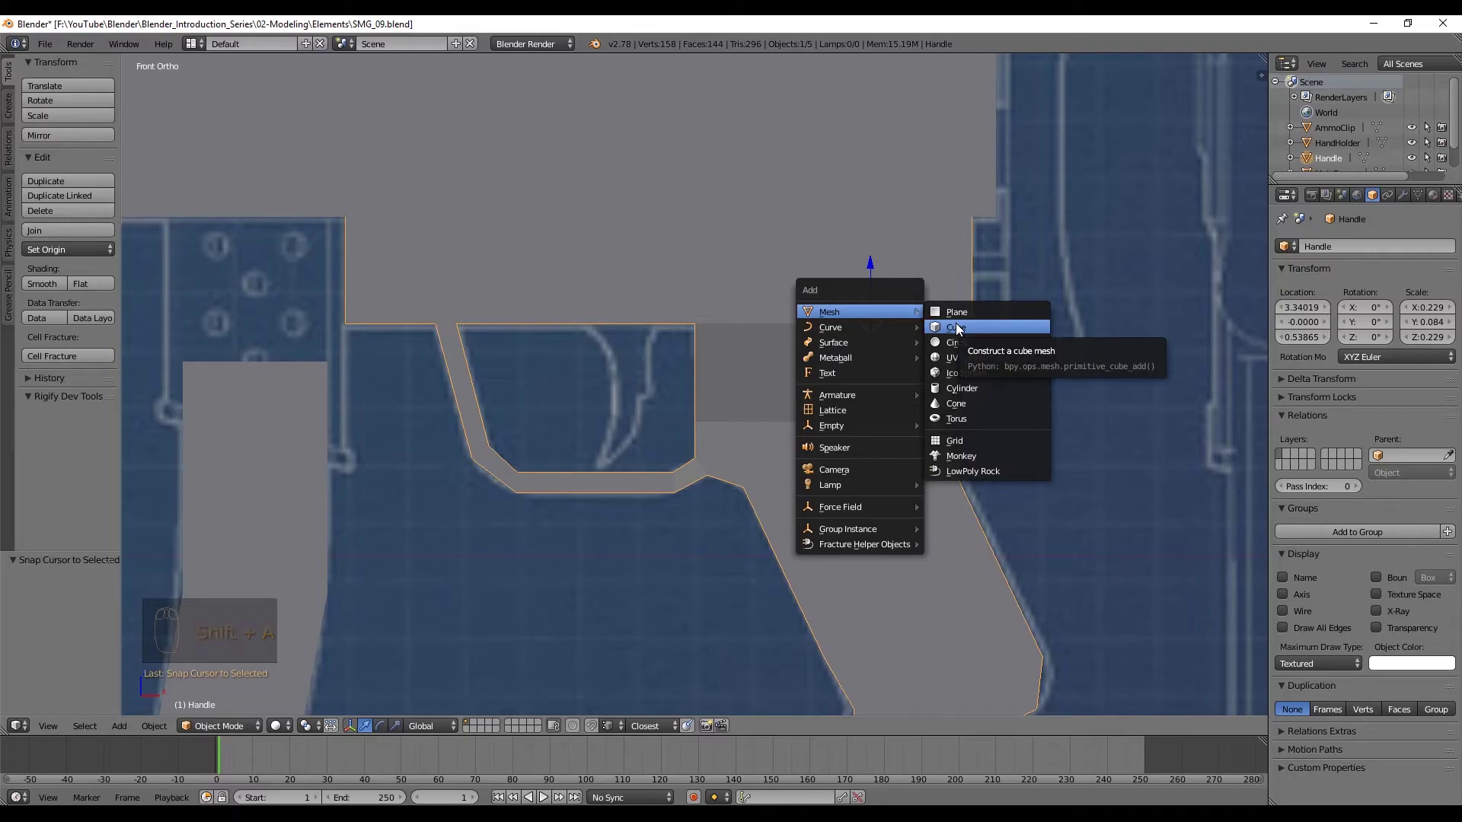
# Shrink the new cube and place it over the trigger inside the guard
pyautogui.press('s')
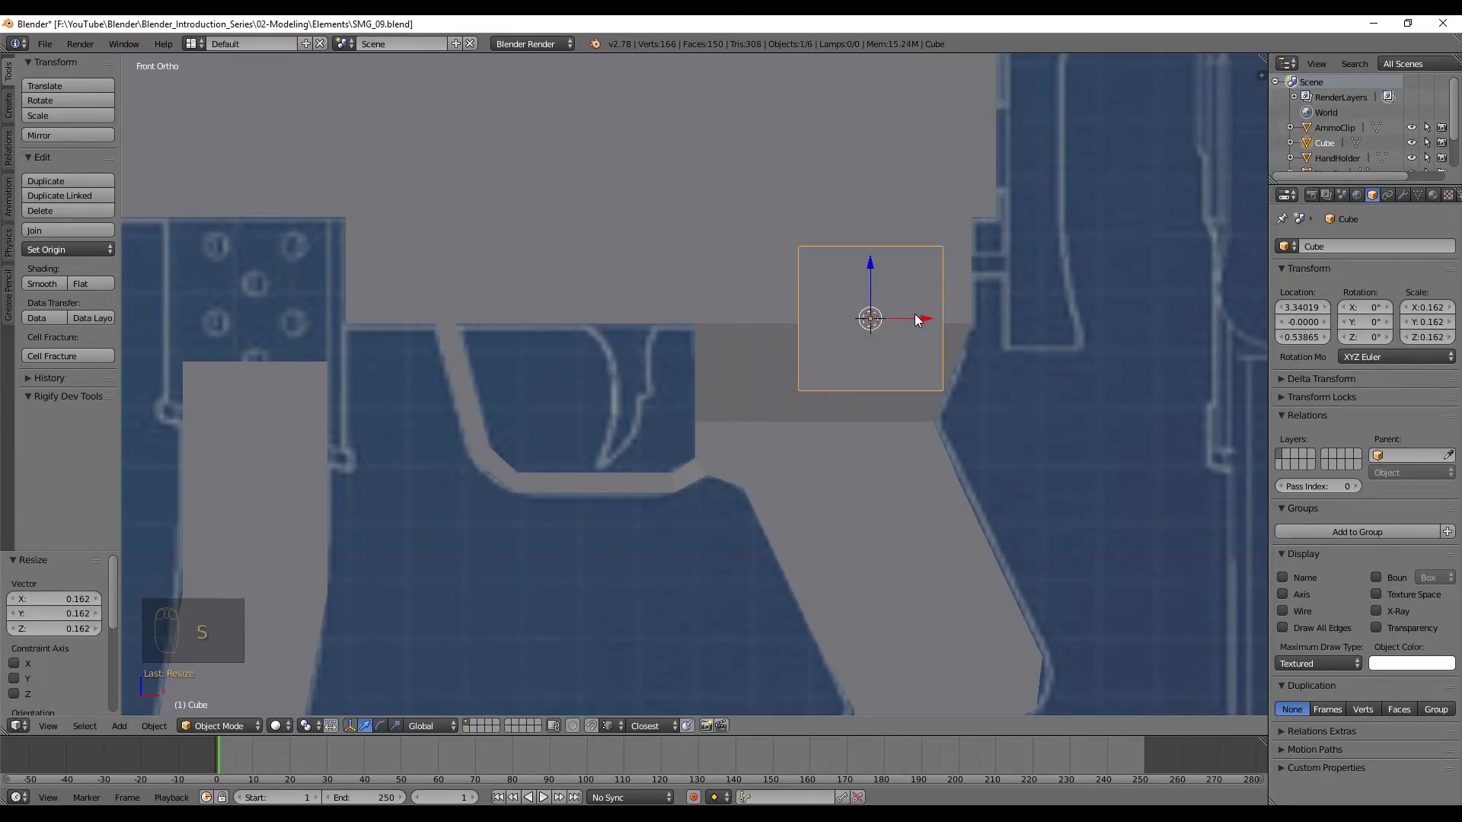
pyautogui.moveTo(917, 319); pyautogui.dragTo(683, 309)
pyautogui.press('z')
pyautogui.press('s')
pyautogui.middleClick(667, 312)
pyautogui.moveTo(753, 265); pyautogui.dragTo(674, 299)
# Edit the cube's vertices to the trigger outline and thin it sideways to about 0.39
pyautogui.press('Tab')
pyautogui.press('a')
pyautogui.press('b')
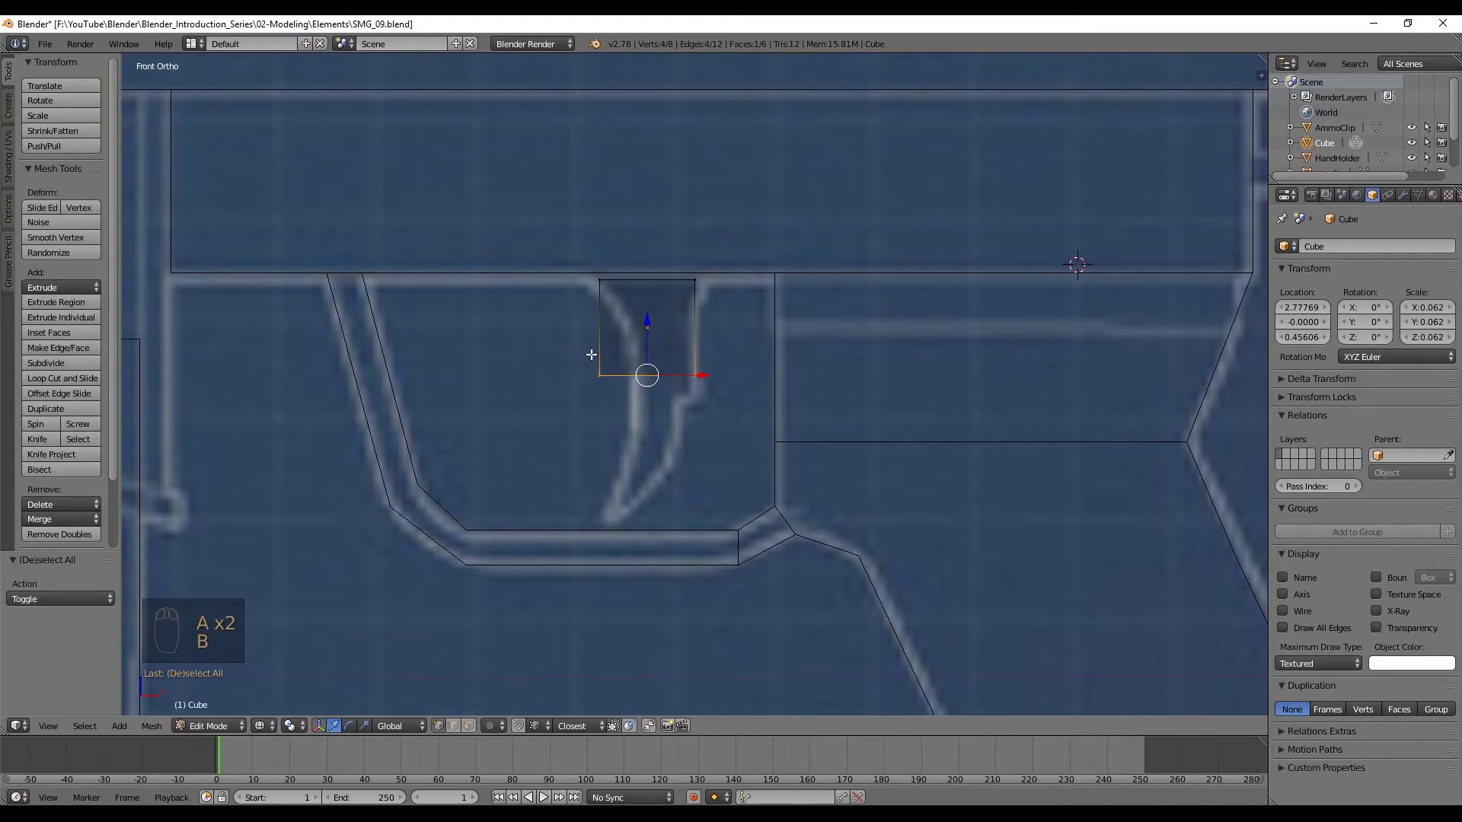
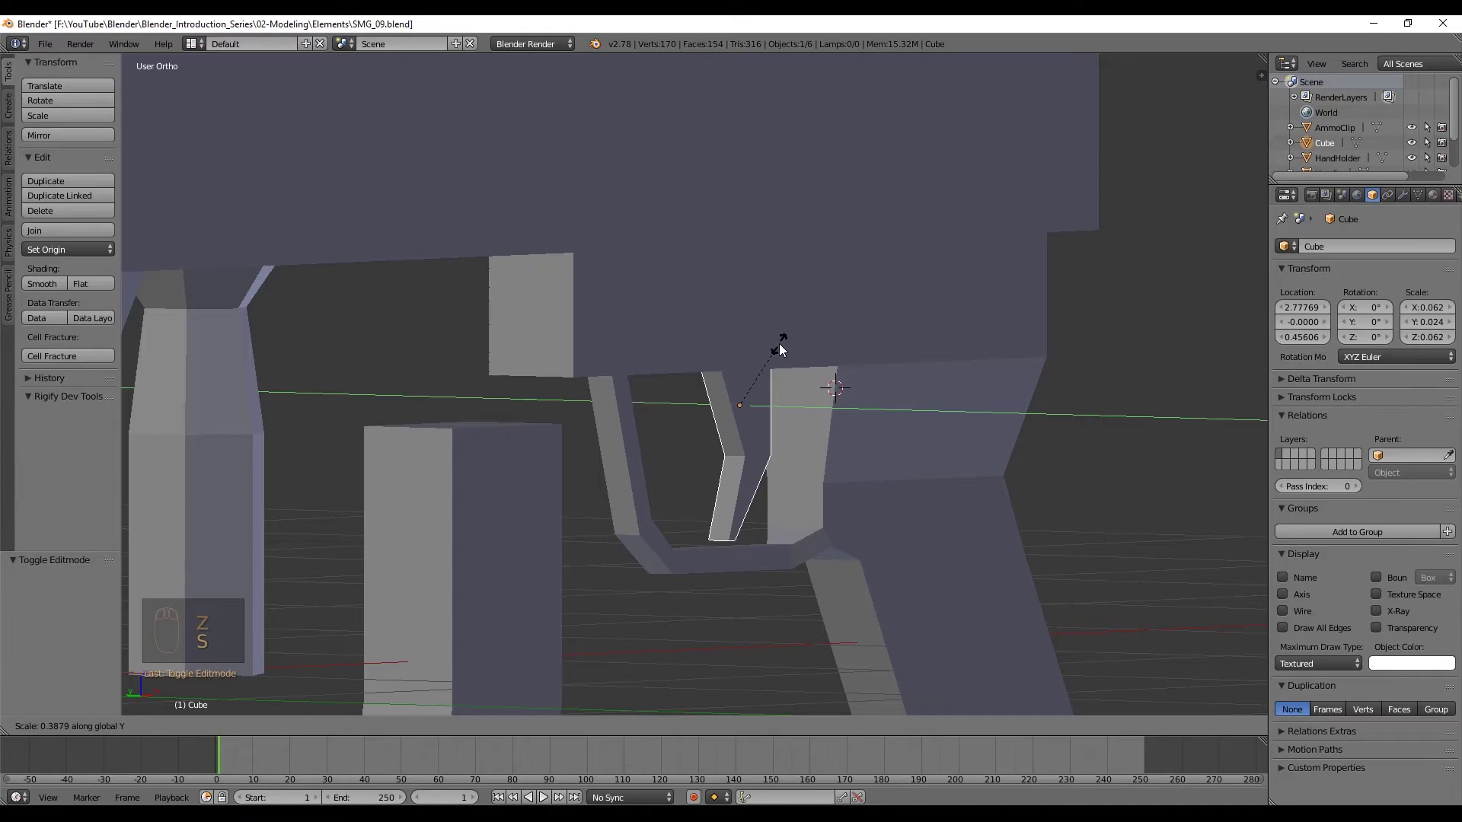
pyautogui.moveTo(793, 383); pyautogui.dragTo(772, 413)
pyautogui.press('KP_1')
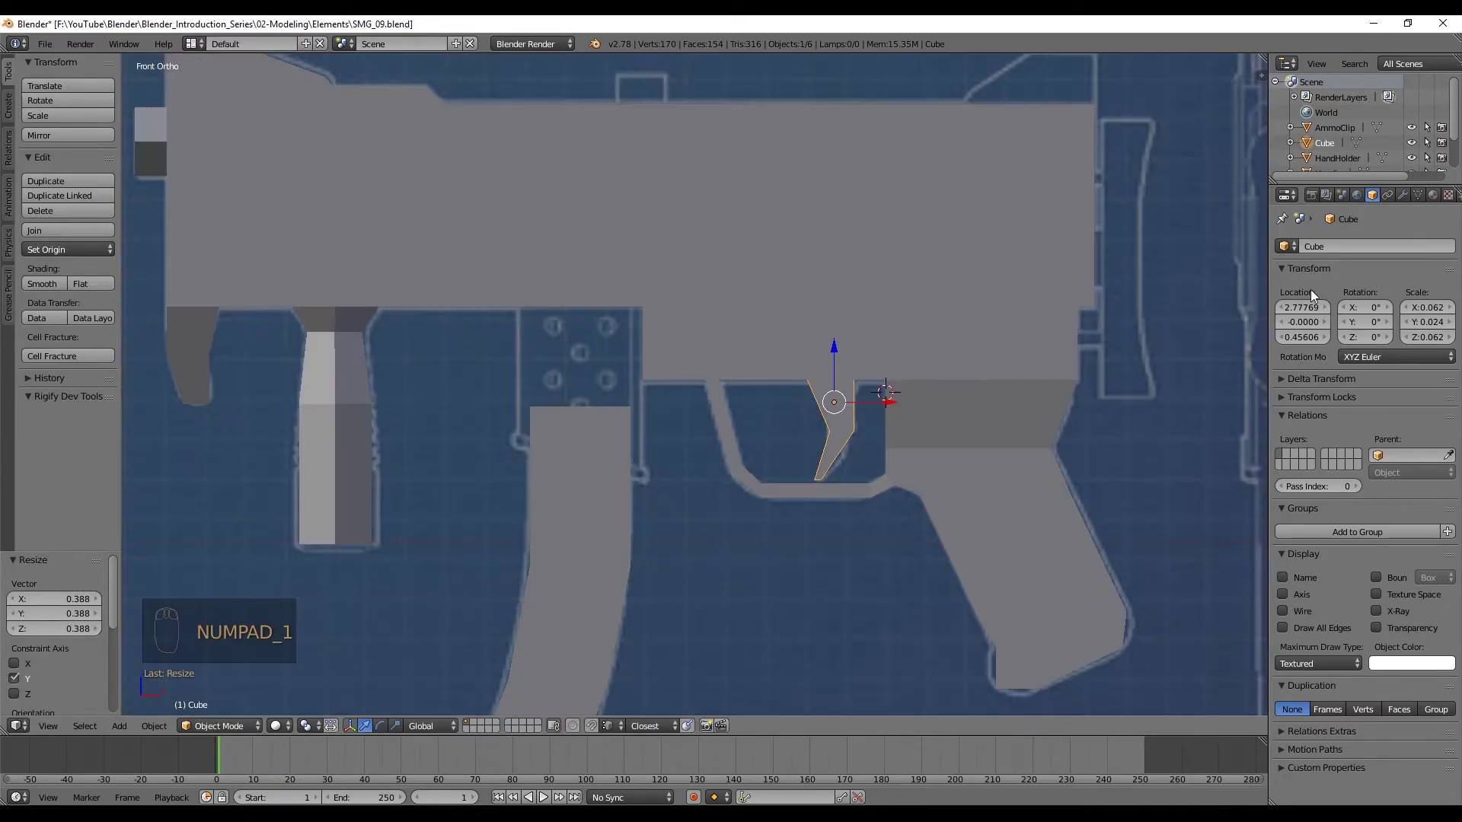
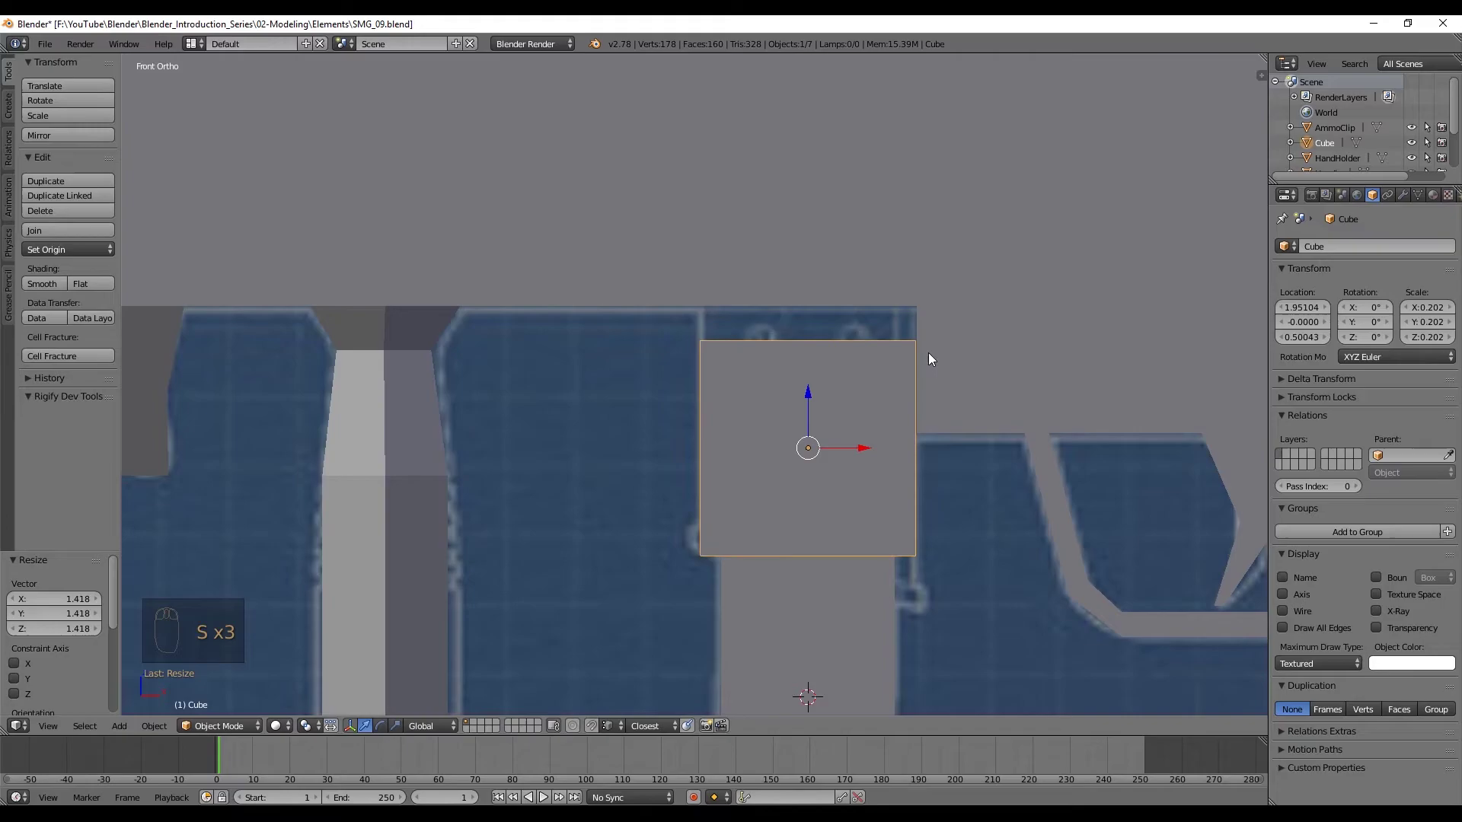
# Scale the cube above the grip and start editing its edges toward the blueprint panel
pyautogui.middleClick(959, 344)
pyautogui.middleClick(920, 389)
pyautogui.press('s')
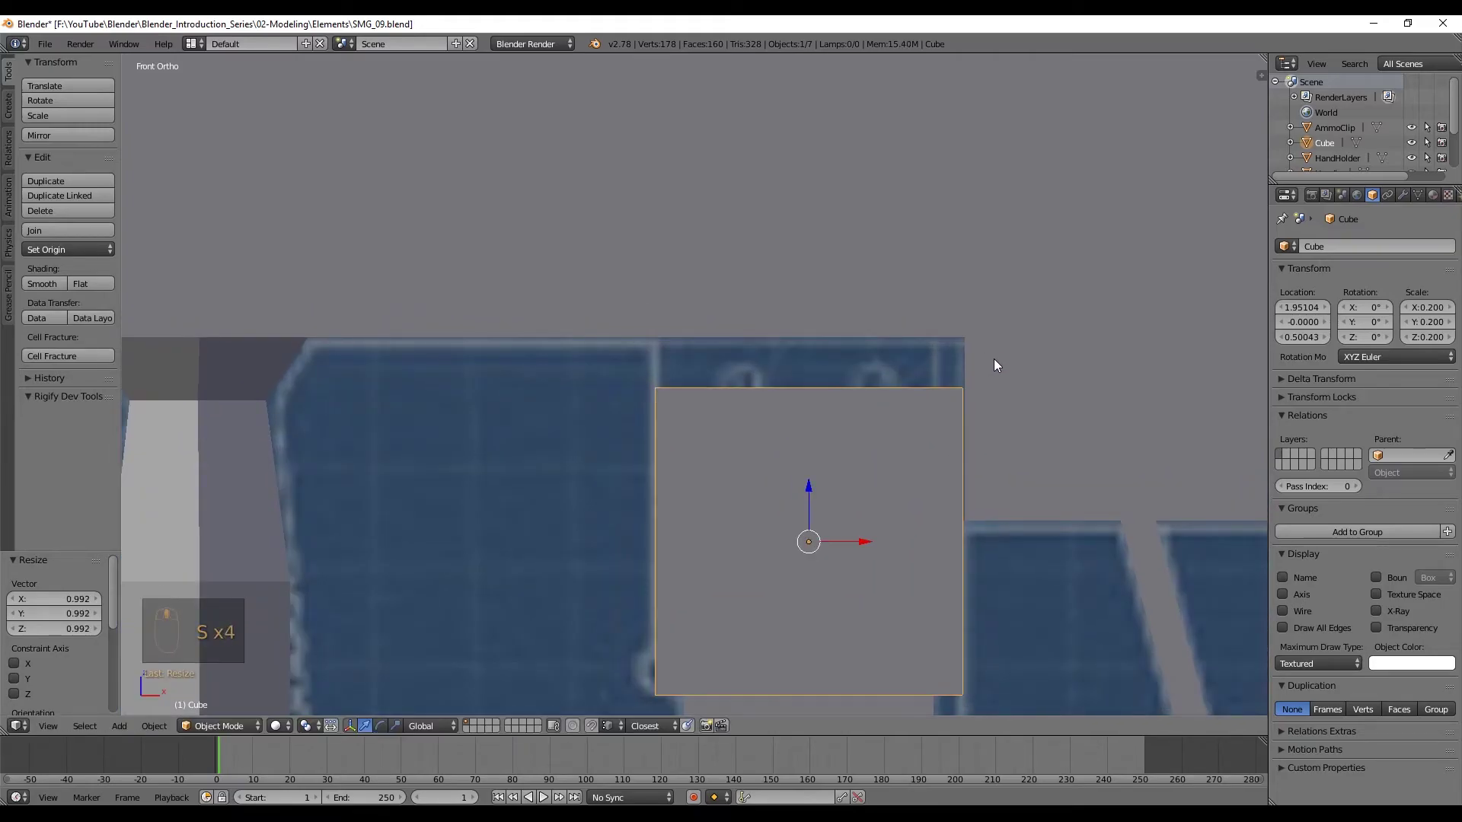
pyautogui.press('Tab')
pyautogui.press('a')
pyautogui.press('b')
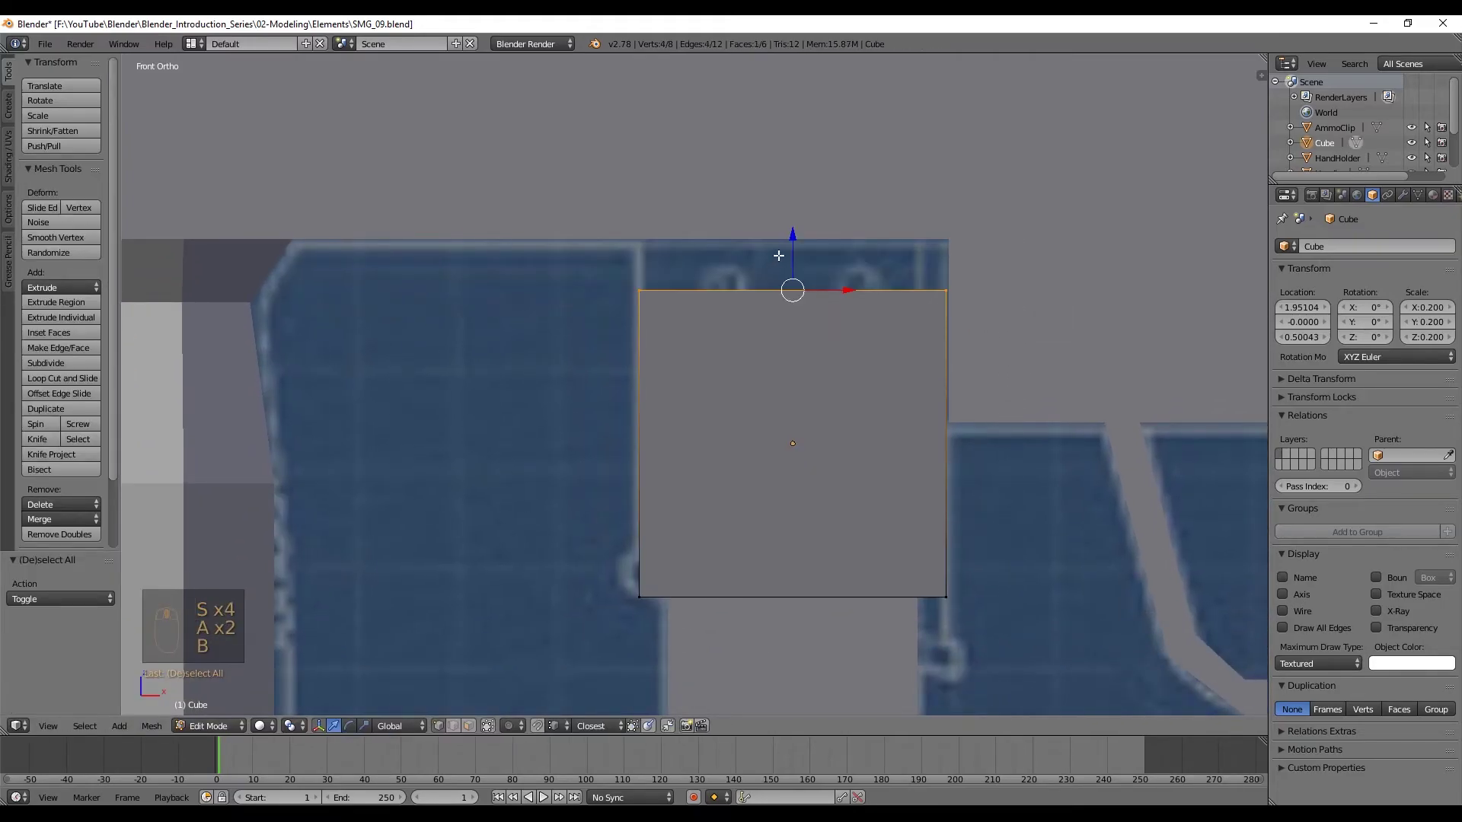
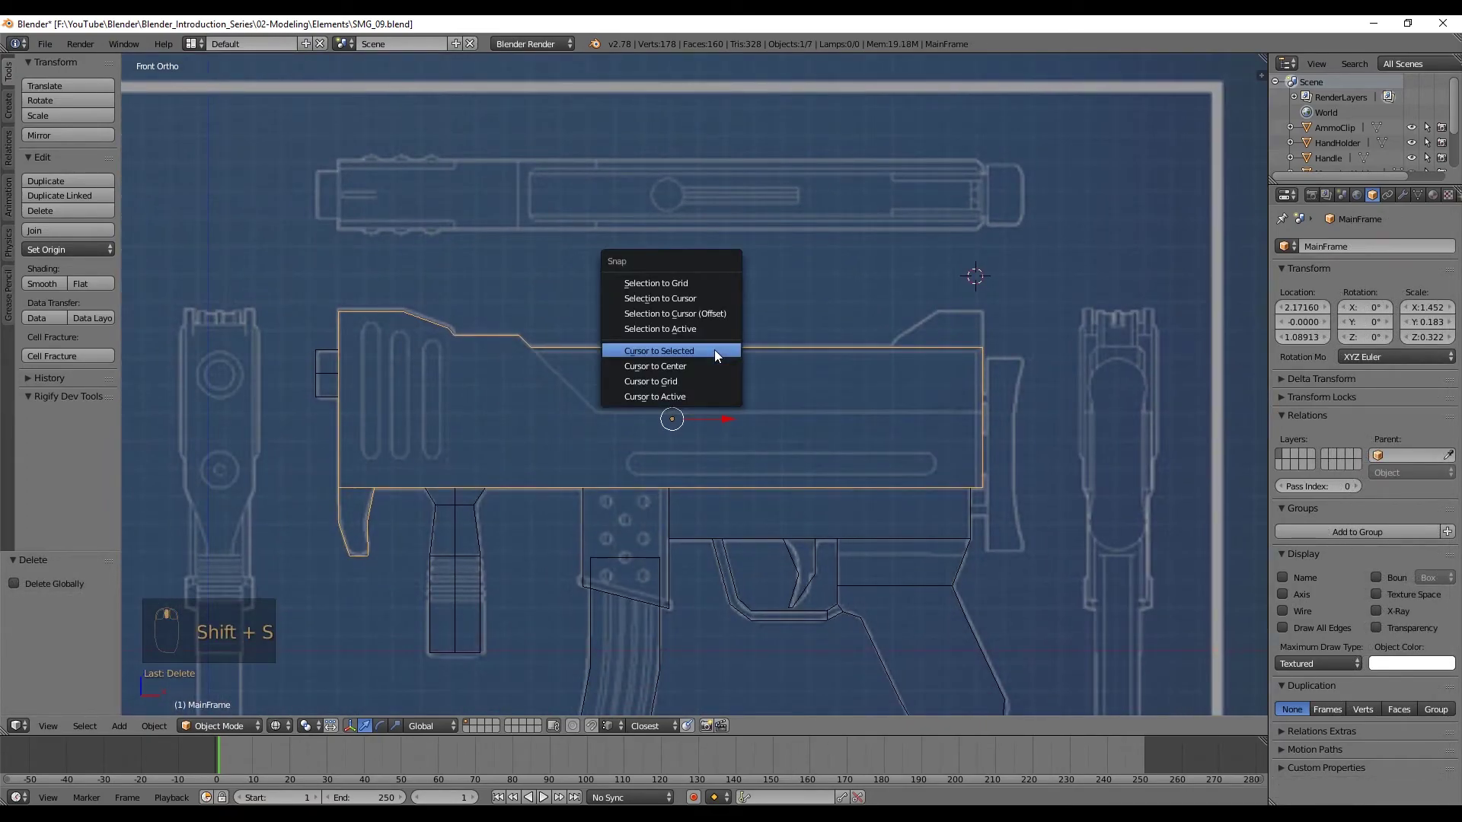
# Add a small cube, shrink it to sight size and move it onto the frame's rear top edge
pyautogui.press('shift+a')
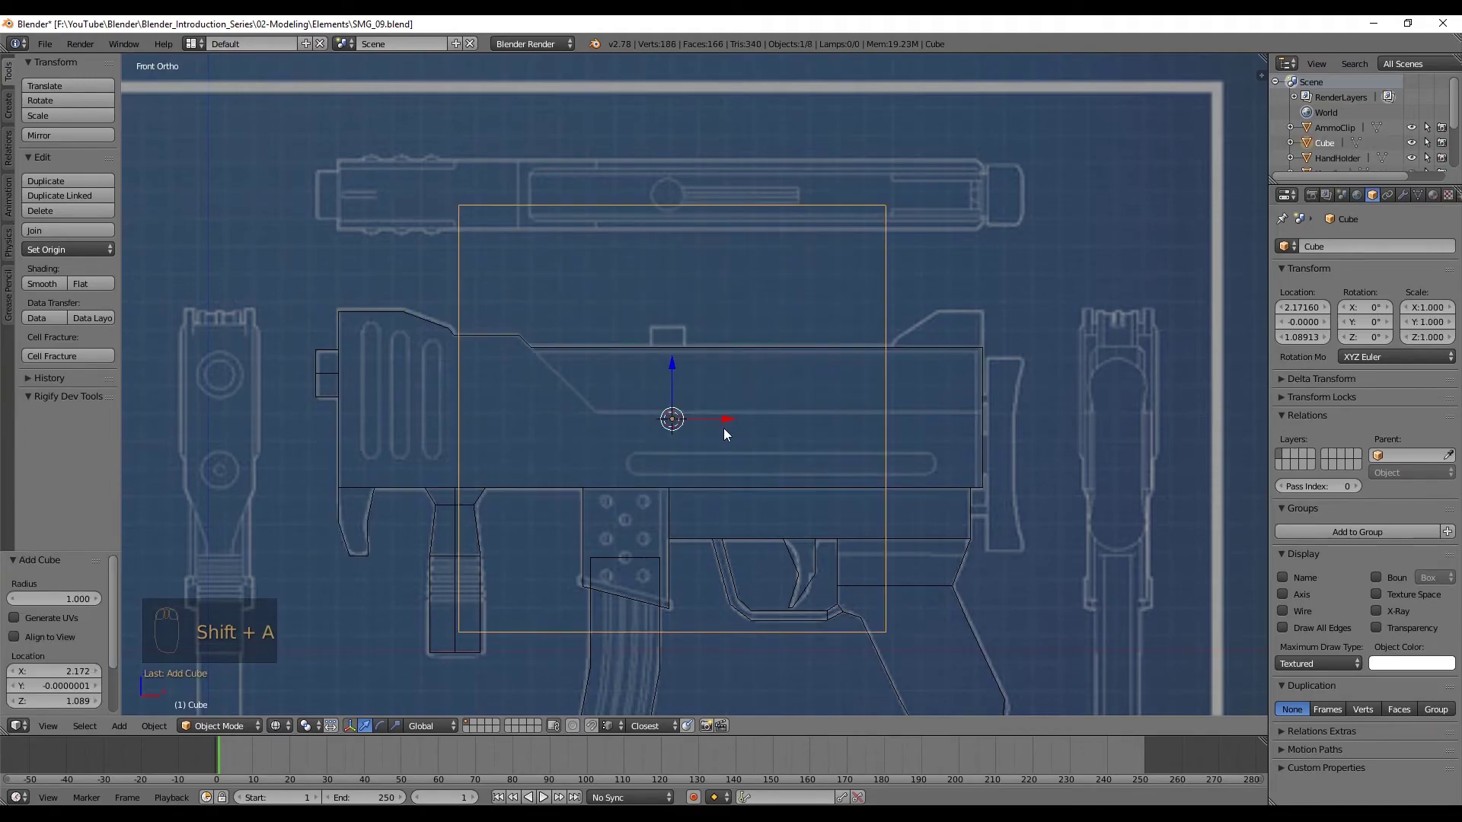
pyautogui.moveTo(727, 422); pyautogui.dragTo(976, 323)
pyautogui.press('s')
pyautogui.moveTo(981, 320); pyautogui.dragTo(812, 315)
pyautogui.press('s')
pyautogui.moveTo(814, 322); pyautogui.dragTo(905, 333)
pyautogui.press('g')
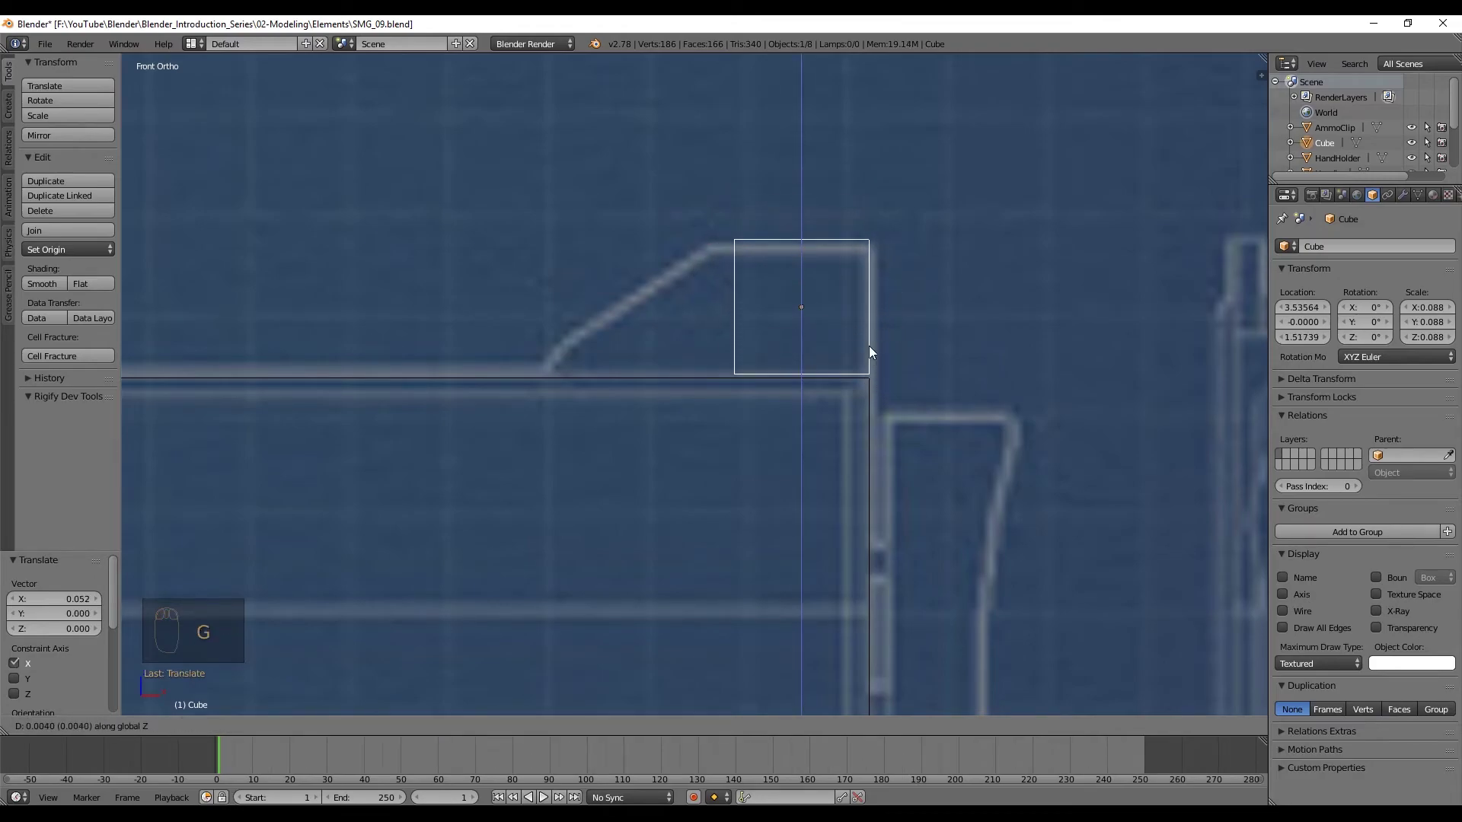
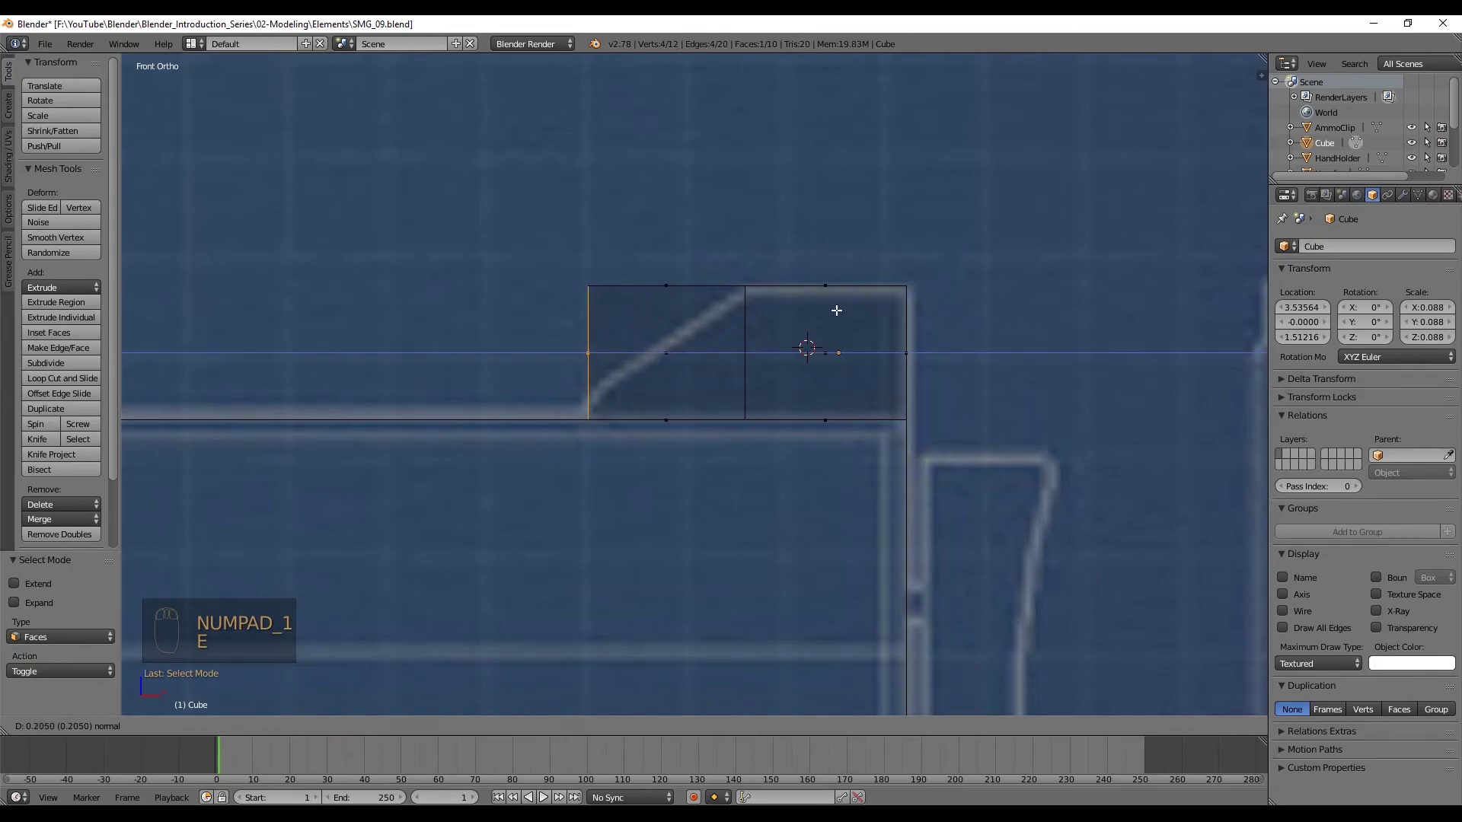
# Extrude the cube's face left over the blueprint's slanted rear-sight section
pyautogui.press('ctrl+Tab')
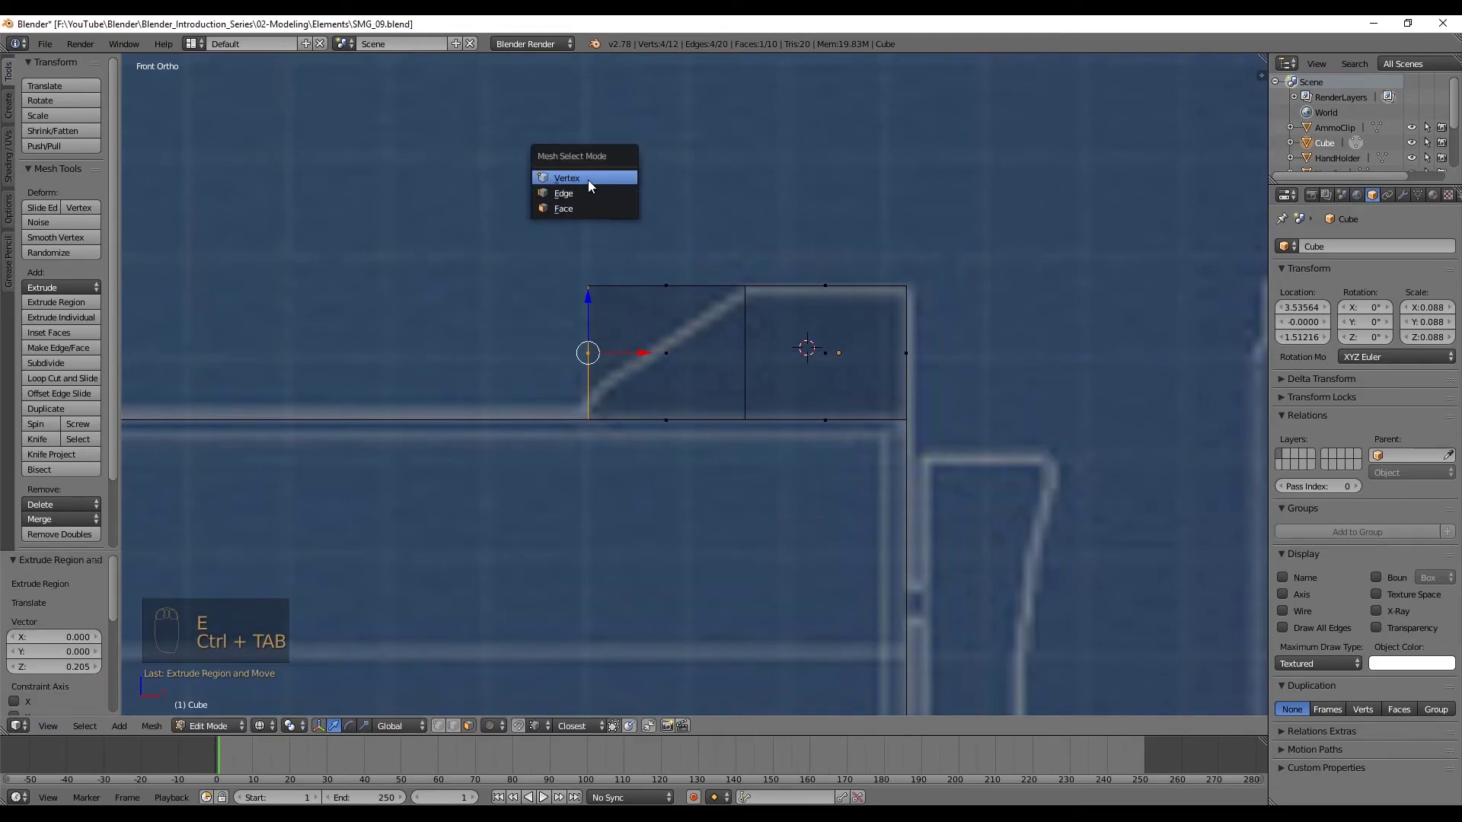
pyautogui.press('a')
pyautogui.press('b')
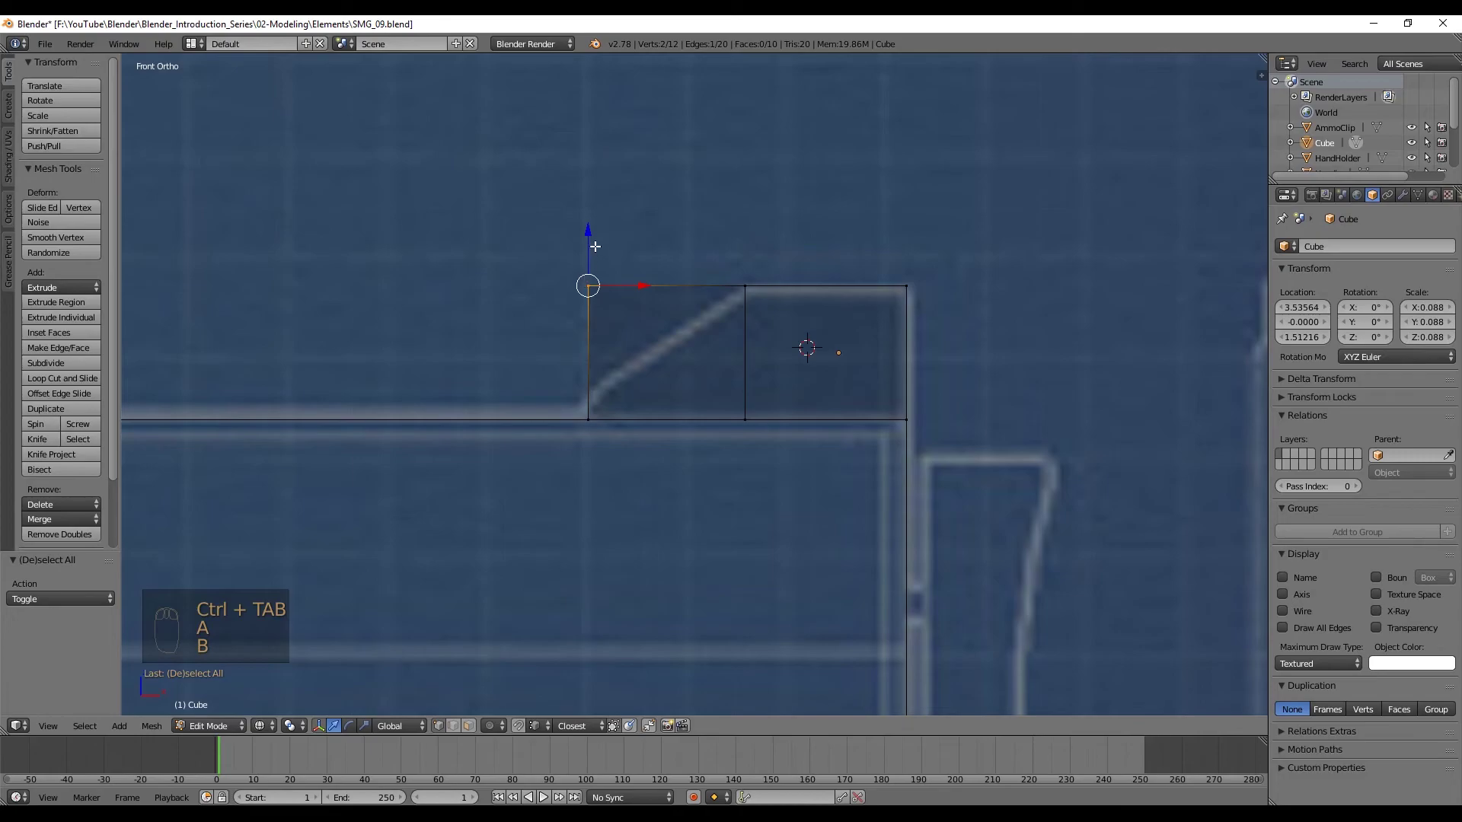
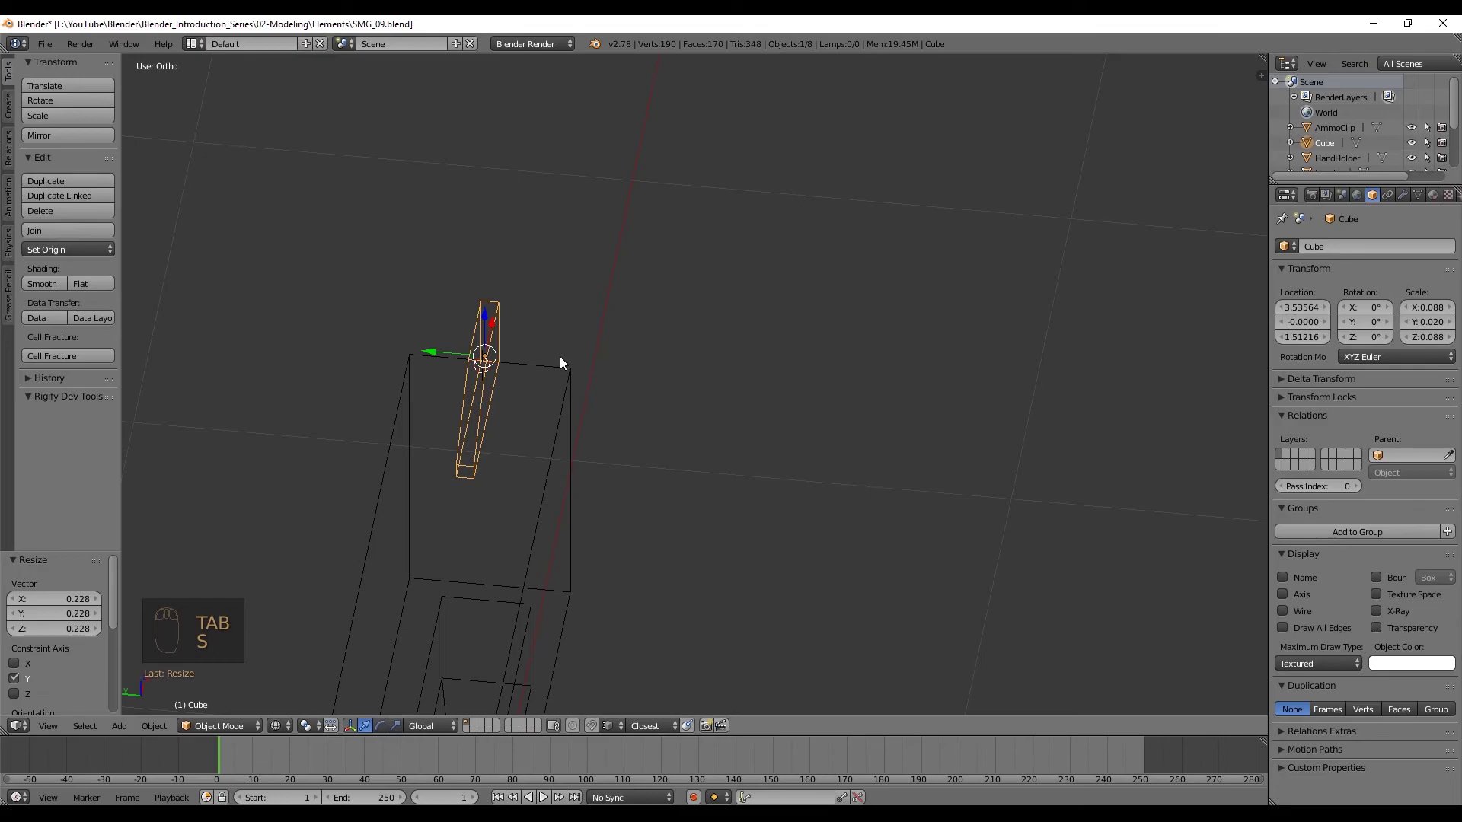
# Flatten the sight piece along Y and duplicate it to the frame's opposite side
pyautogui.press('KP_1')
pyautogui.middleClick(773, 389)
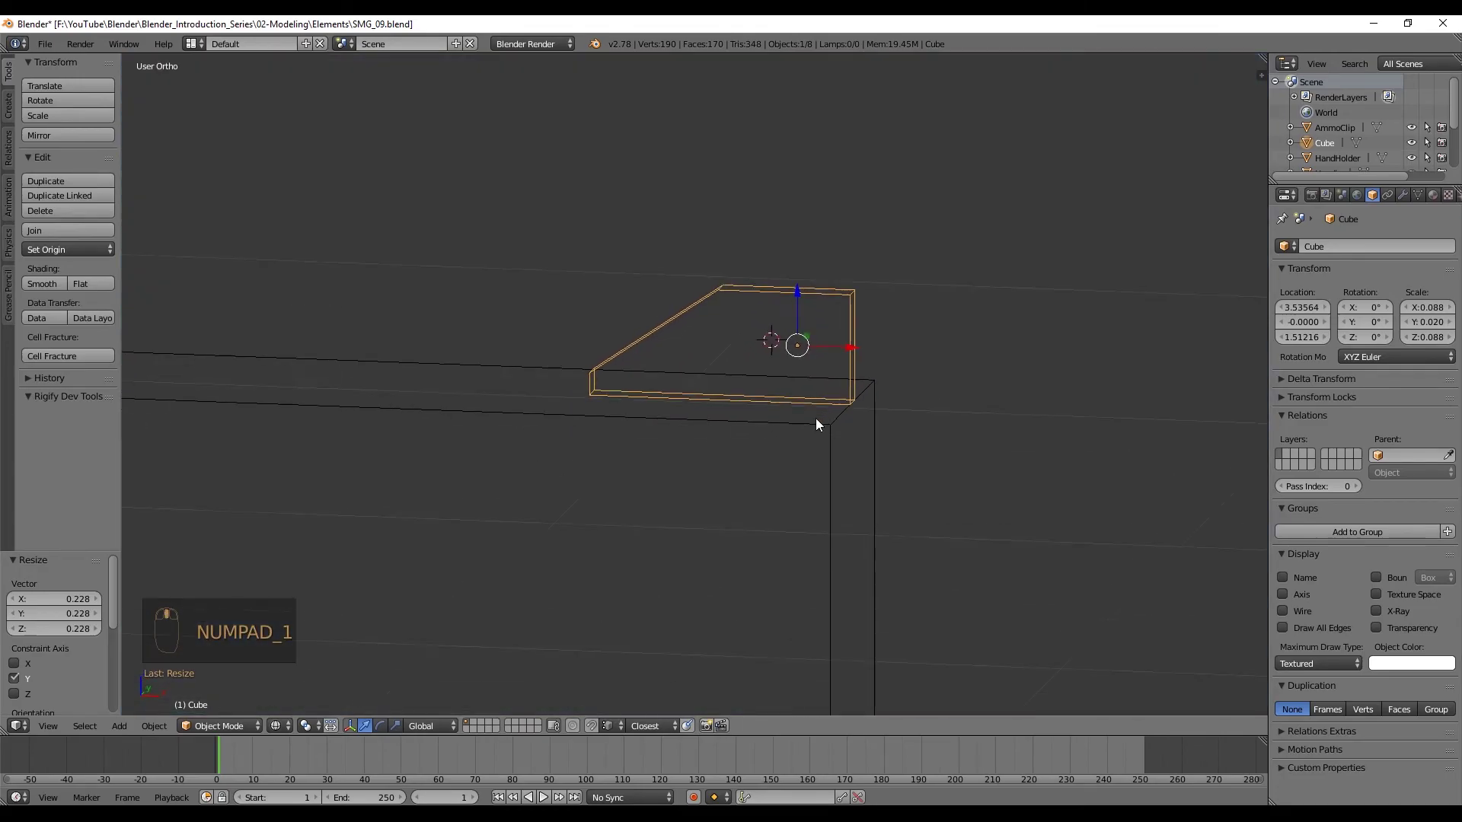
pyautogui.moveTo(919, 293); pyautogui.dragTo(905, 371)
pyautogui.press('shift+d')
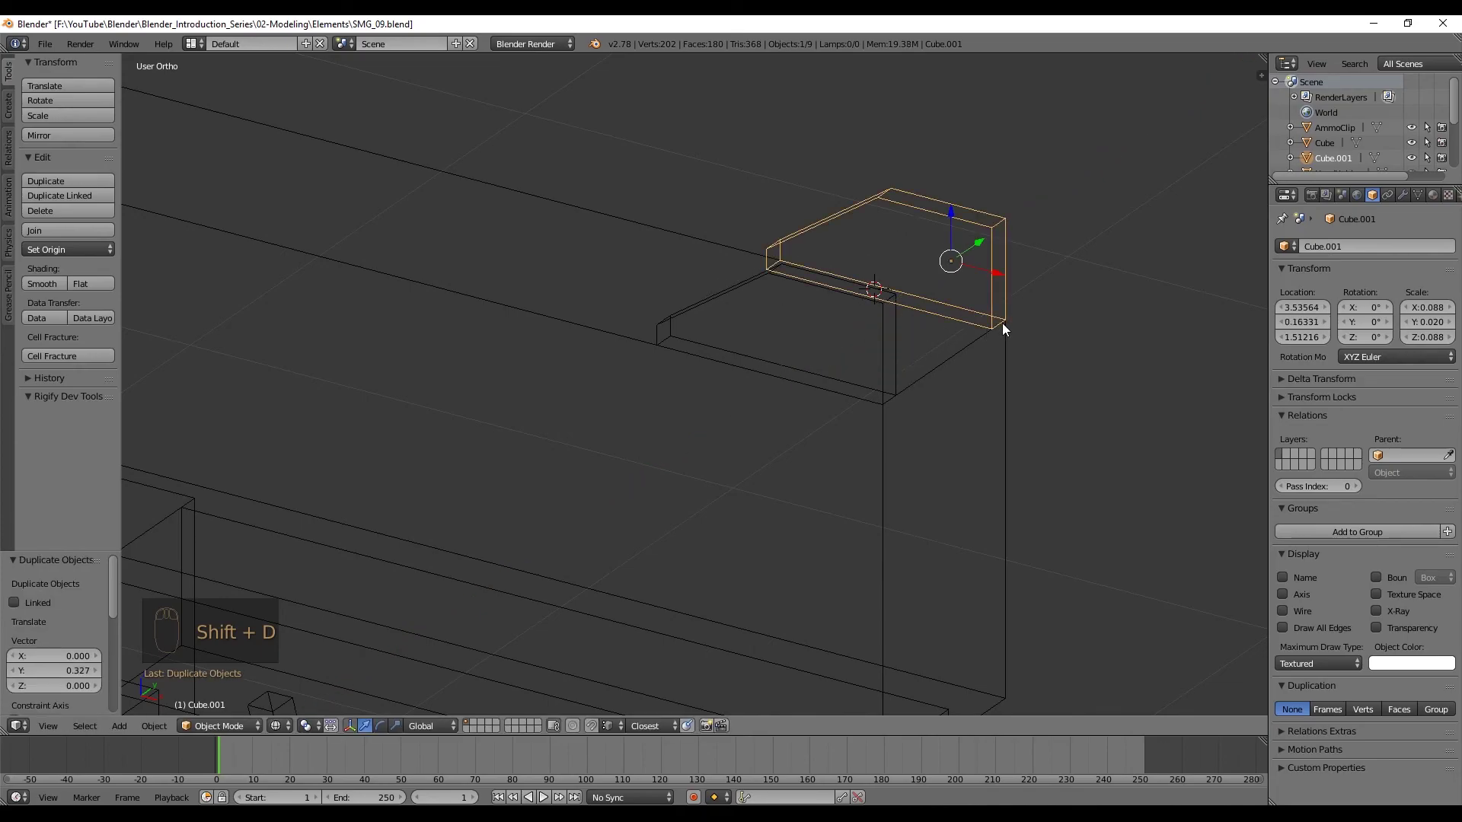
# Add a new cube at the rear sight and shrink it to a tiny post
pyautogui.moveTo(1056, 314); pyautogui.dragTo(1046, 293)
pyautogui.press('z')
pyautogui.click(1047, 293)
pyautogui.moveTo(1089, 298); pyautogui.dragTo(737, 372)
pyautogui.press('z')
pyautogui.press('KP_1')
pyautogui.middleClick(421, 378)
pyautogui.moveTo(1095, 304); pyautogui.dragTo(1078, 250)
pyautogui.press('shift+a')
pyautogui.press('s')
# In Right view, move the post between the two sight pieces and narrow it sideways
pyautogui.press('KP_1')
pyautogui.middleClick(947, 413)
pyautogui.middleClick(776, 316)
pyautogui.press('KP_3')
pyautogui.press('KP_5')
pyautogui.press('g')
pyautogui.press('z')
pyautogui.click(921, 426)
pyautogui.press('Tab')
pyautogui.press('Tab')
pyautogui.press('s')
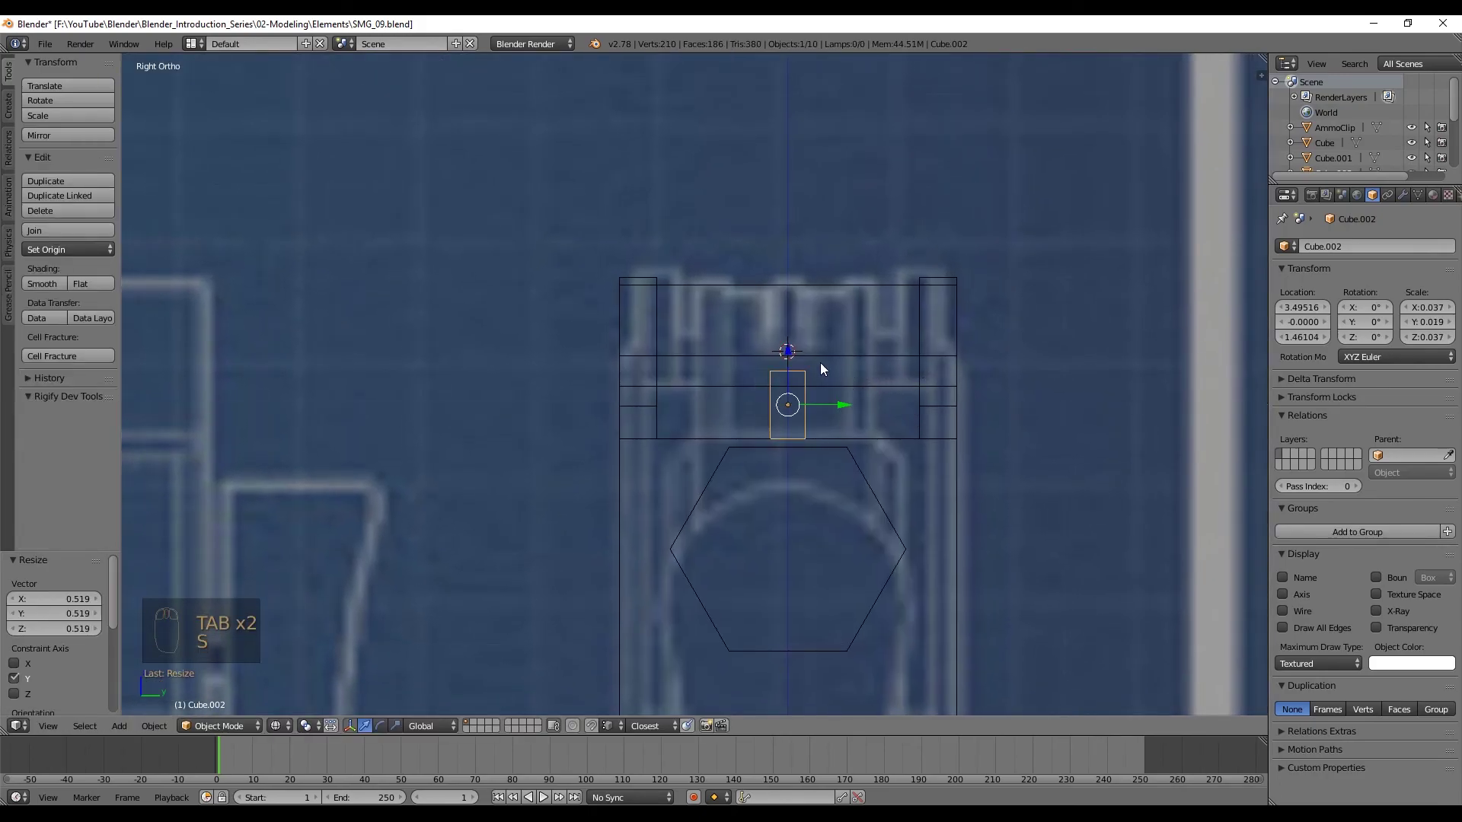
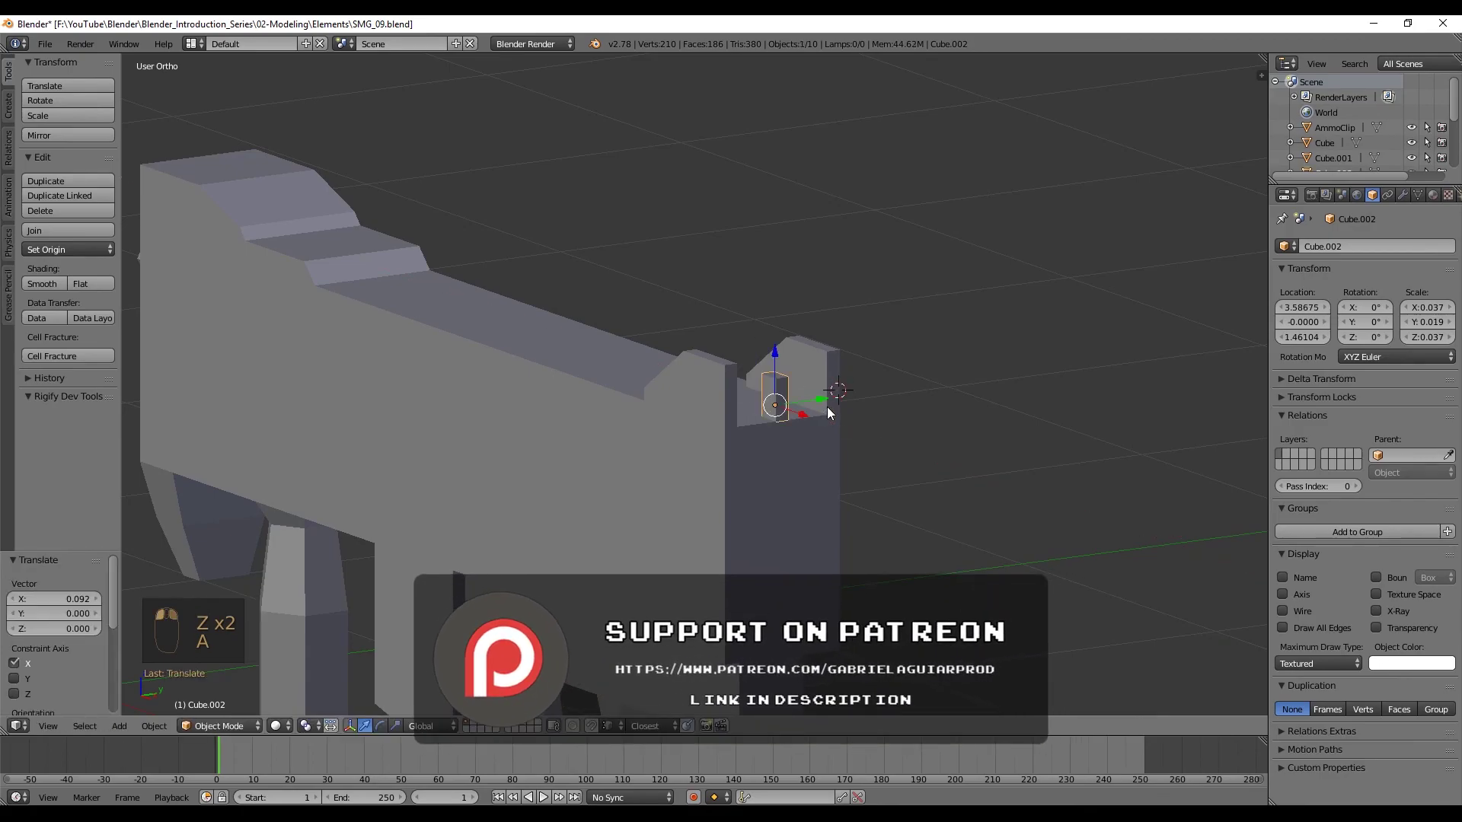
# Confirm the post's position along the frame and orbit to check the rear sight assembly
pyautogui.click(895, 387)
pyautogui.moveTo(816, 425); pyautogui.dragTo(846, 356)
pyautogui.moveTo(733, 382); pyautogui.dragTo(817, 435)
pyautogui.click(847, 356)
pyautogui.middleClick(817, 435)
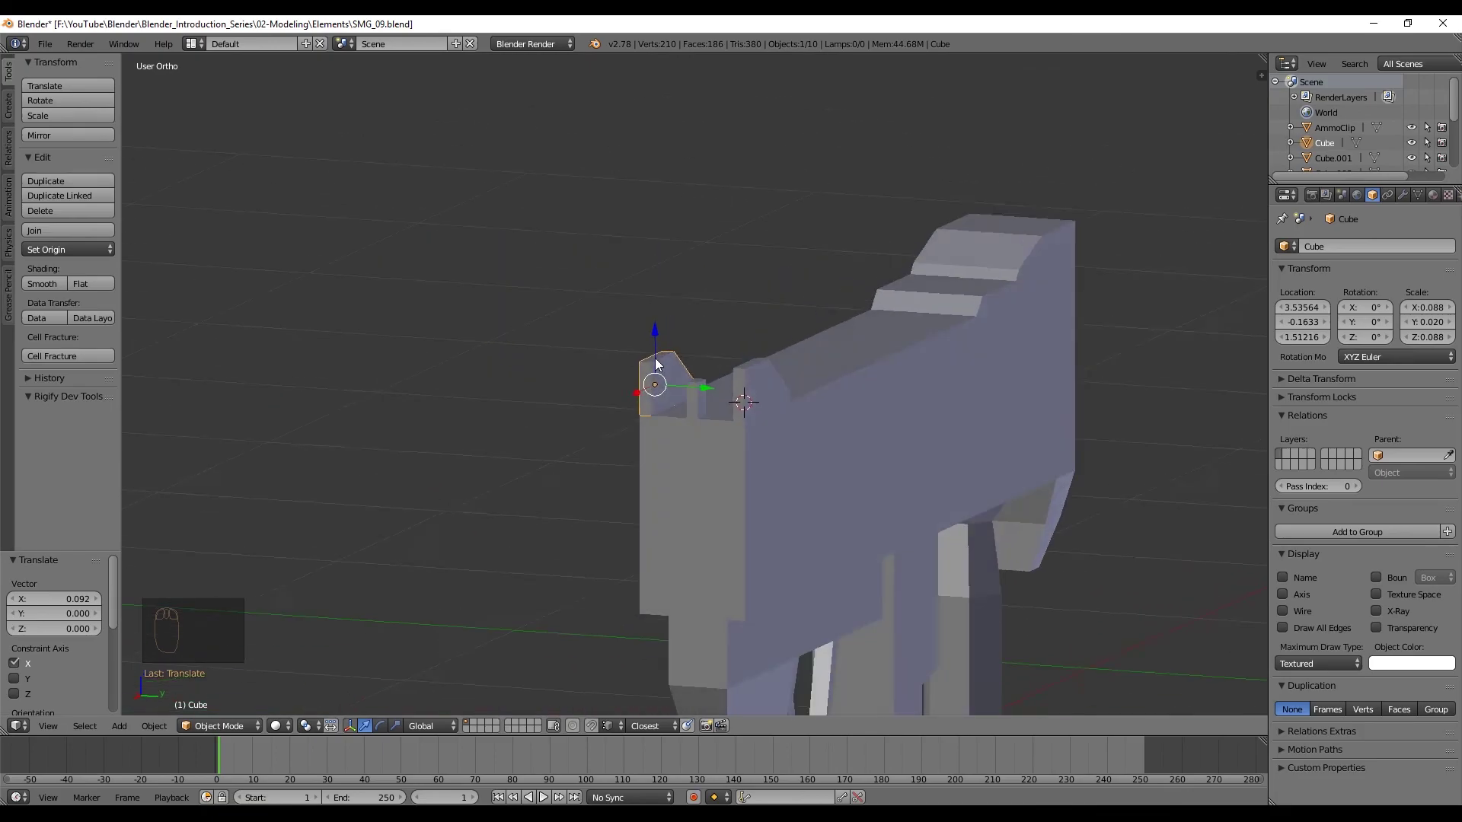
pyautogui.moveTo(711, 364); pyautogui.dragTo(923, 394)
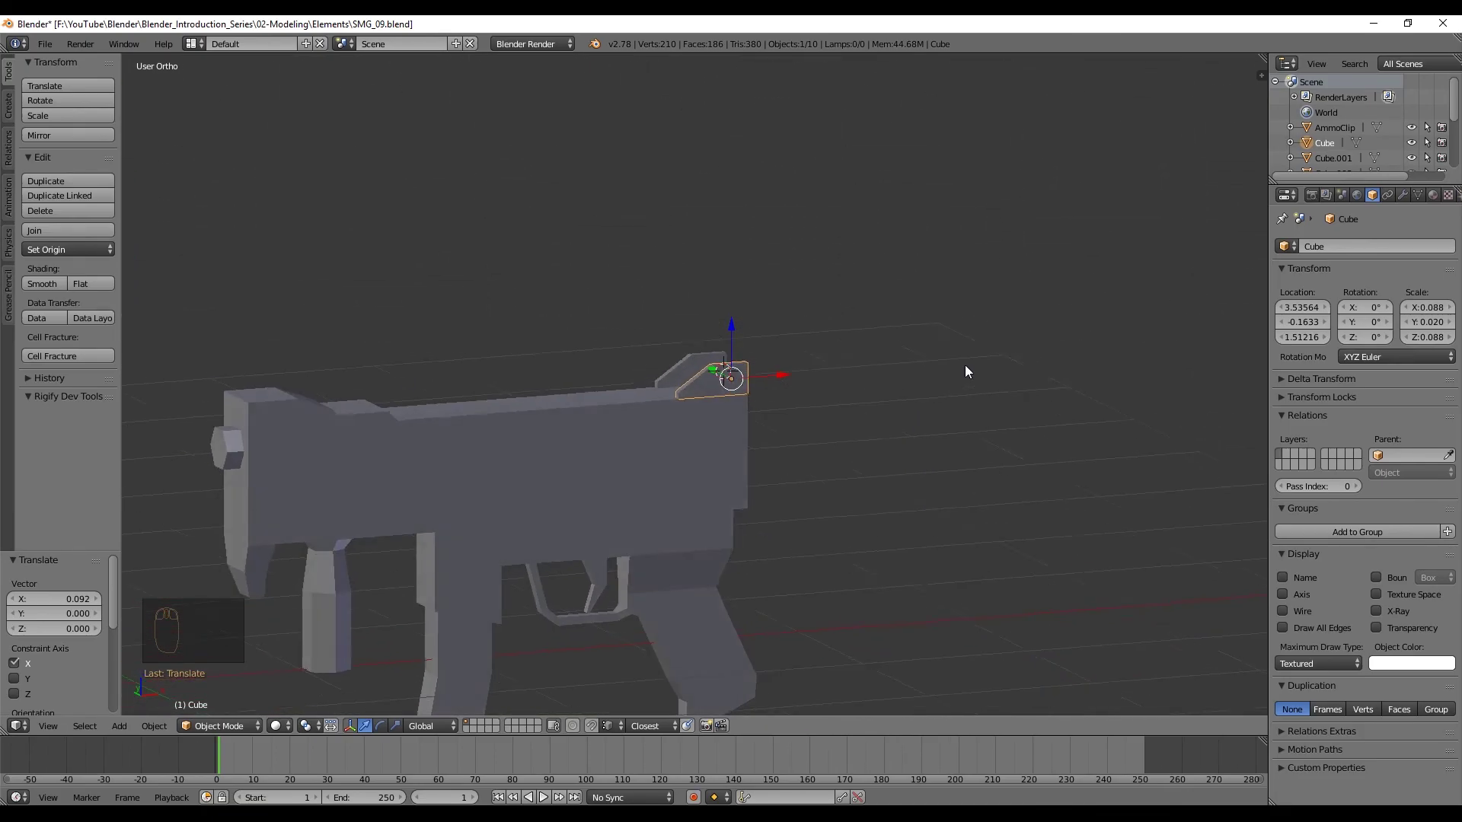
pyautogui.middleClick(974, 367)
pyautogui.moveTo(808, 386); pyautogui.dragTo(828, 285)
pyautogui.press('KP_1')
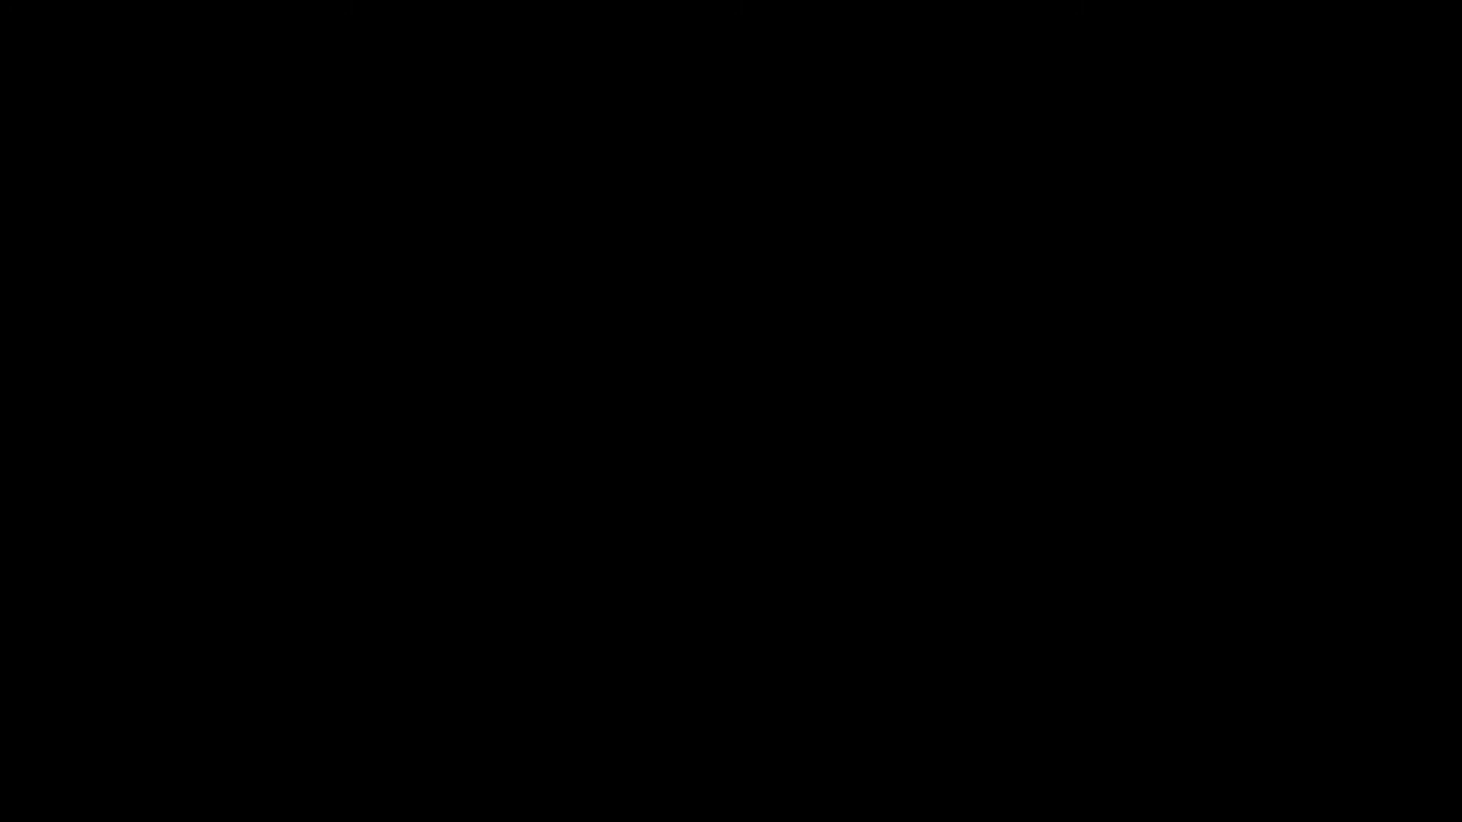